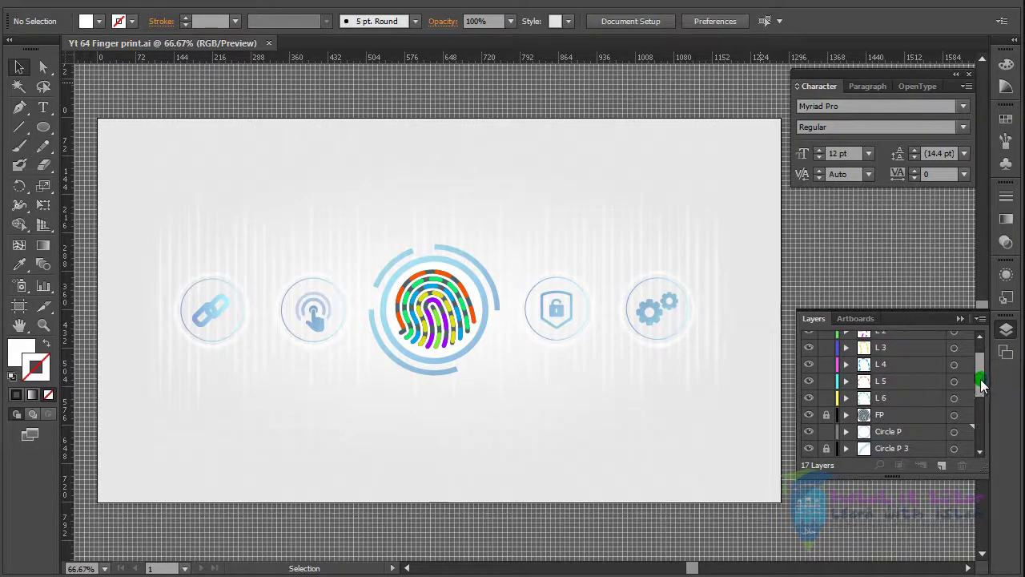
# Review the FP fingerprint layer in Illustrator's Layers panel
pyautogui.click(870, 397)
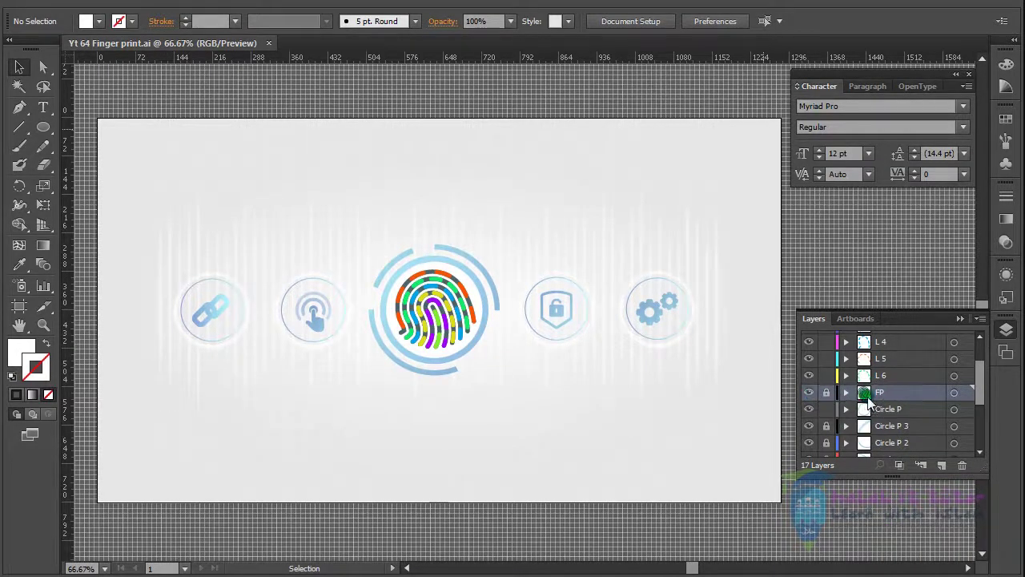
pyautogui.moveTo(985, 389); pyautogui.dragTo(905, 448)
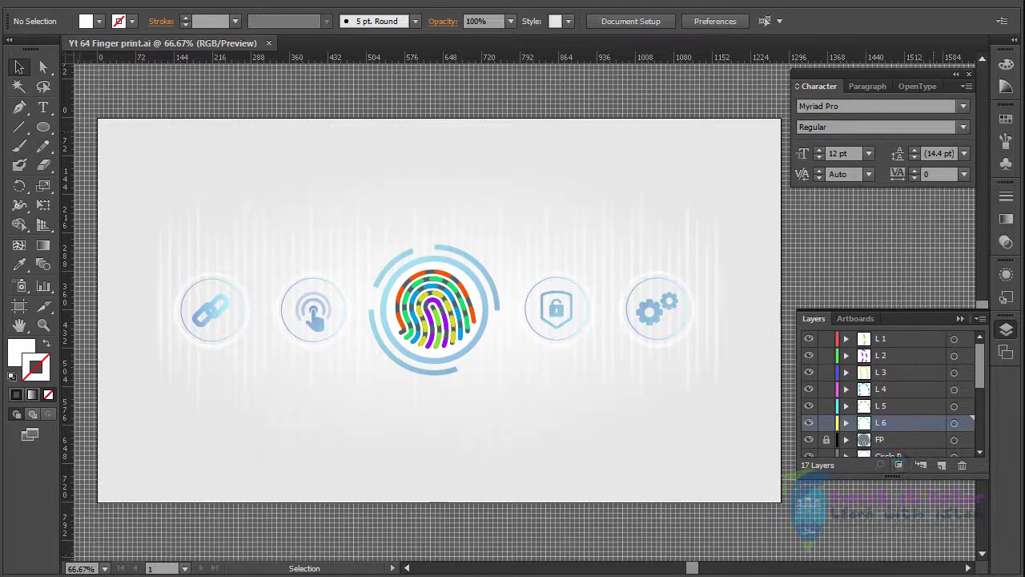
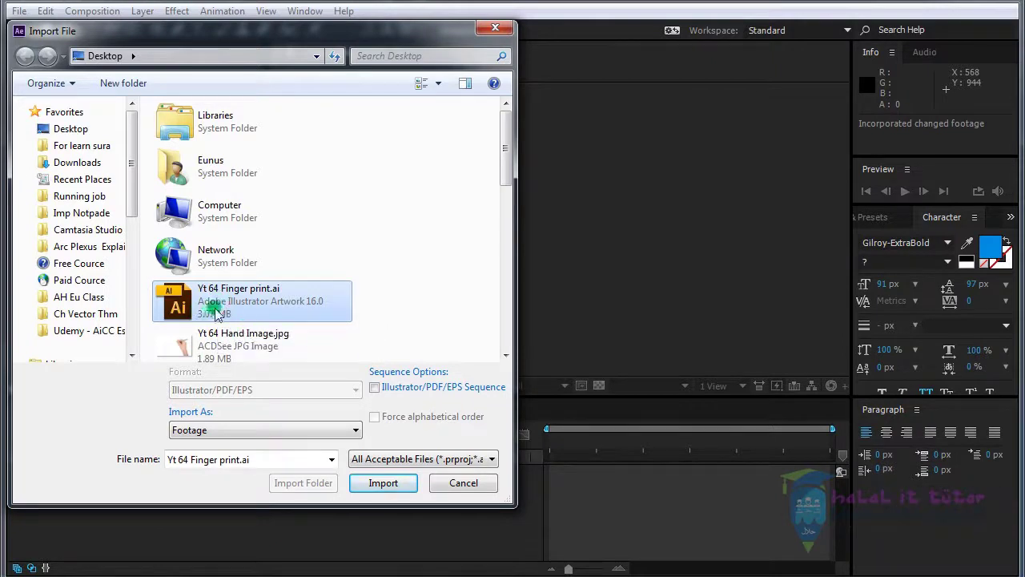
# Import 'Yt 64 Finger print.ai' as a layered composition and open it in the timeline
pyautogui.click(245, 435)
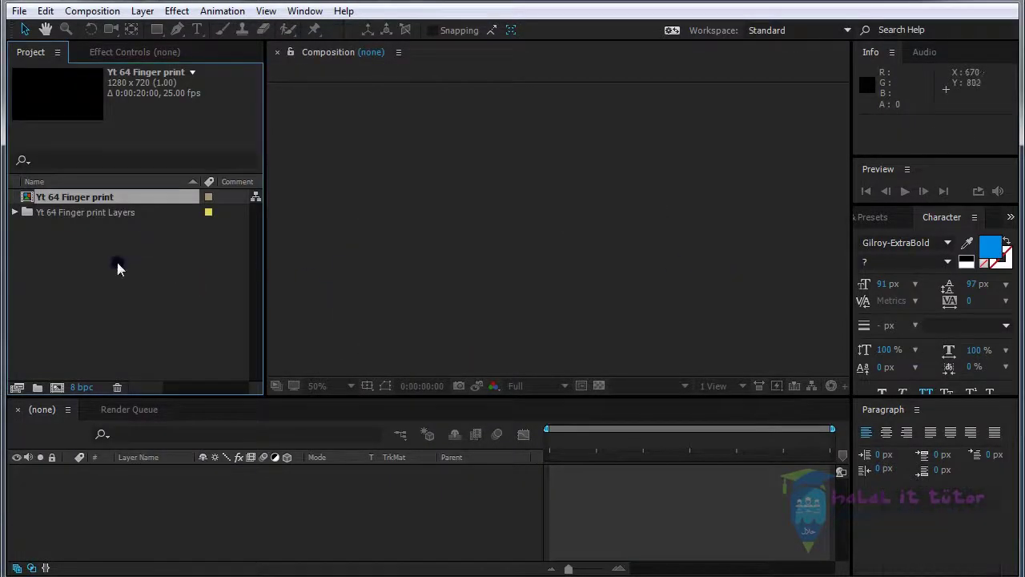
pyautogui.click(83, 202)
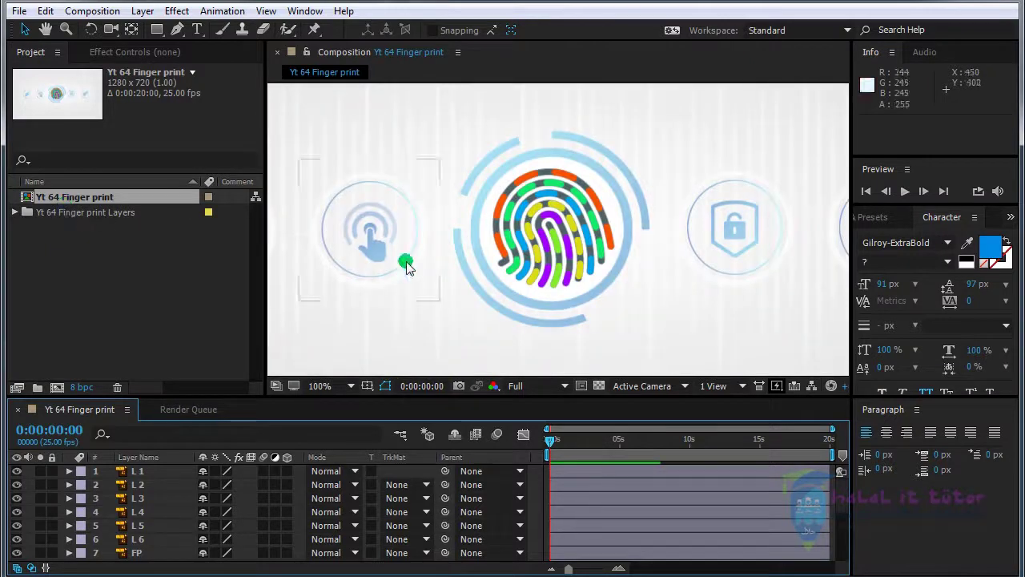
pyautogui.scroll(-3)
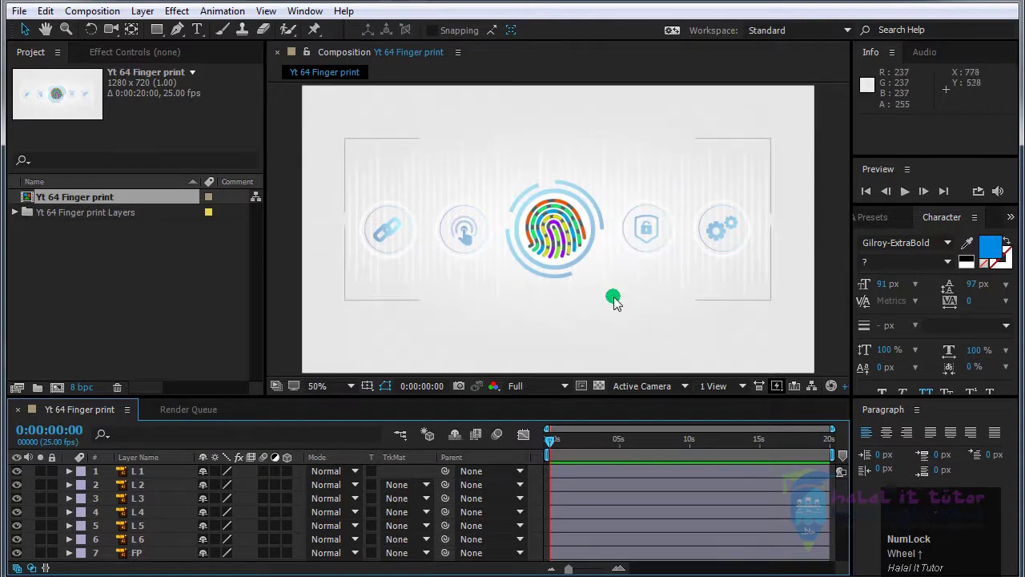
pyautogui.scroll(3)
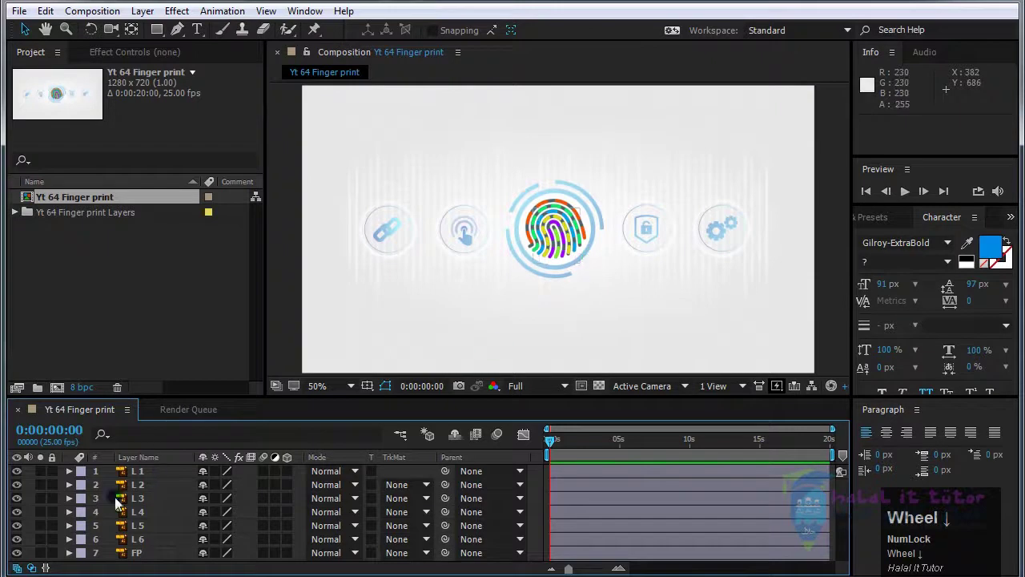
pyautogui.click(130, 493)
pyautogui.scroll(-3)
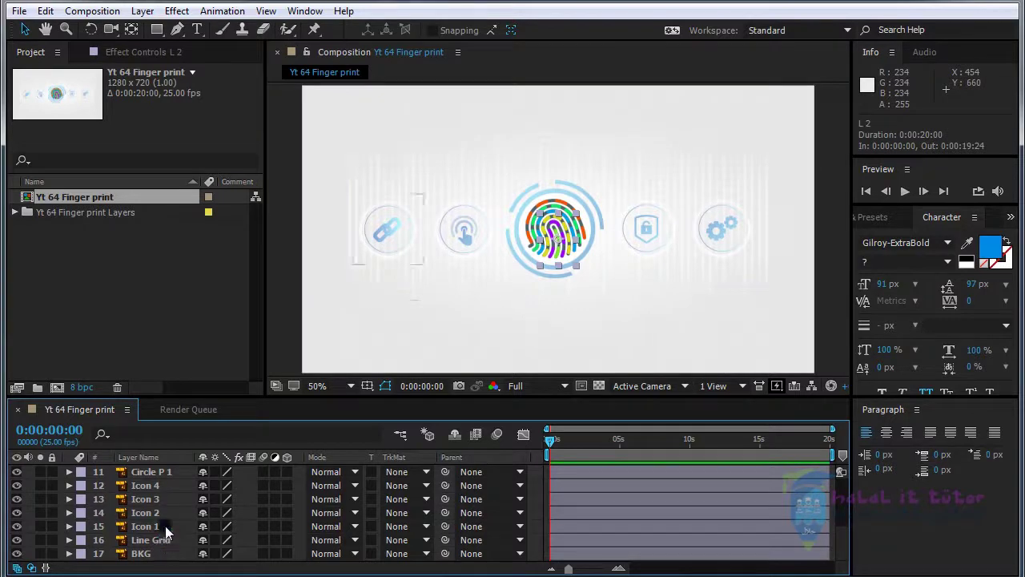
pyautogui.click(156, 476)
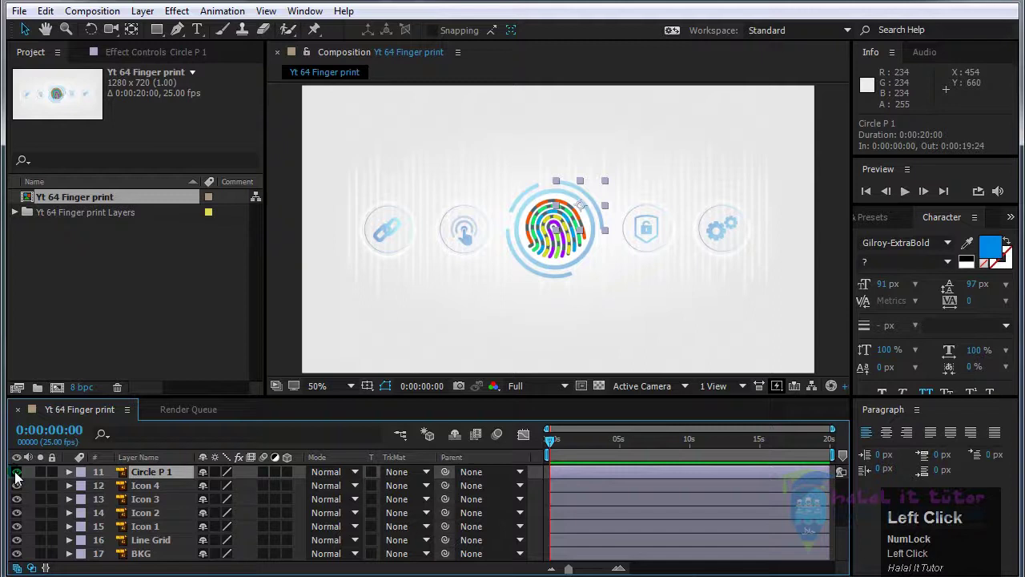
pyautogui.scroll(3)
pyautogui.click(157, 478)
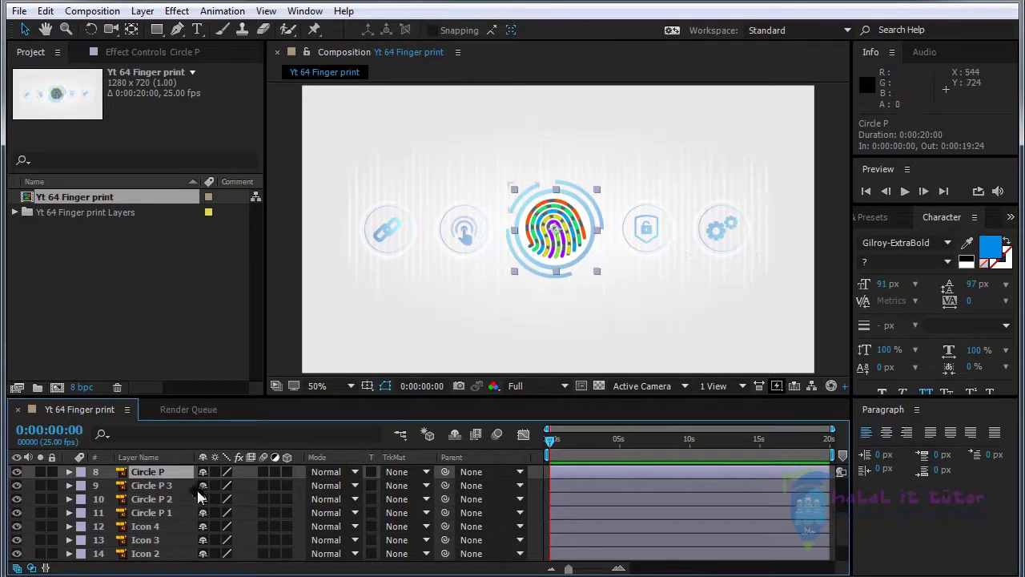
pyautogui.click(150, 487)
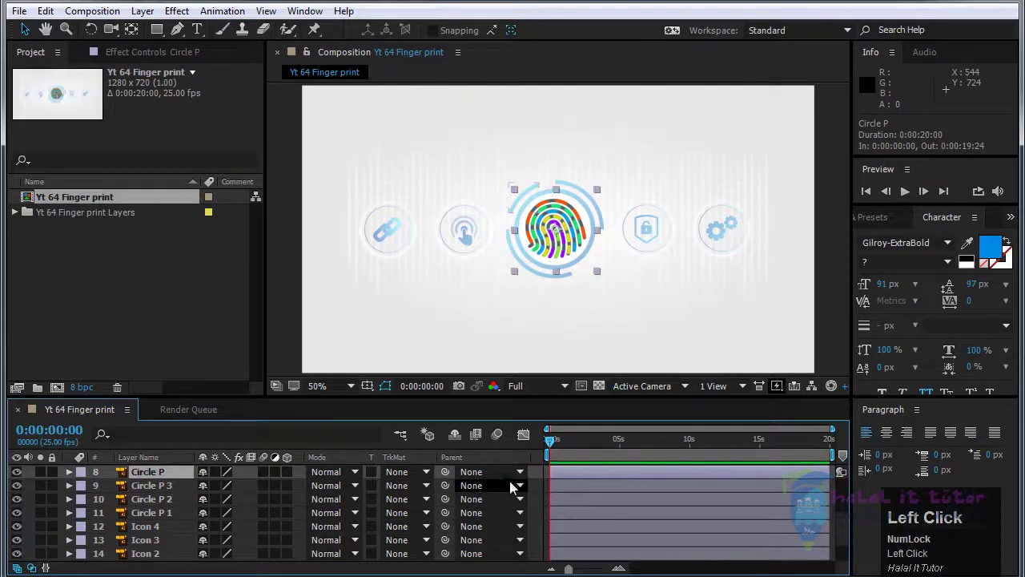
# Keyframe Circle P's scale from 0% at frame 0 to 100% at frame 10
pyautogui.press('s')
pyautogui.click(114, 492)
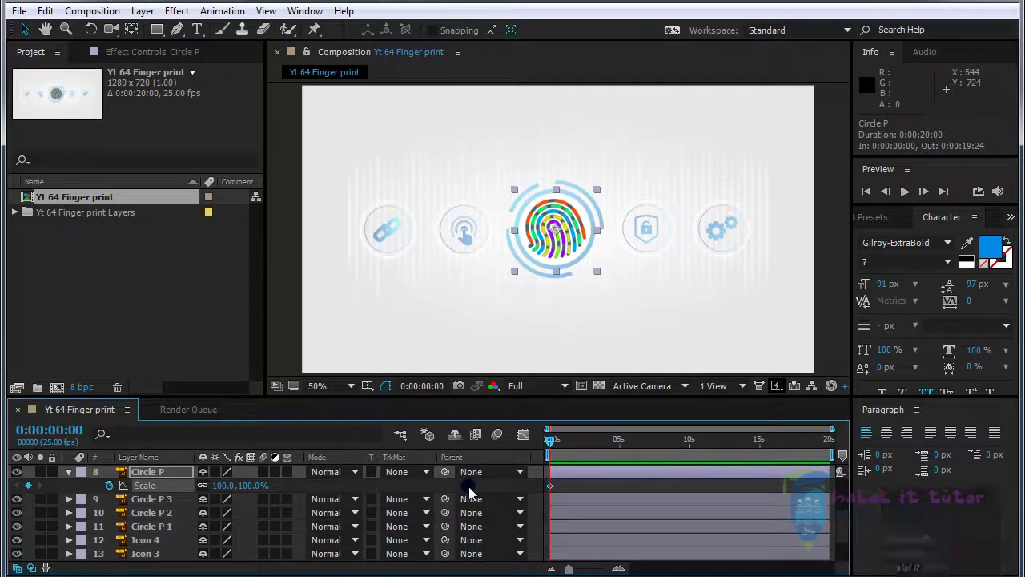
pyautogui.press('shift+Page_Down')
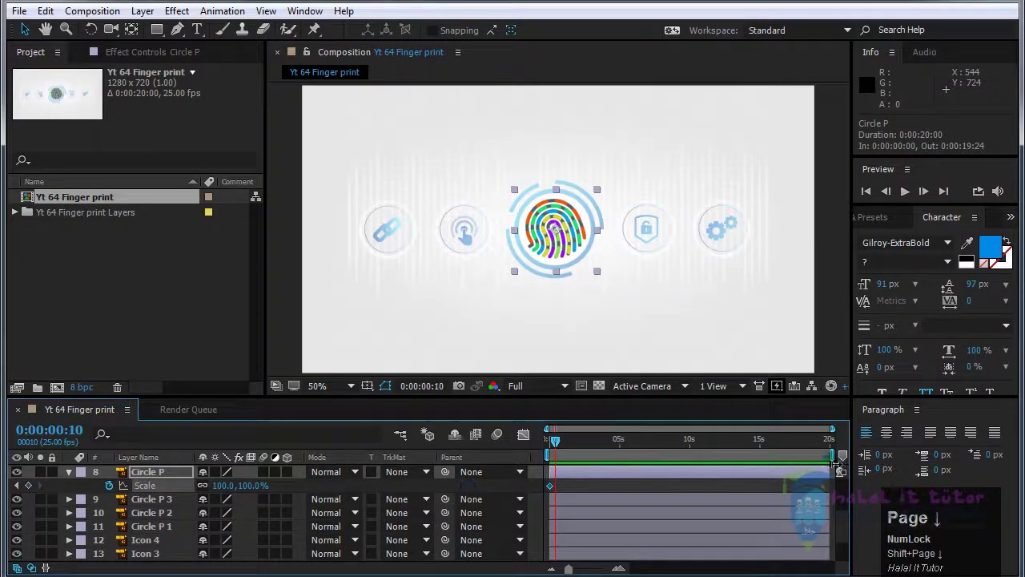
pyautogui.scroll(3)
pyautogui.moveTo(577, 434); pyautogui.dragTo(47, 497)
pyautogui.click(32, 492)
pyautogui.press('Page_Down')
pyautogui.click(34, 490)
pyautogui.press('Page_Down')
pyautogui.click(33, 490)
pyautogui.scroll(3)
pyautogui.moveTo(573, 433); pyautogui.dragTo(572, 528)
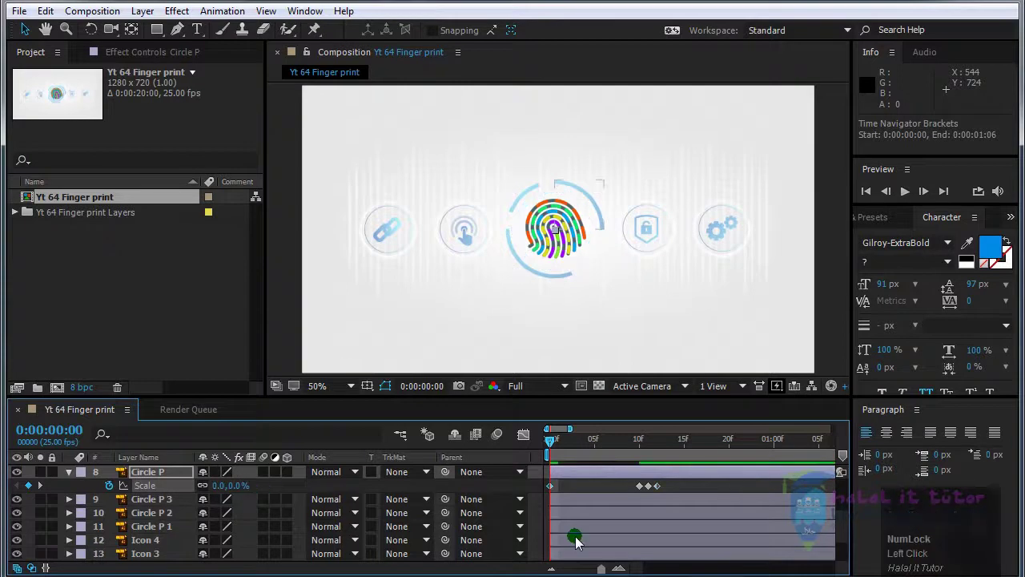
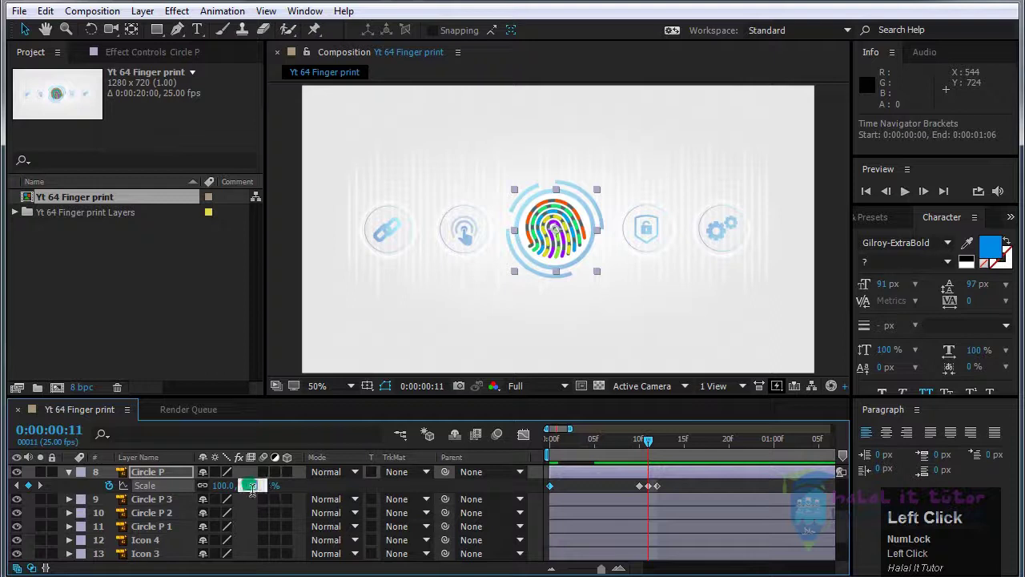
# Add a 110% overshoot scale keyframe for Circle P, preview it and hide the property
pyautogui.press('BackSpace')
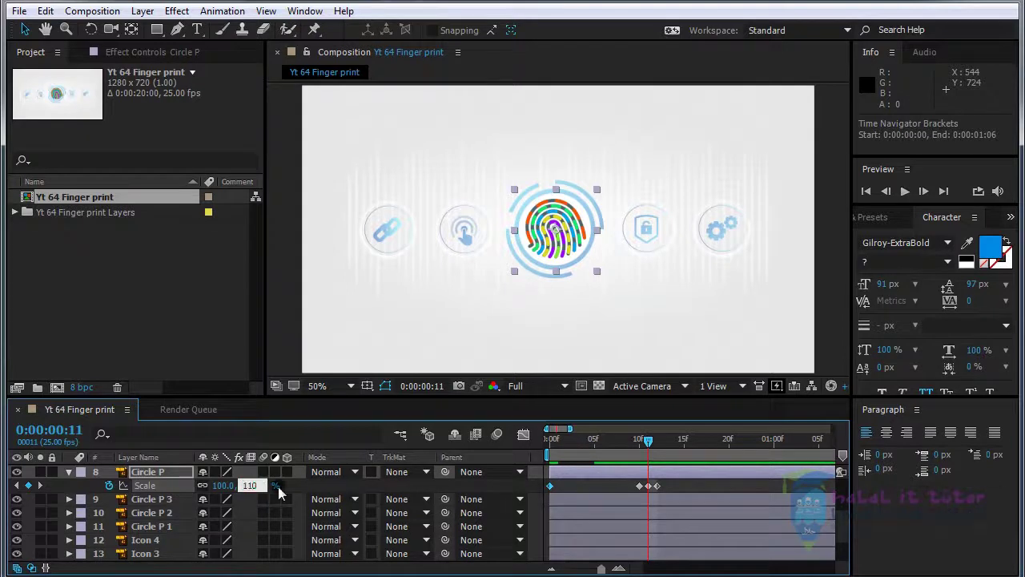
pyautogui.moveTo(540, 491); pyautogui.dragTo(571, 211)
pyautogui.click(571, 223)
pyautogui.moveTo(188, 519); pyautogui.dragTo(160, 504)
pyautogui.press('ctrl+a')
pyautogui.click(218, 477)
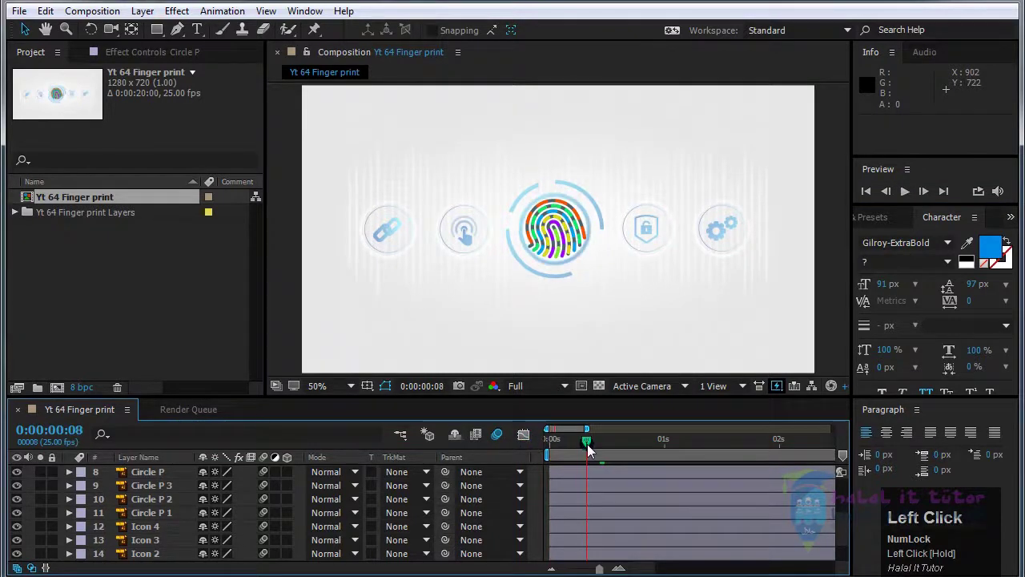
# Move the in points of Circle P 1, P 2 and P 3 to frame 10
pyautogui.scroll(3)
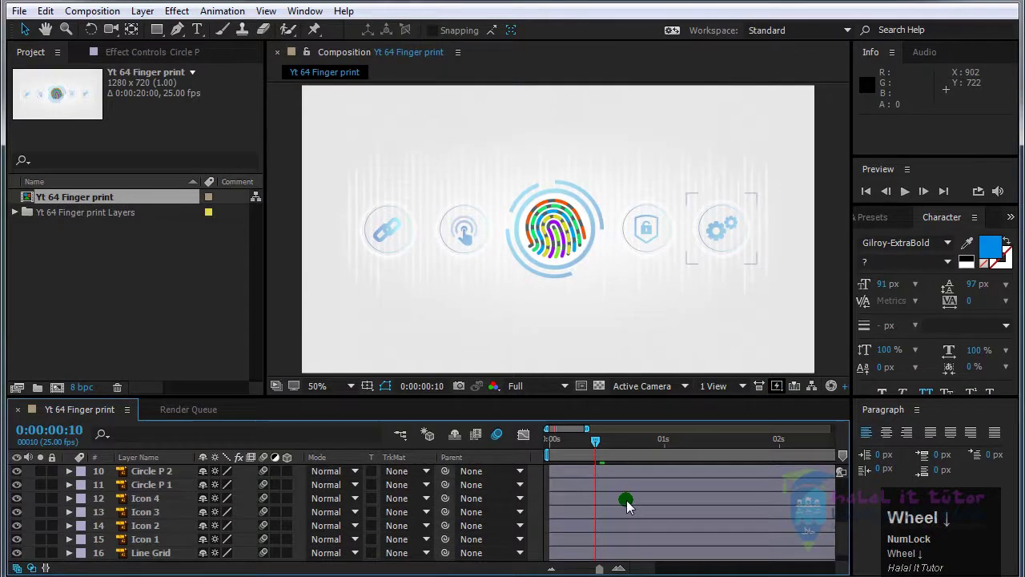
pyautogui.click(151, 545)
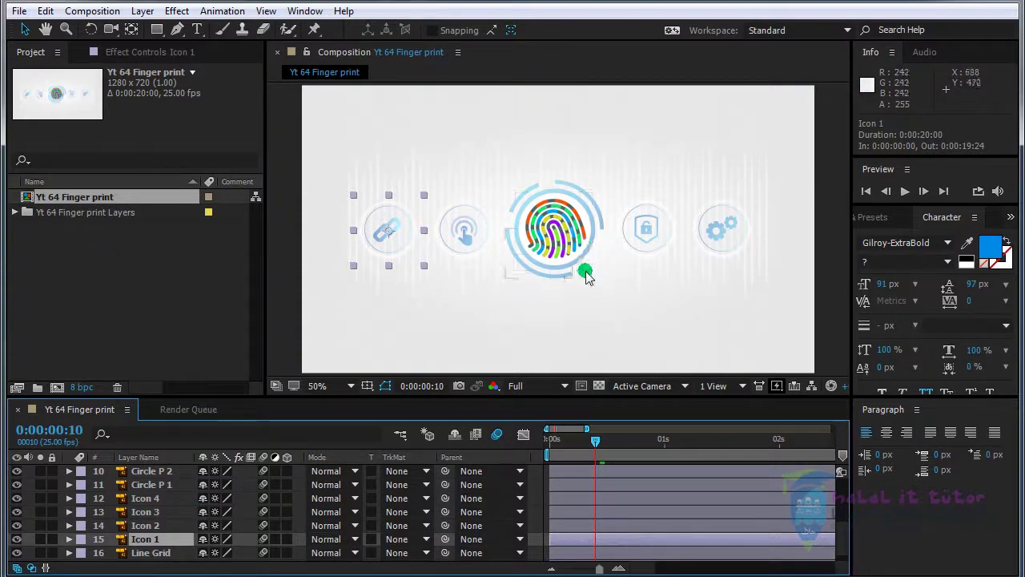
pyautogui.click(564, 281)
pyautogui.scroll(3)
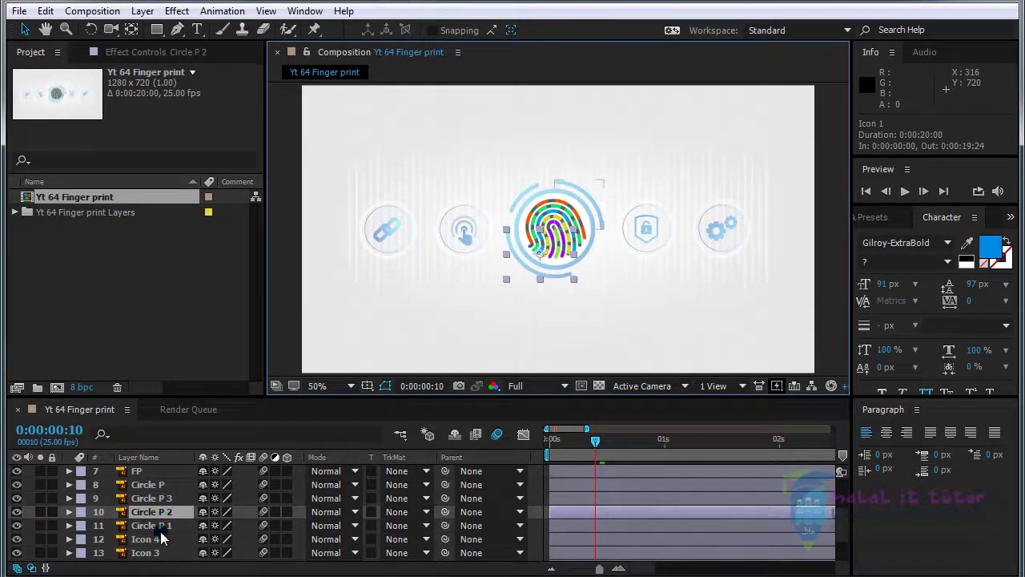
pyautogui.click(162, 531)
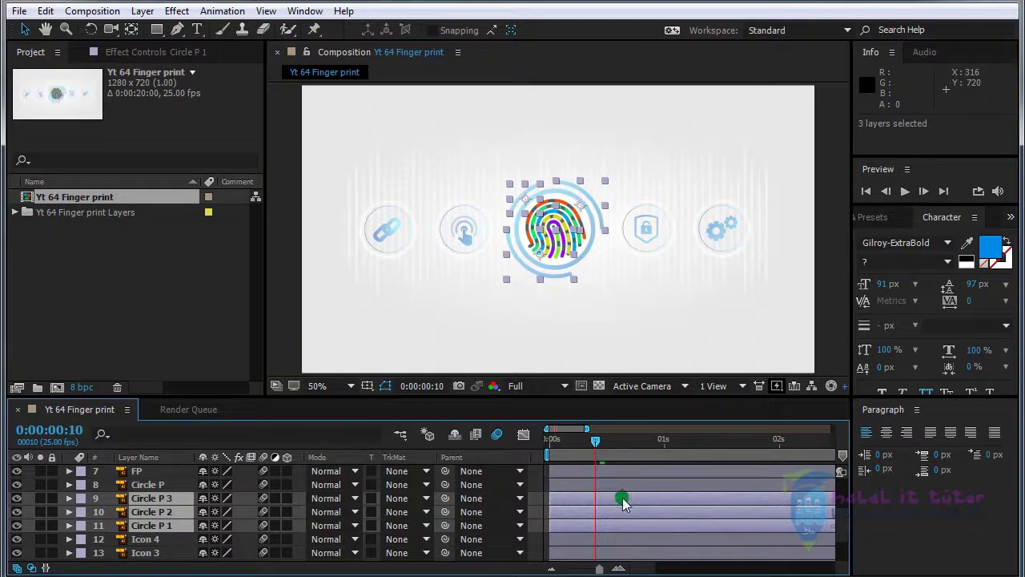
pyautogui.press('[')
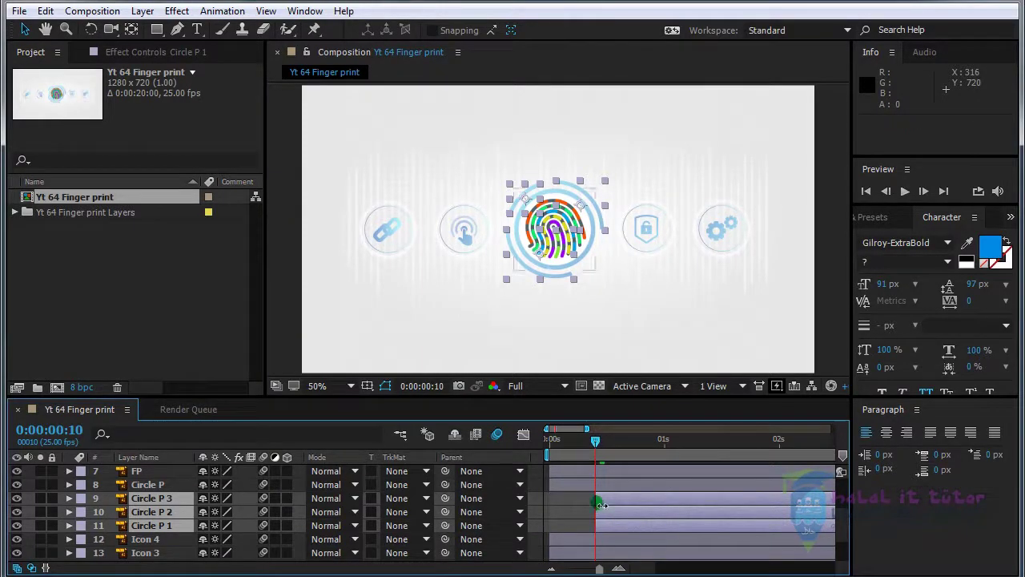
# Reveal Circle P's scale keyframes and check the inner rings start after them
pyautogui.scroll(3)
pyautogui.click(572, 491)
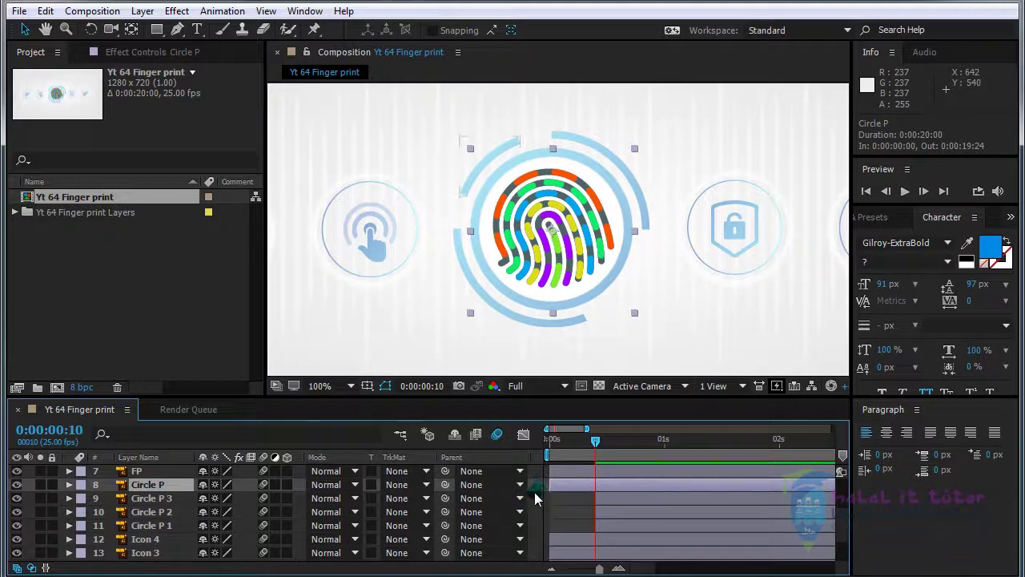
pyautogui.press('u')
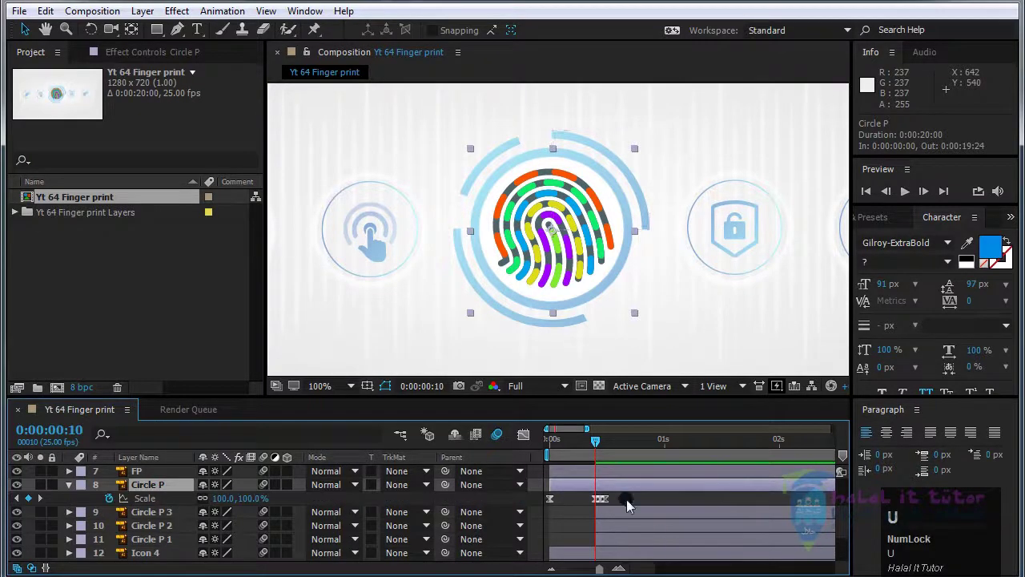
pyautogui.moveTo(613, 505); pyautogui.dragTo(625, 532)
pyautogui.click(624, 530)
pyautogui.scroll(3)
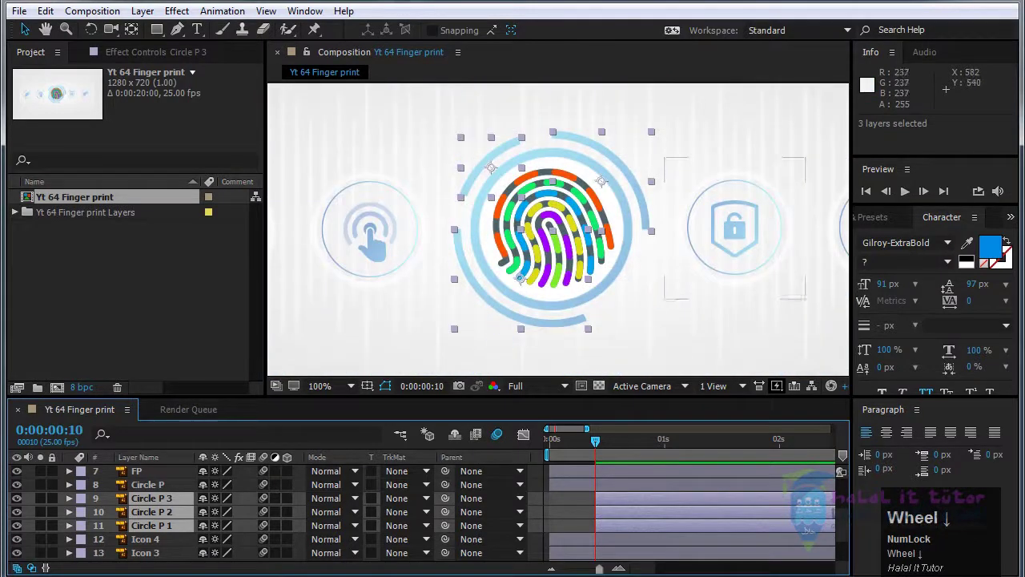
pyautogui.click(588, 530)
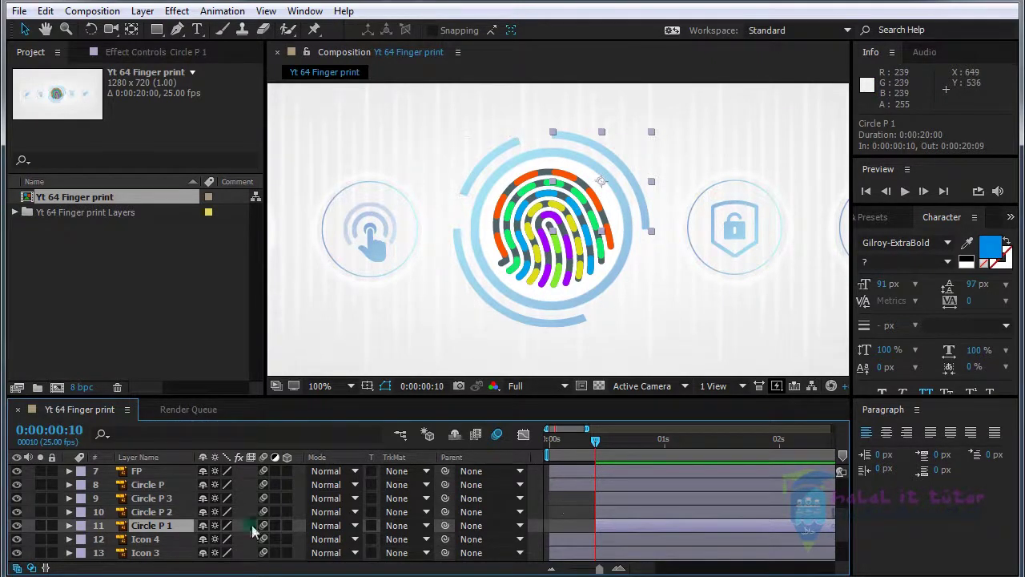
pyautogui.click(150, 491)
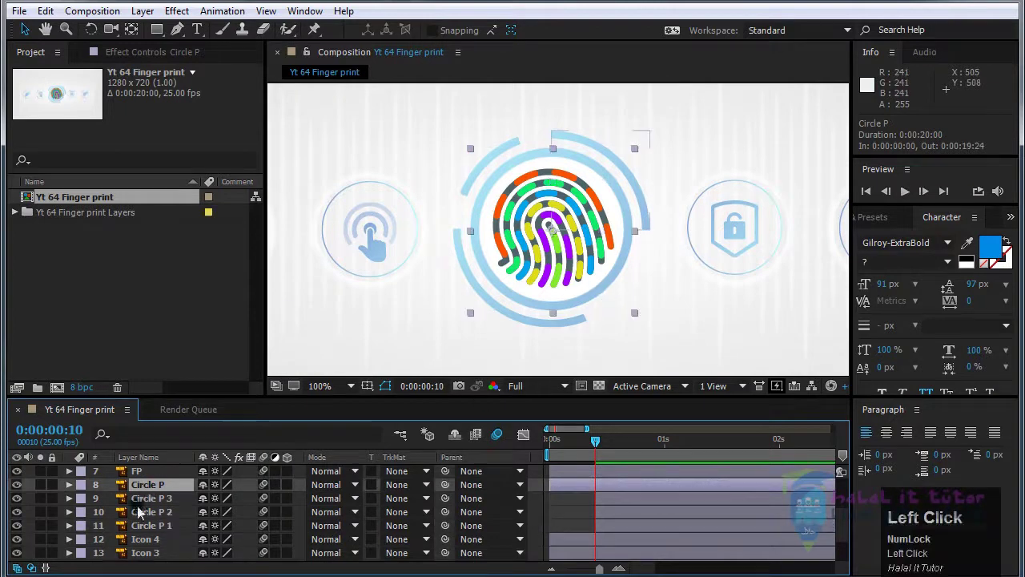
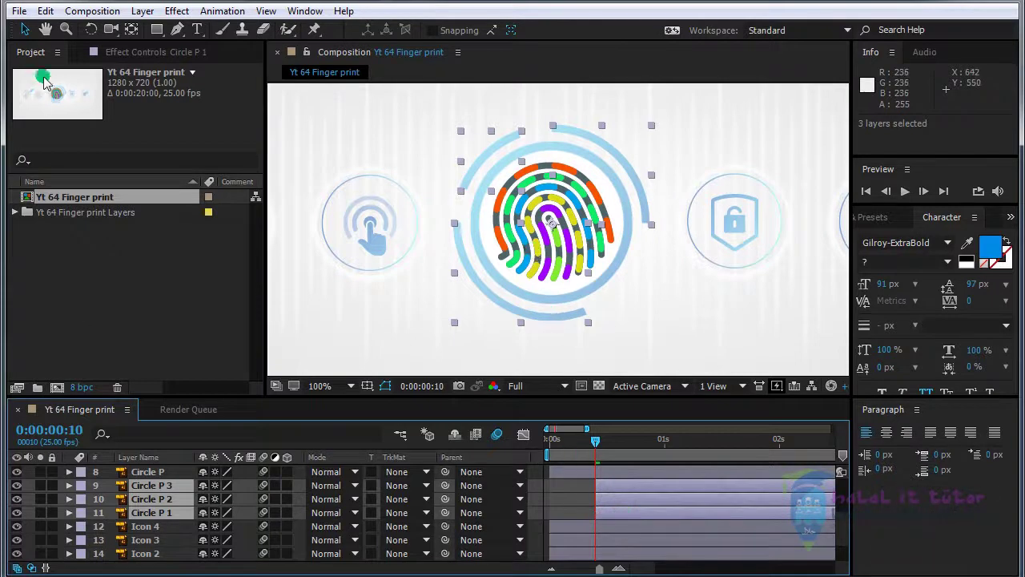
# Slide Circle P 2 and Circle P 3 four and eight frames later than Circle P 1
pyautogui.click(50, 17)
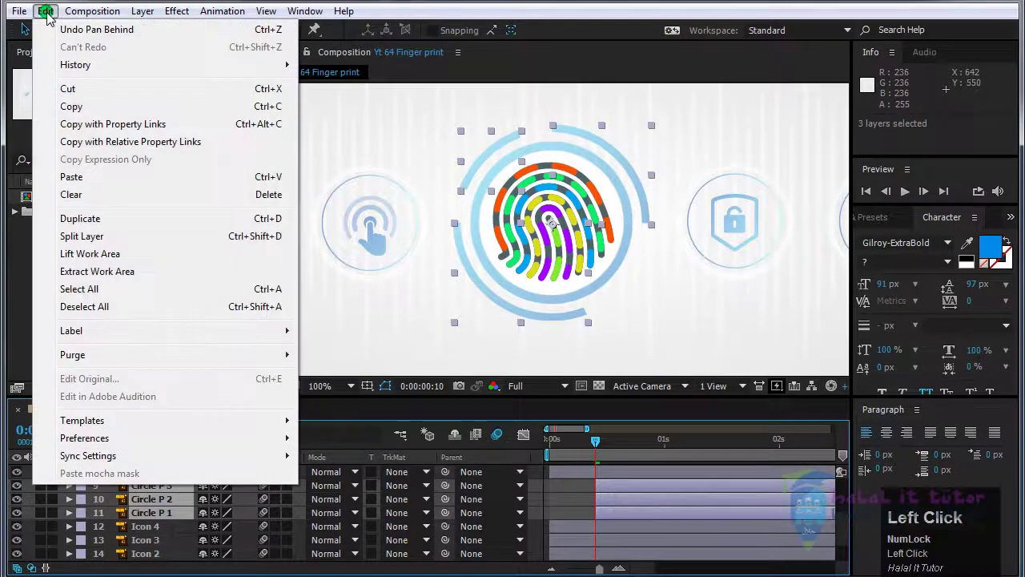
pyautogui.moveTo(110, 185); pyautogui.dragTo(627, 170)
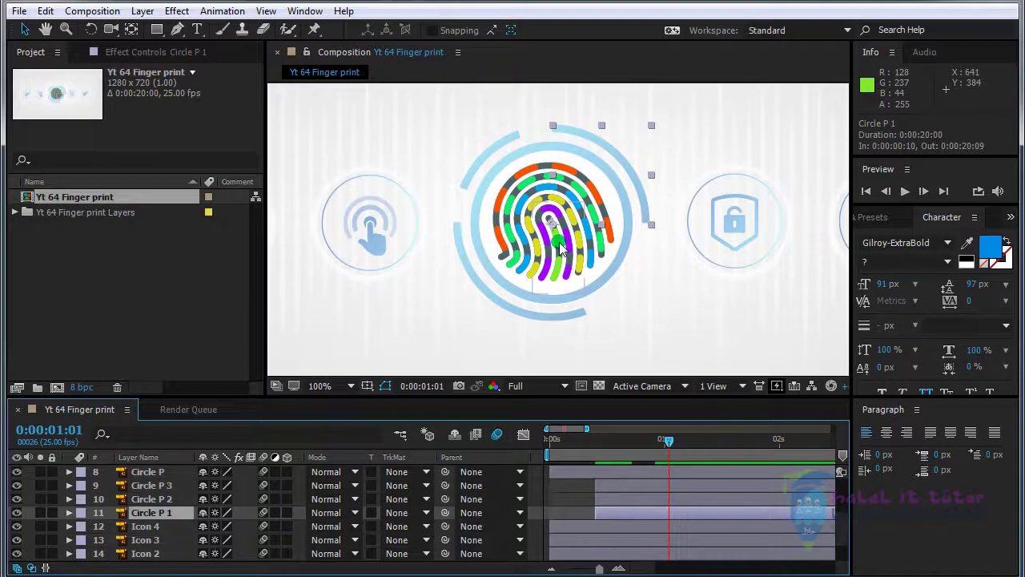
pyautogui.click(621, 504)
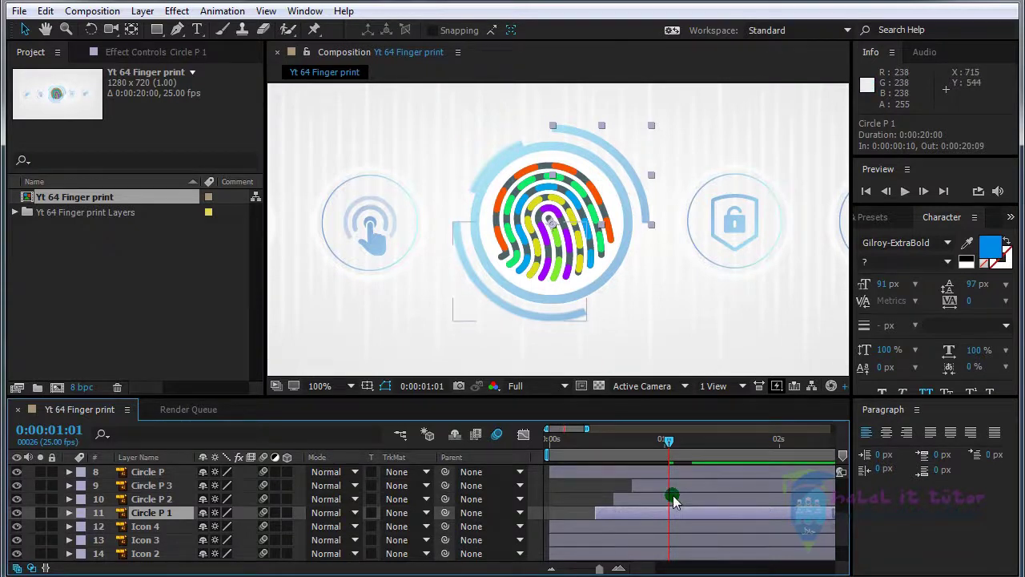
# Give Circle P 1's Rotation a wiggle(5,50) expression and scrub to check it
pyautogui.press('r')
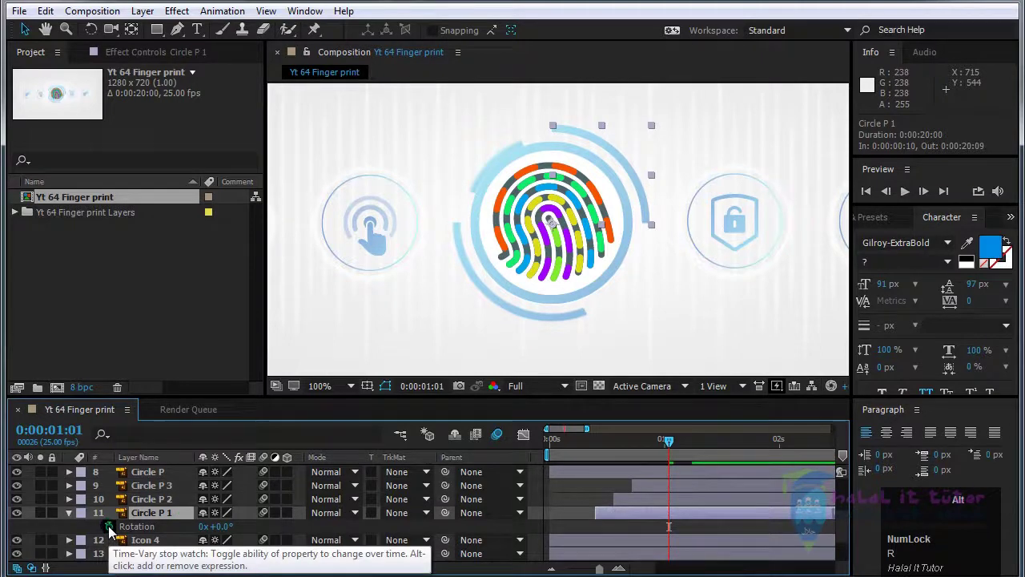
pyautogui.click(115, 533)
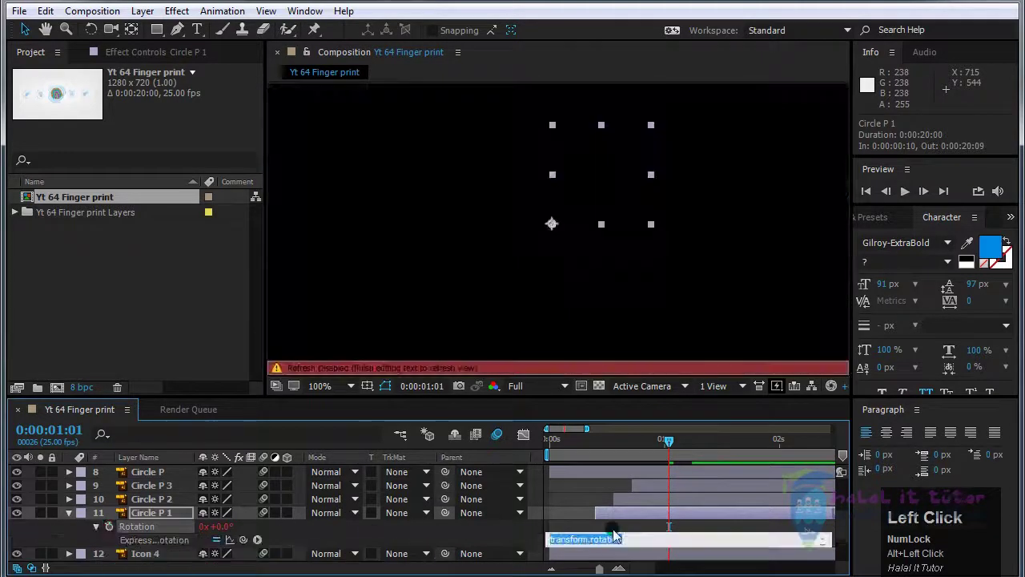
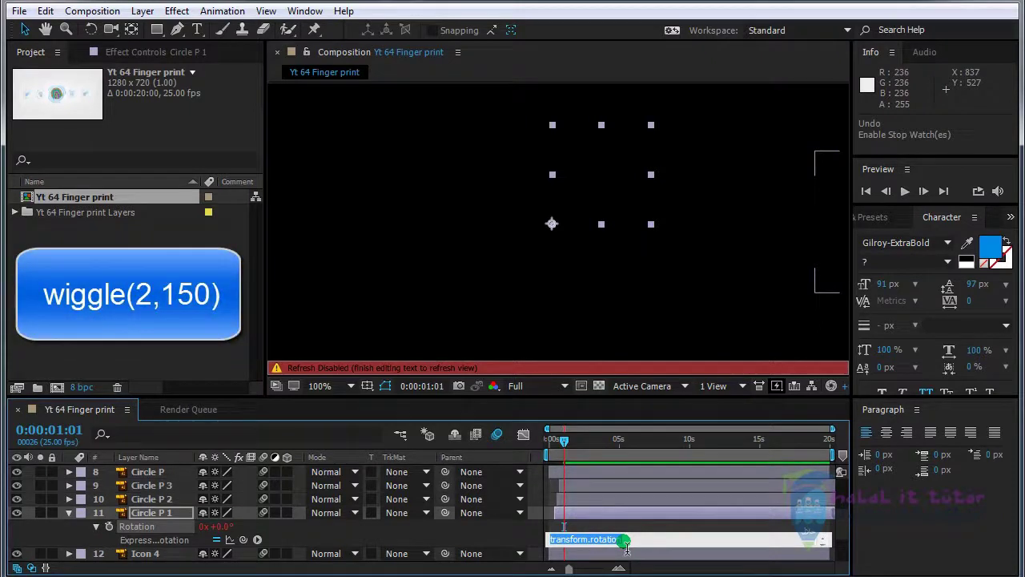
pyautogui.write('w')
pyautogui.write('igg')
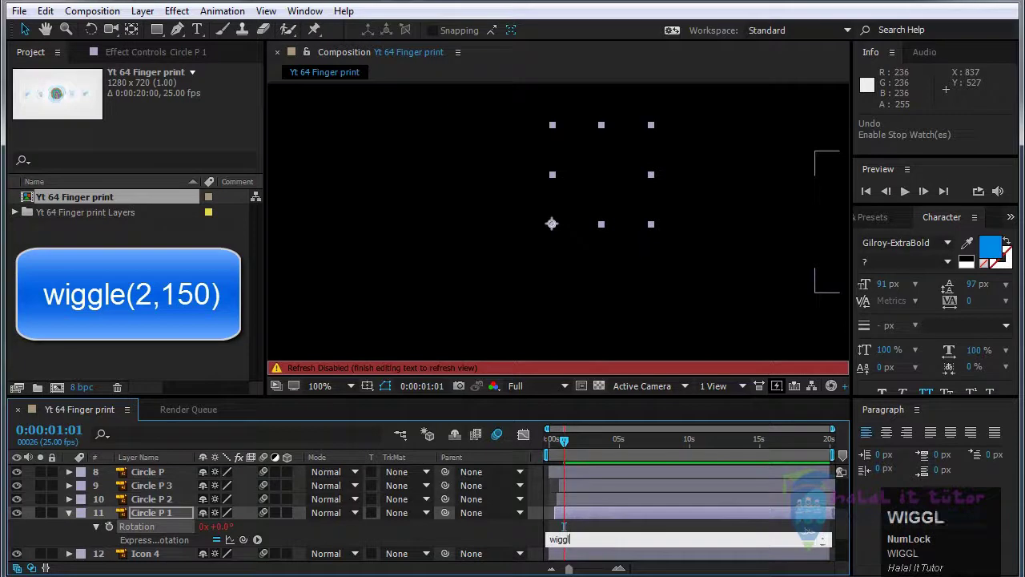
pyautogui.write('le')
pyautogui.press('shift+9')
pyautogui.press('shift+0')
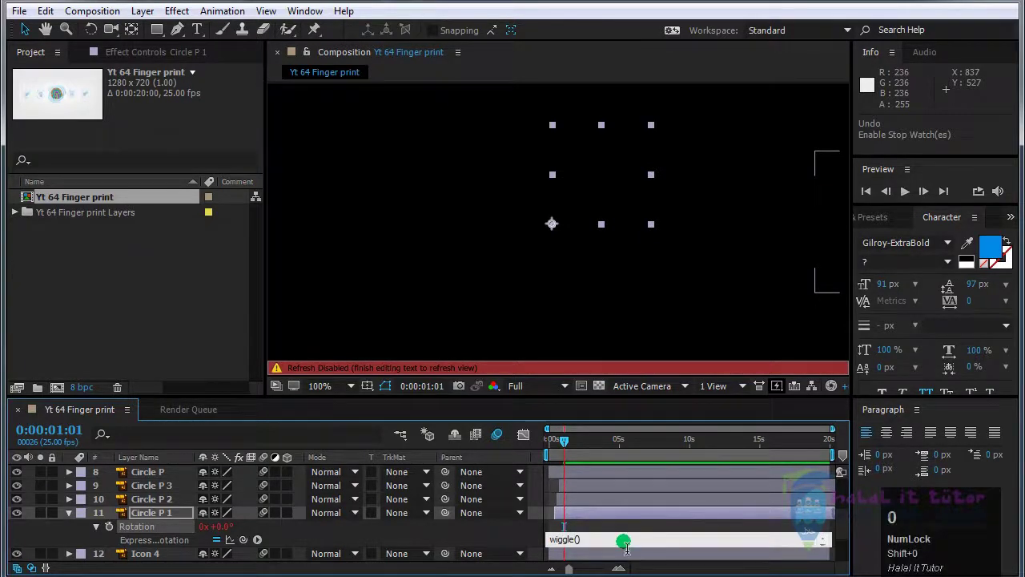
pyautogui.press('Left')
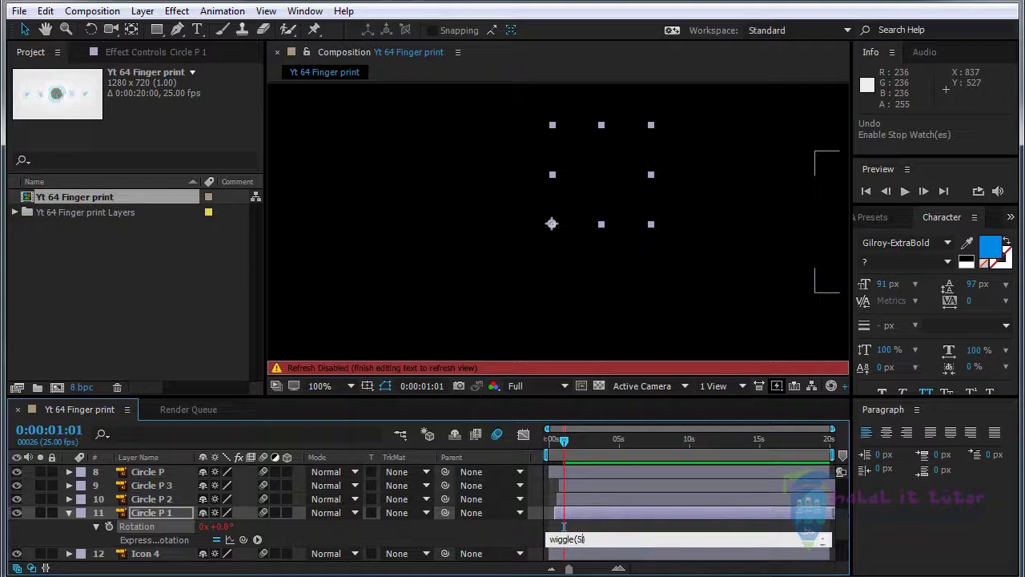
pyautogui.press(',')
pyautogui.moveTo(511, 540); pyautogui.dragTo(908, 197)
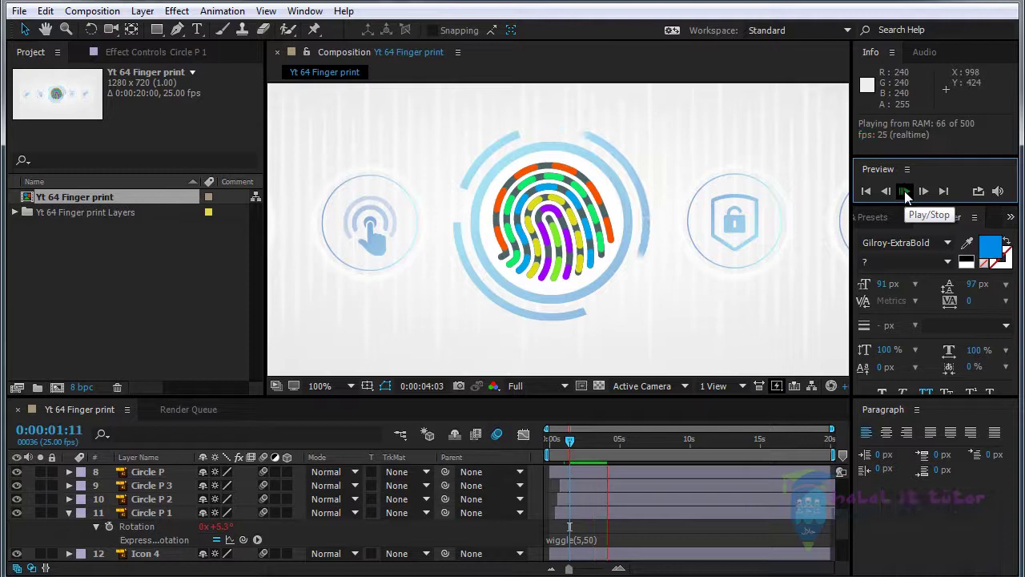
# Change the Rotation expression to wiggle(2,150) and preview the wider wobble
pyautogui.click(908, 197)
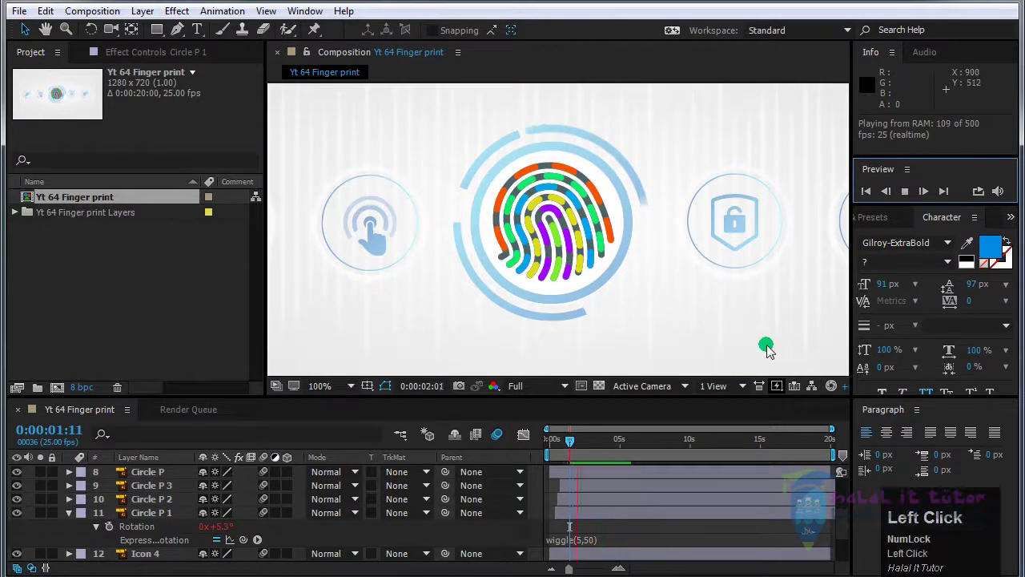
pyautogui.click(909, 196)
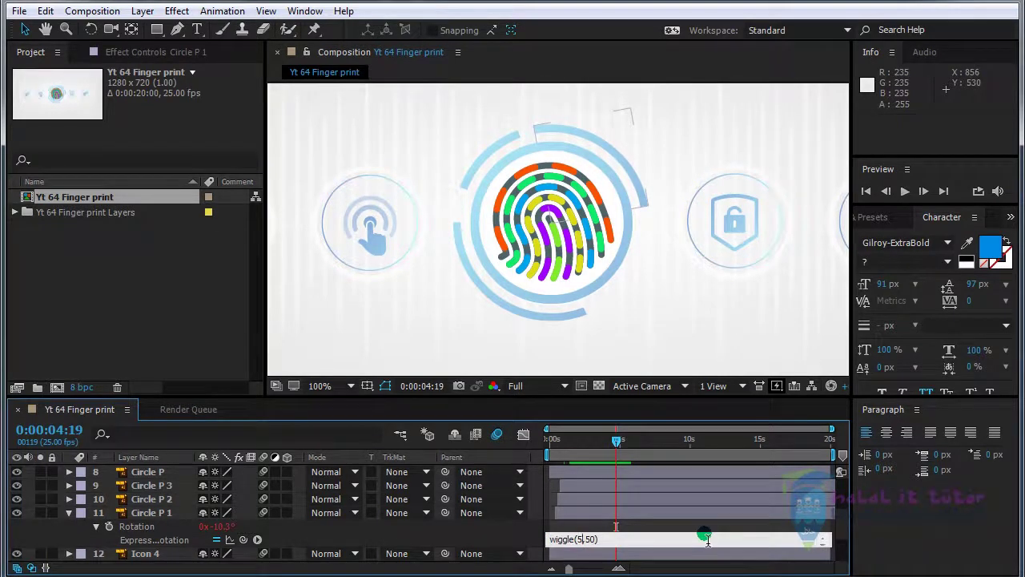
pyautogui.press('BackSpace')
pyautogui.press('Right')
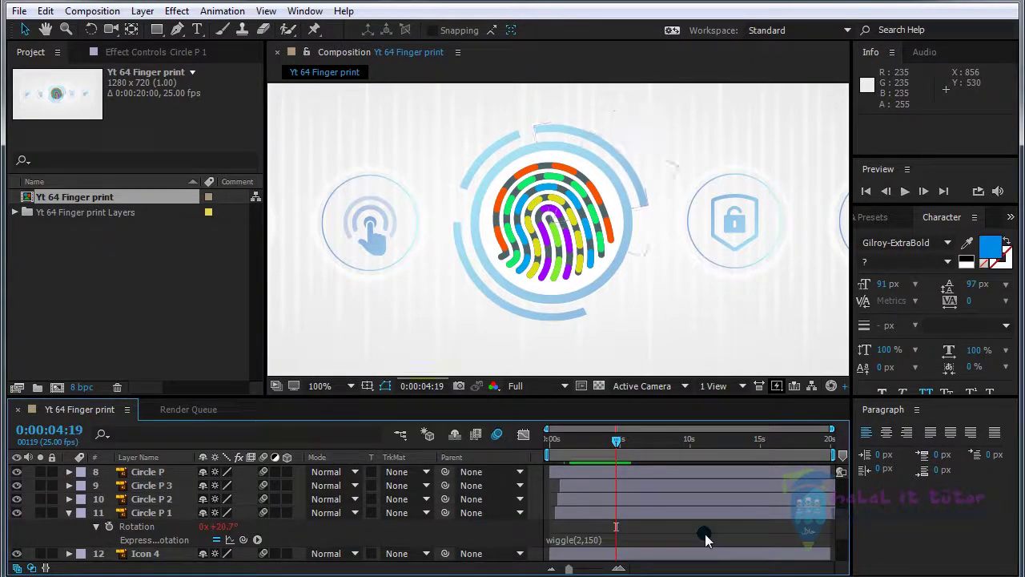
pyautogui.click(904, 194)
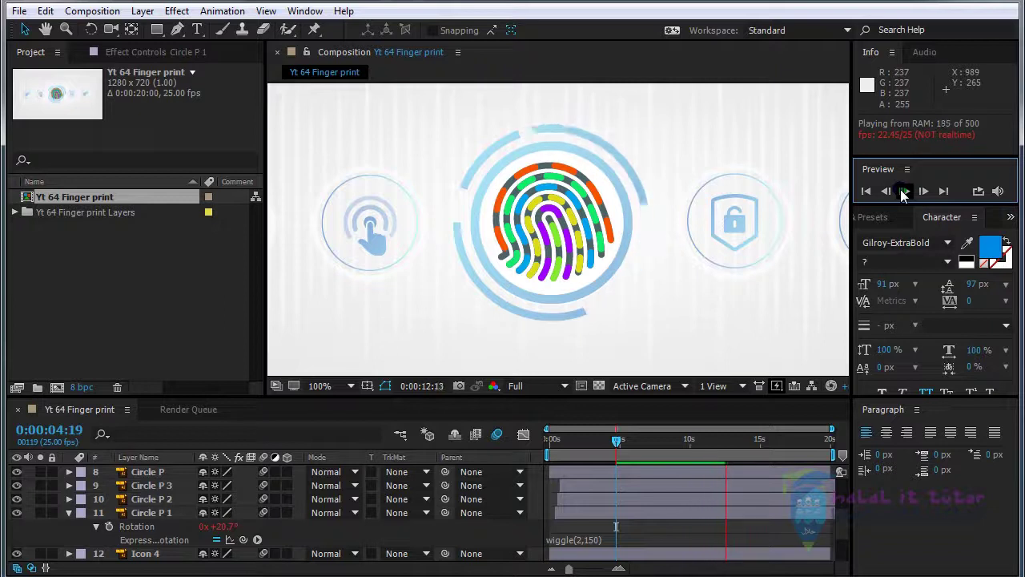
pyautogui.click(904, 194)
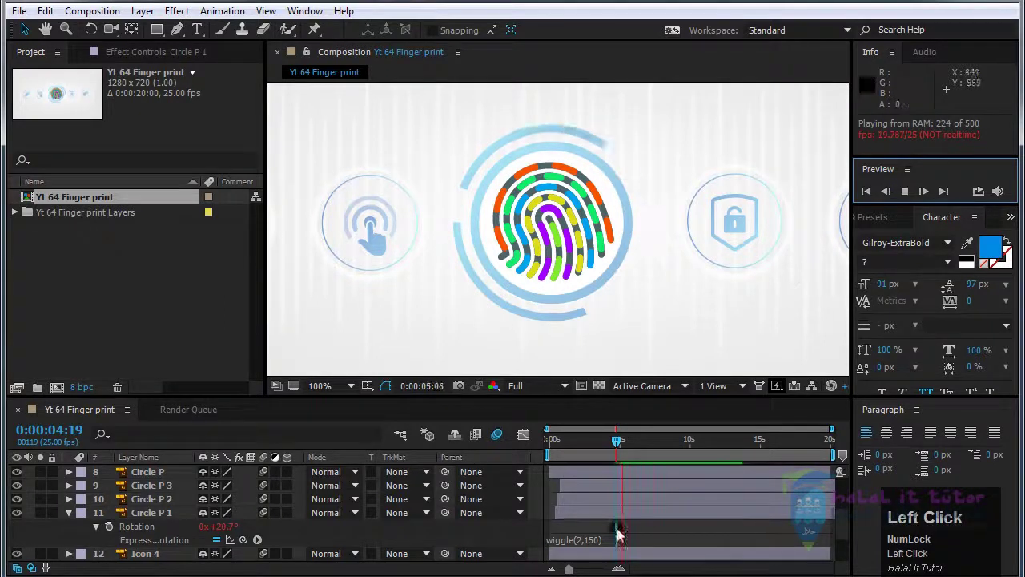
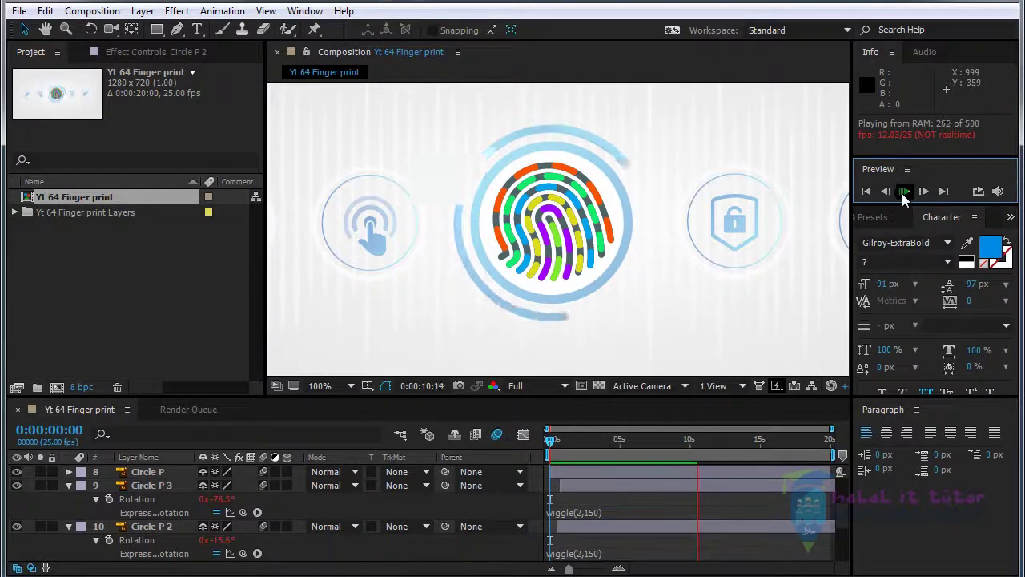
# Collapse the layer properties and move the playhead to 0:00:03:00
pyautogui.click(905, 197)
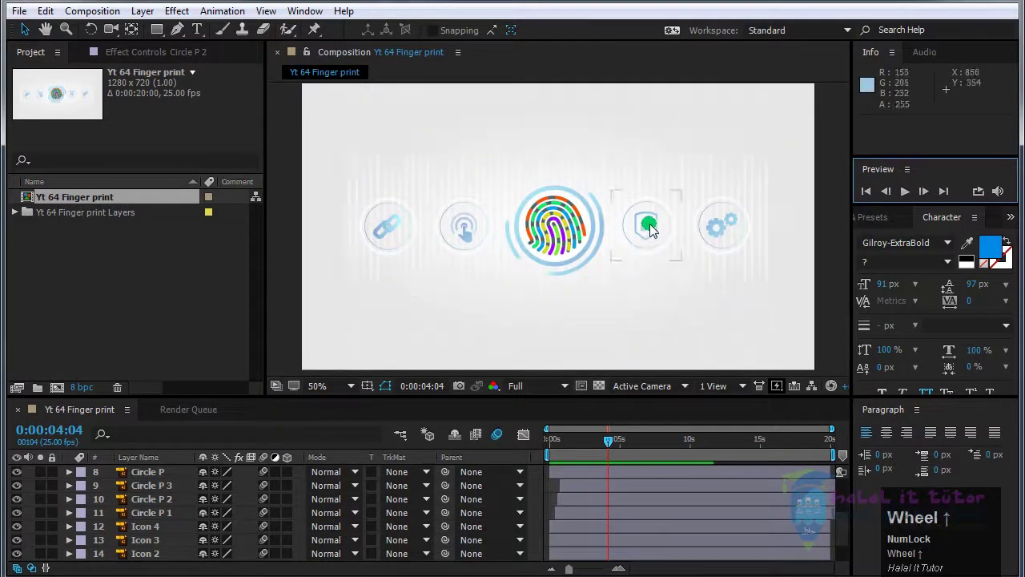
pyautogui.scroll(3)
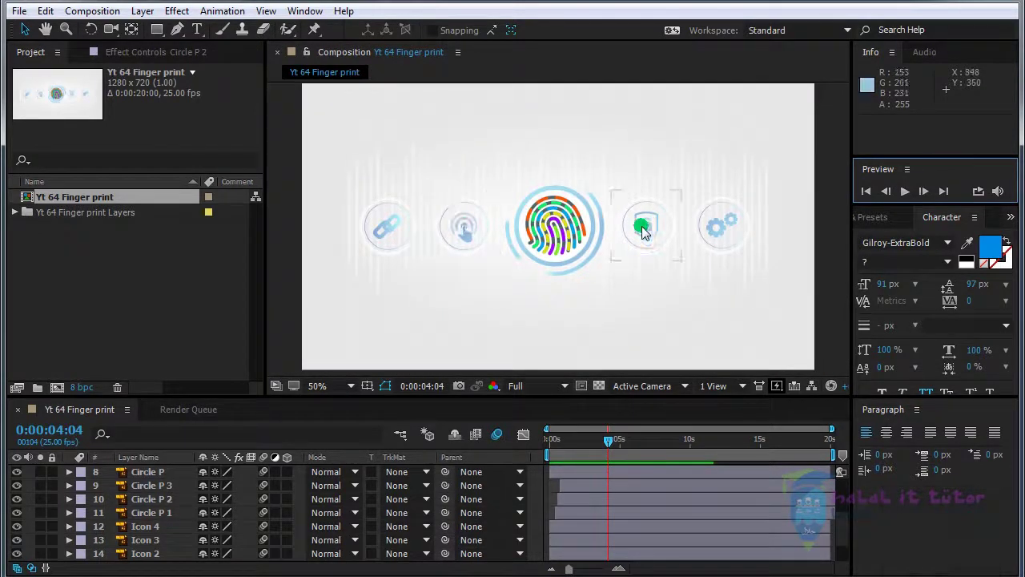
pyautogui.moveTo(563, 450); pyautogui.dragTo(597, 476)
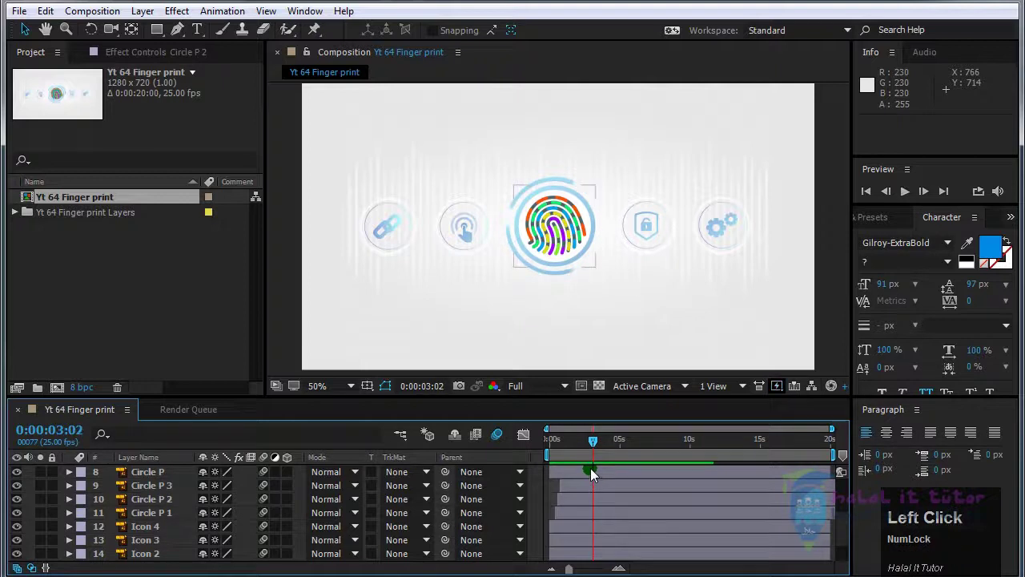
pyautogui.press('Page_Up')
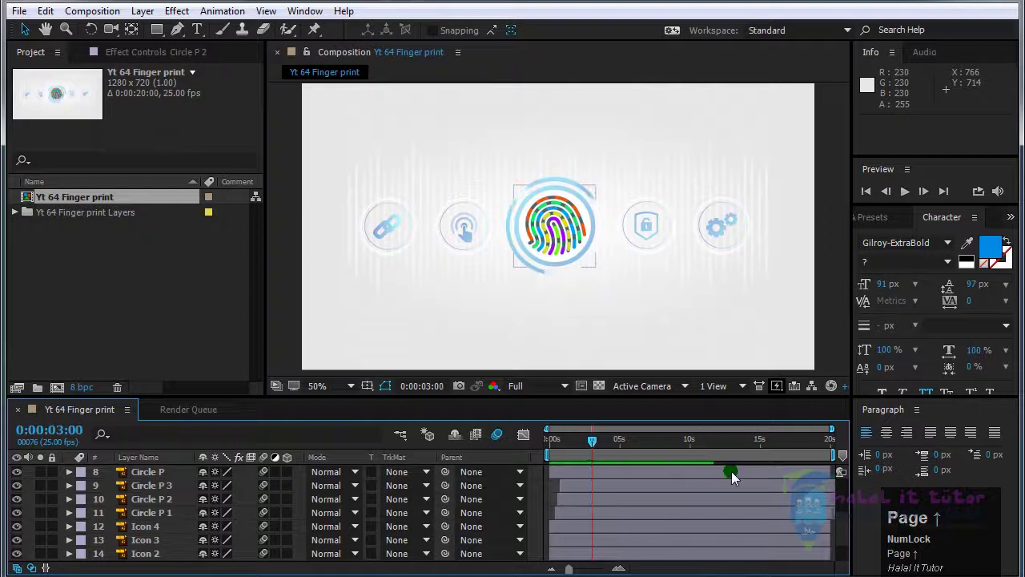
# Move the in points of Icon 1–Icon 4 to the 3-second mark
pyautogui.click(658, 244)
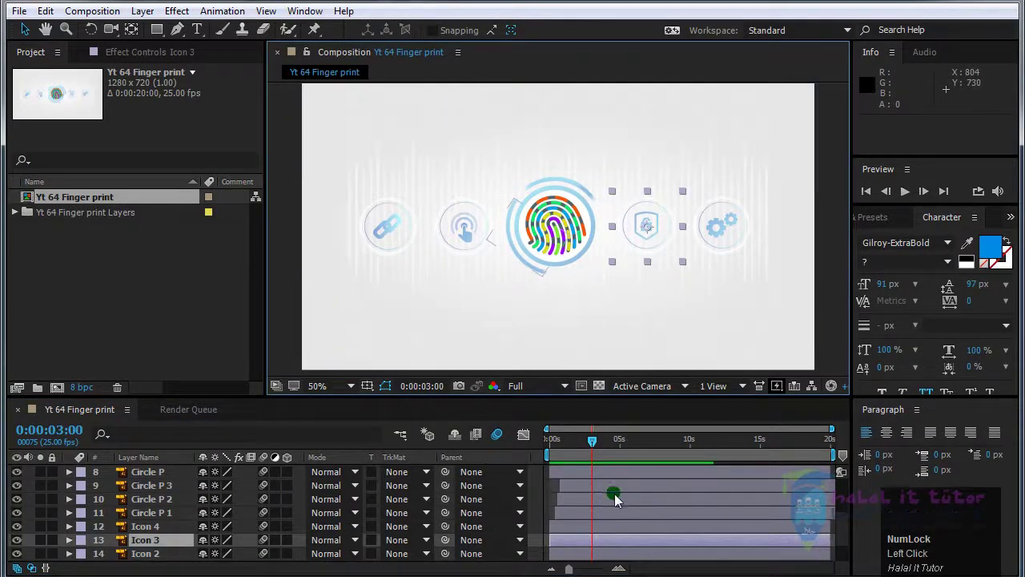
pyautogui.scroll(-3)
pyautogui.click(153, 486)
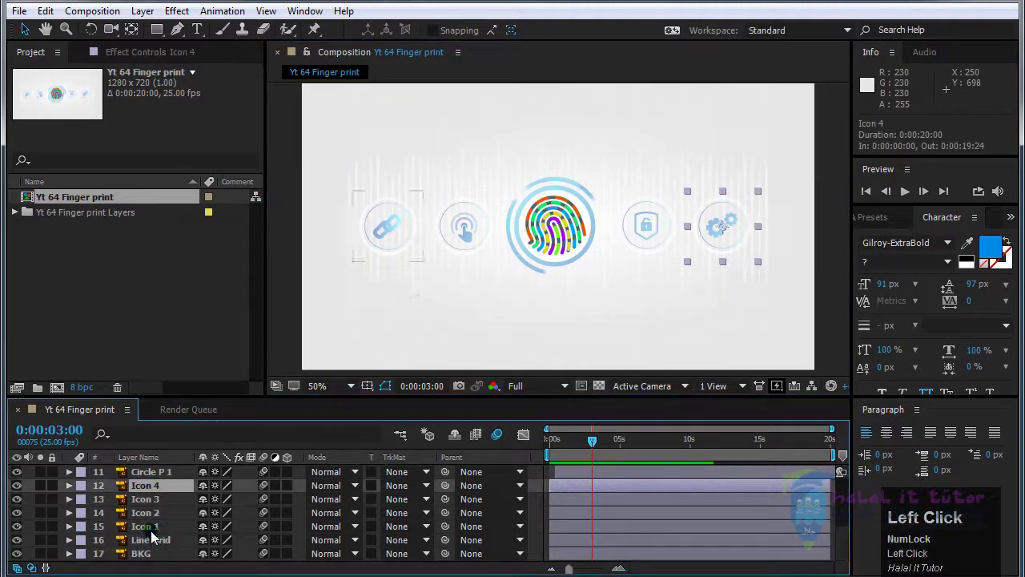
pyautogui.click(151, 529)
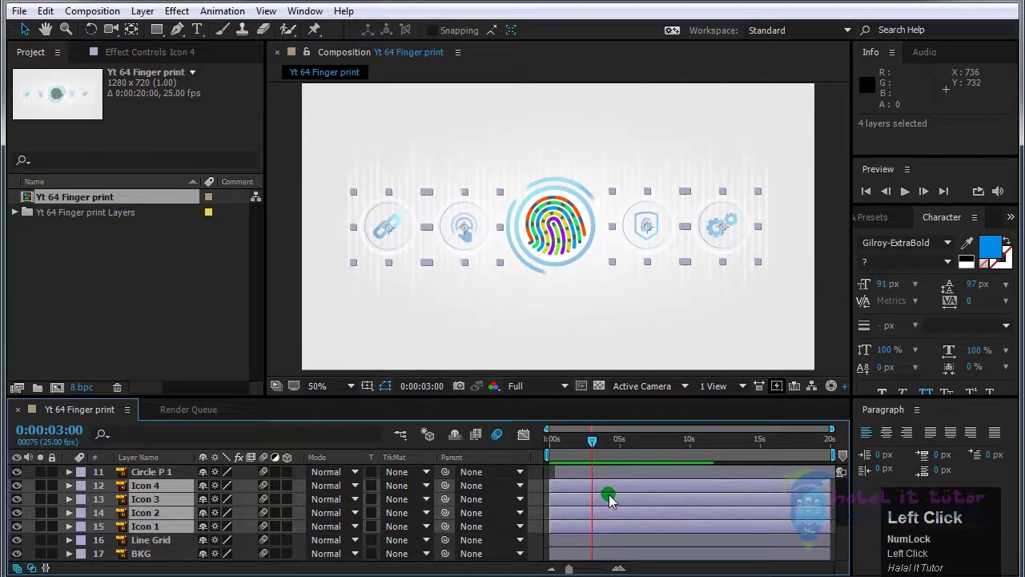
pyautogui.press('[')
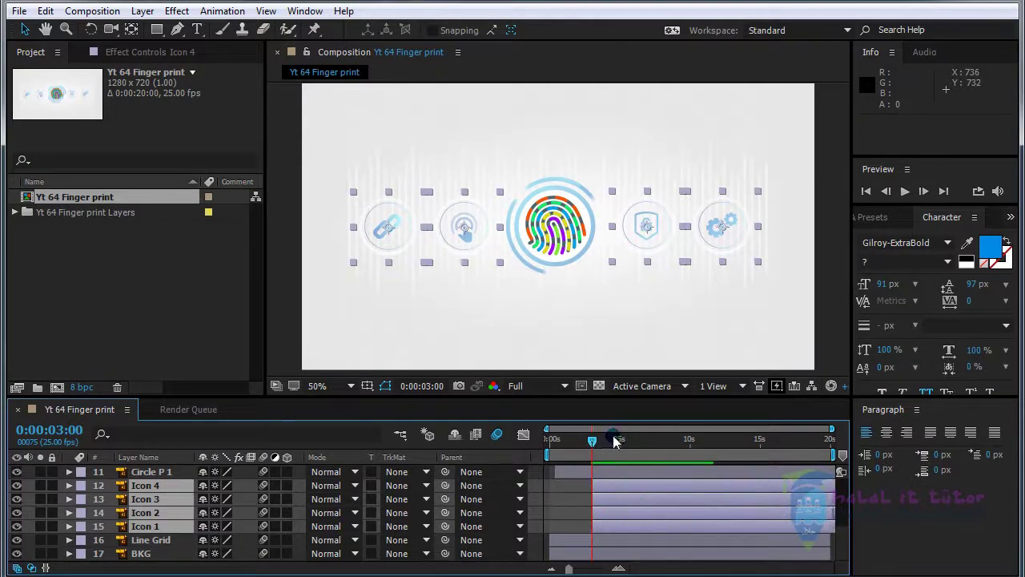
pyautogui.click(617, 536)
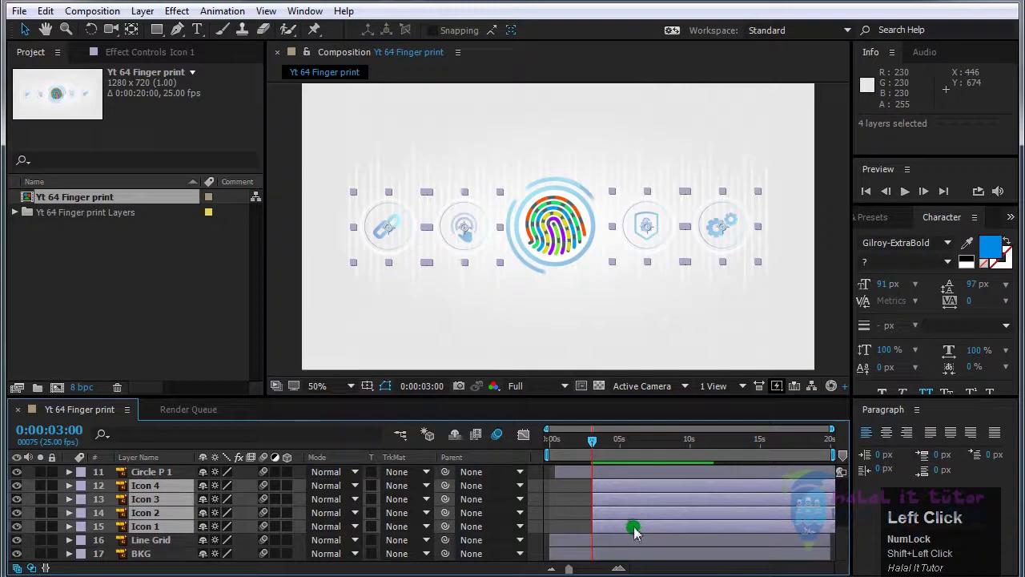
# Set Position keyframes on the four icon layers at 3:00 and about 3:20
pyautogui.press('p')
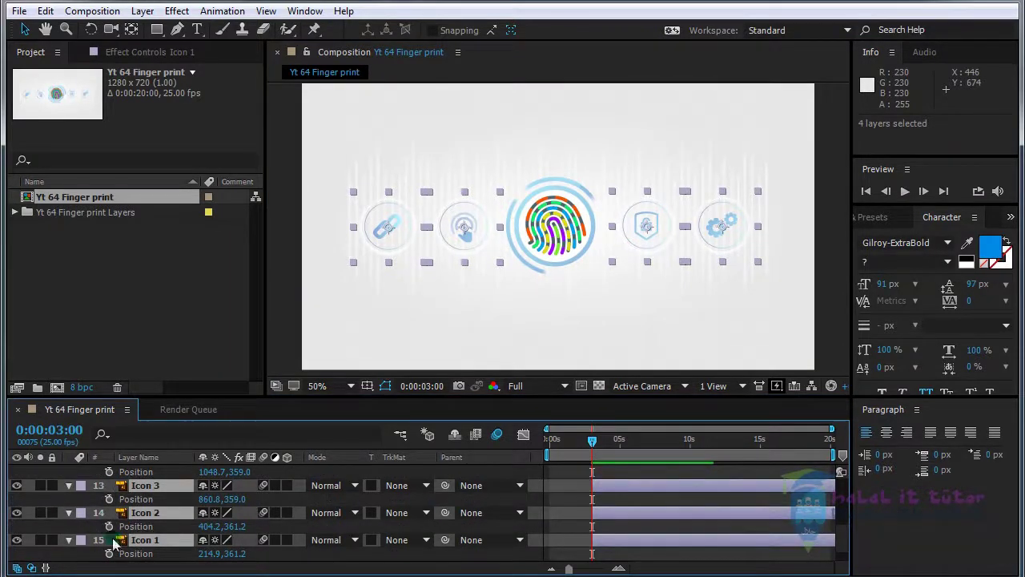
pyautogui.click(115, 531)
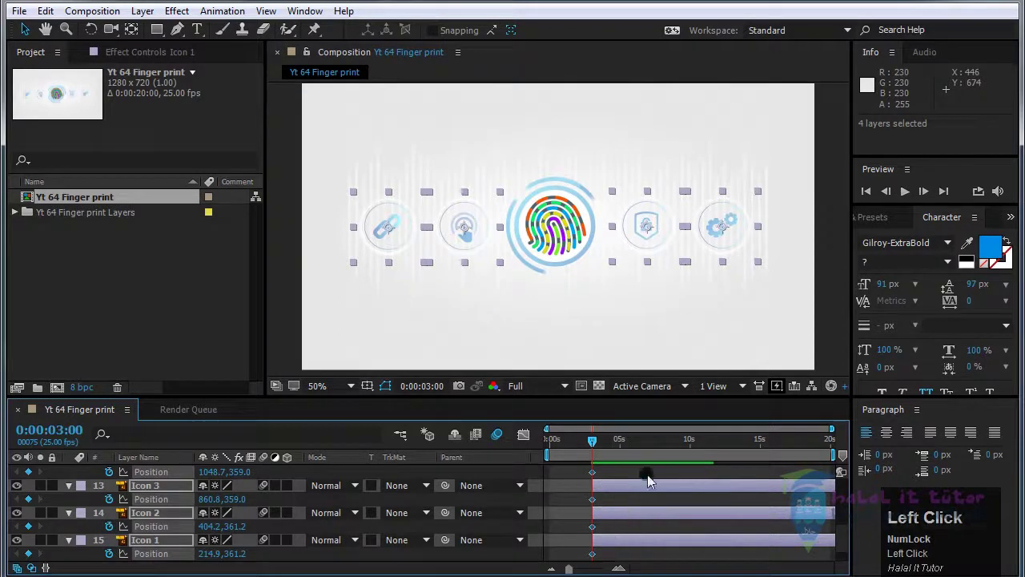
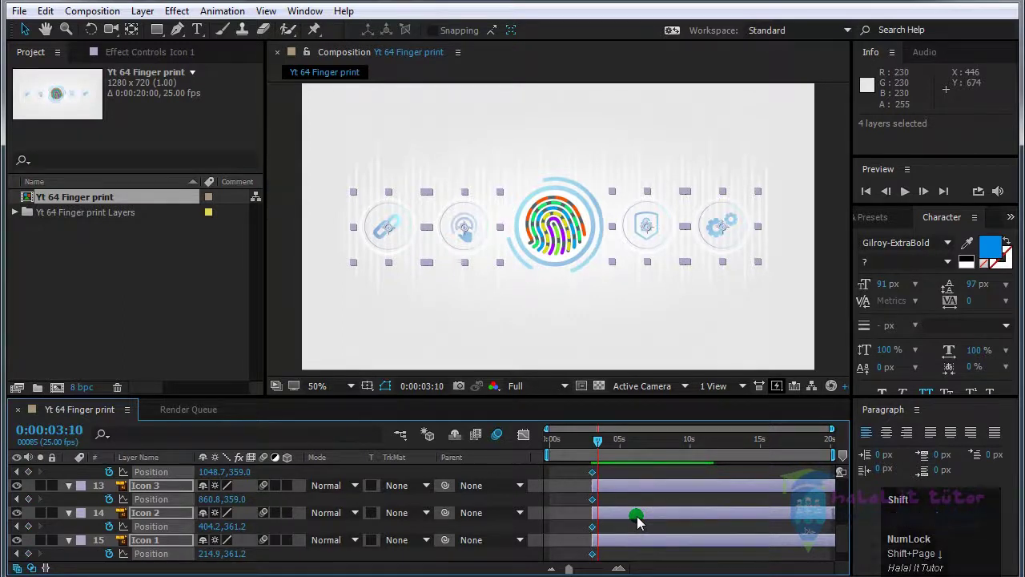
pyautogui.press('shift+Page_Down')
pyautogui.scroll(3)
pyautogui.click(663, 432)
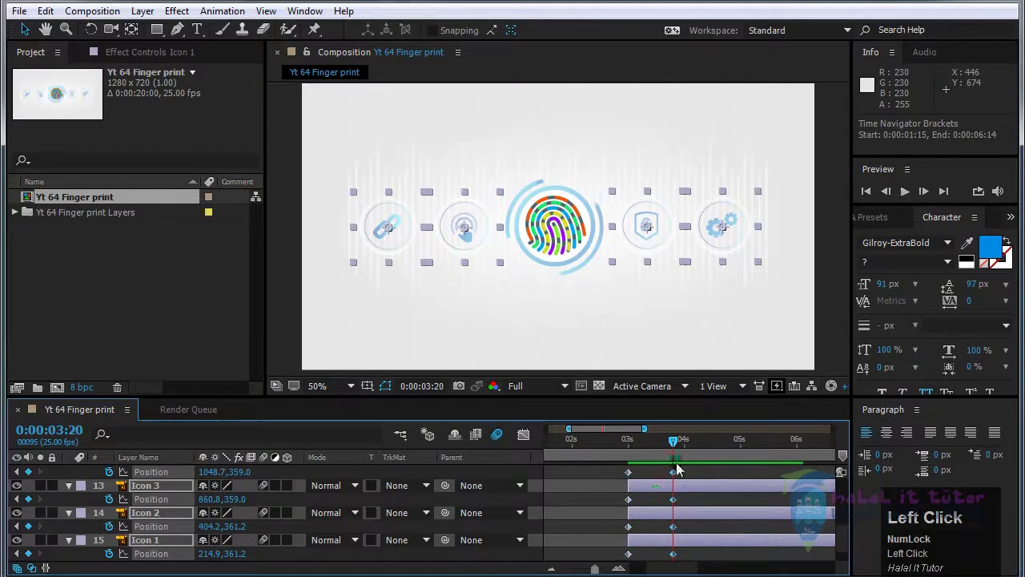
pyautogui.scroll(-3)
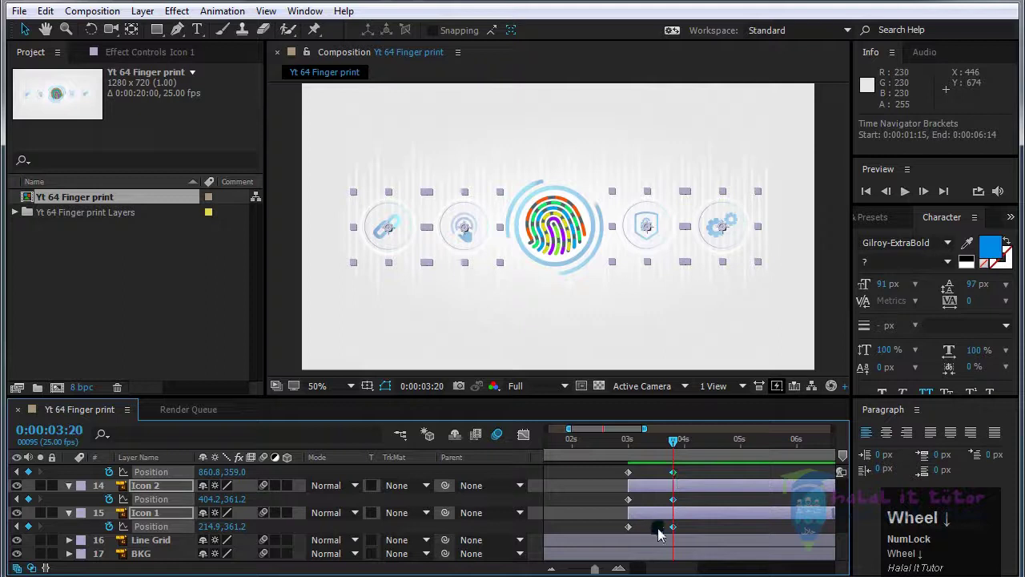
pyautogui.click(662, 534)
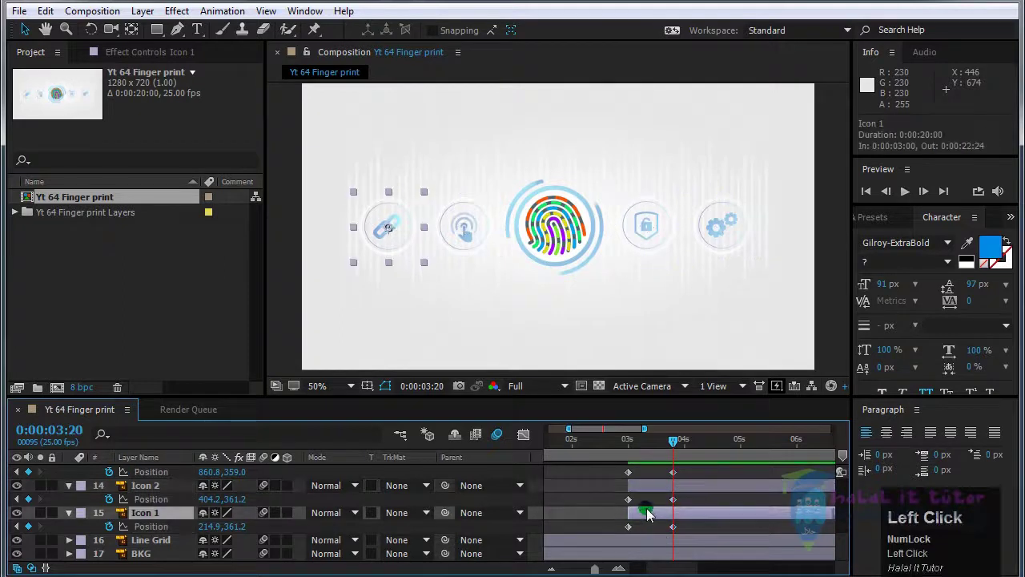
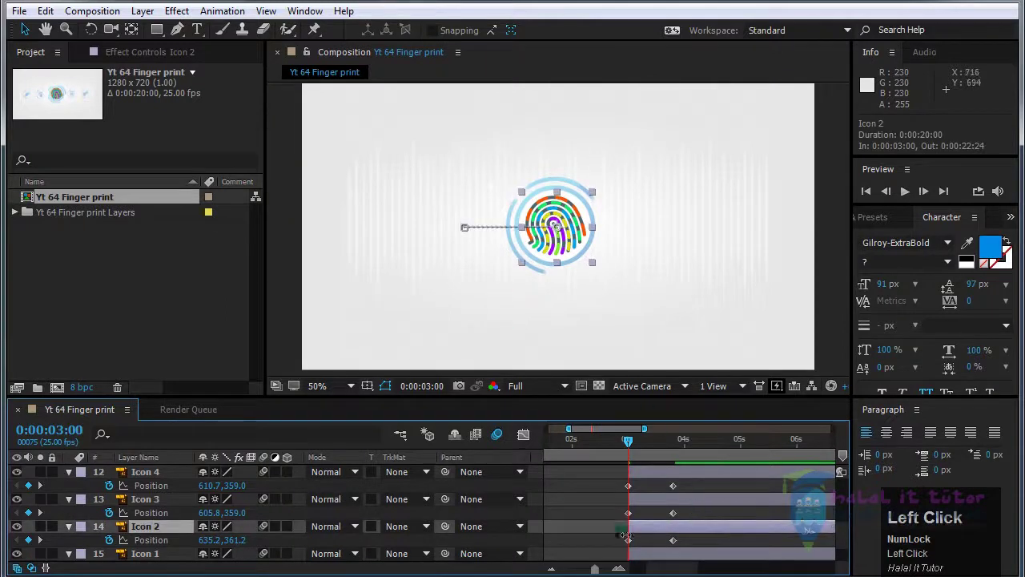
# Stagger the icon layers slightly later in time and scrub to review the motion
pyautogui.moveTo(656, 501); pyautogui.dragTo(753, 532)
pyautogui.scroll(3)
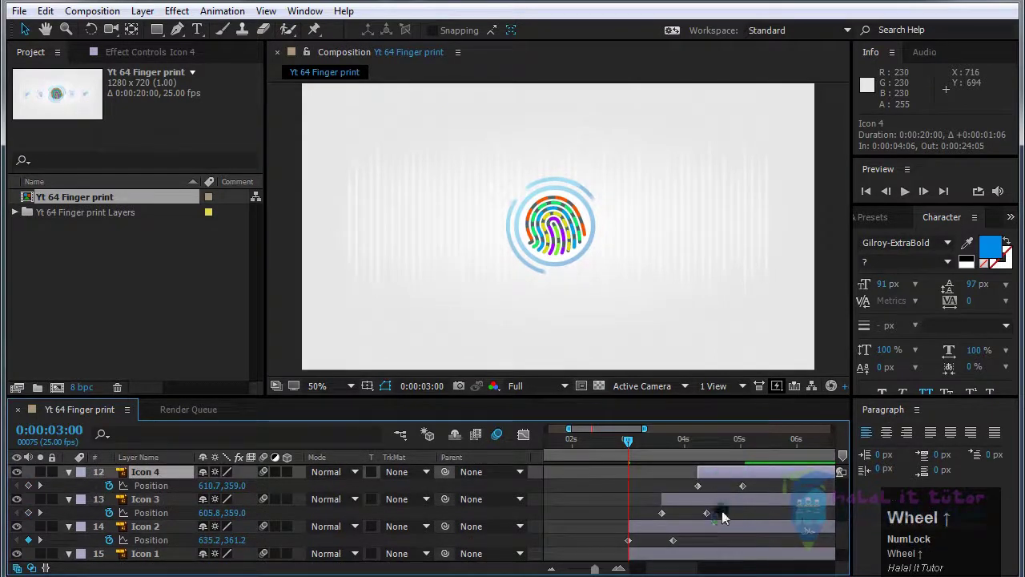
pyautogui.scroll(3)
pyautogui.moveTo(723, 531); pyautogui.dragTo(708, 534)
pyautogui.scroll(-3)
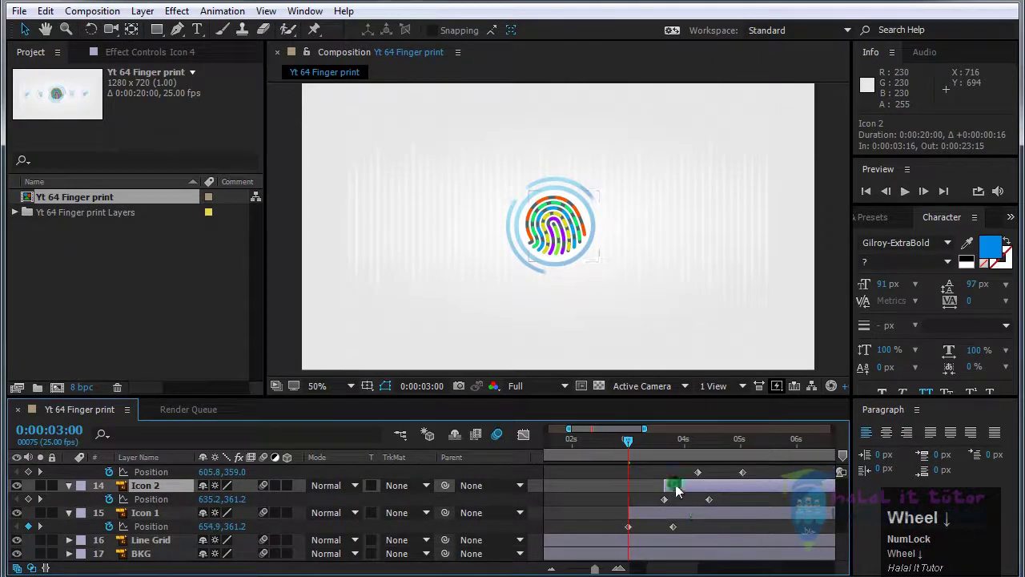
pyautogui.moveTo(630, 446); pyautogui.dragTo(906, 195)
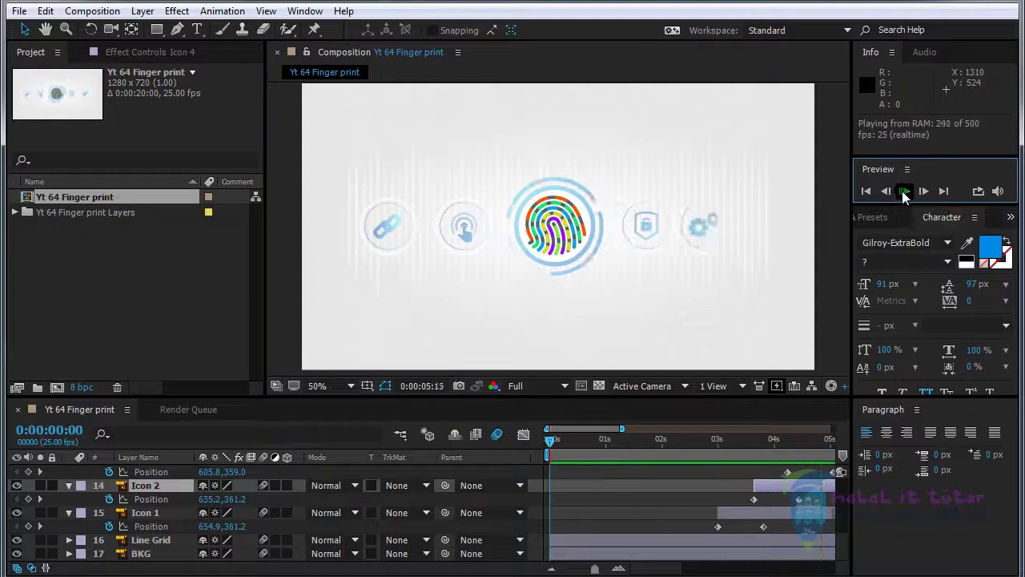
pyautogui.moveTo(905, 197); pyautogui.dragTo(498, 252)
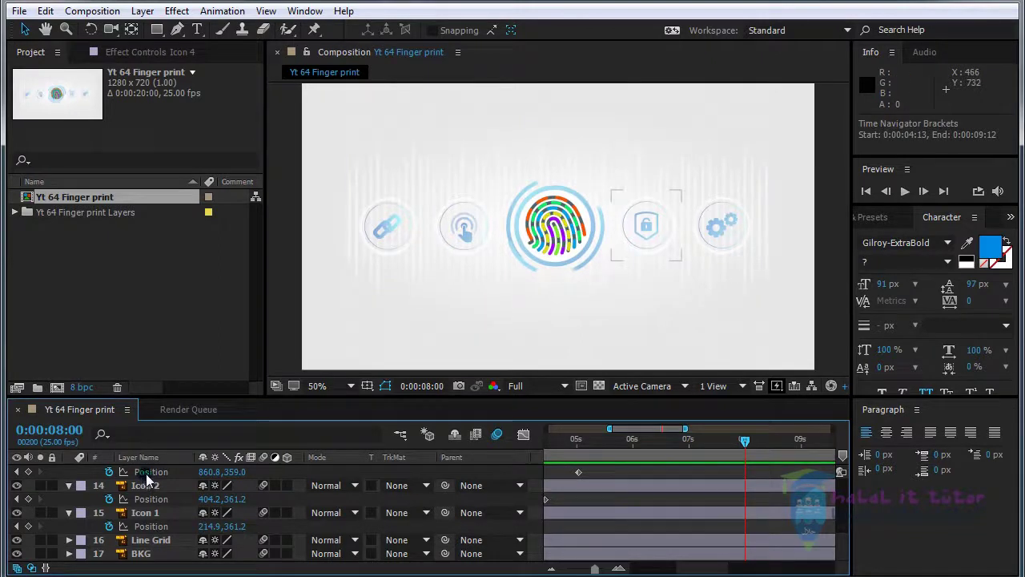
# Select all layers and collapse their expanded properties
pyautogui.press('ctrl+Num_Lock')
pyautogui.press('ctrl+a')
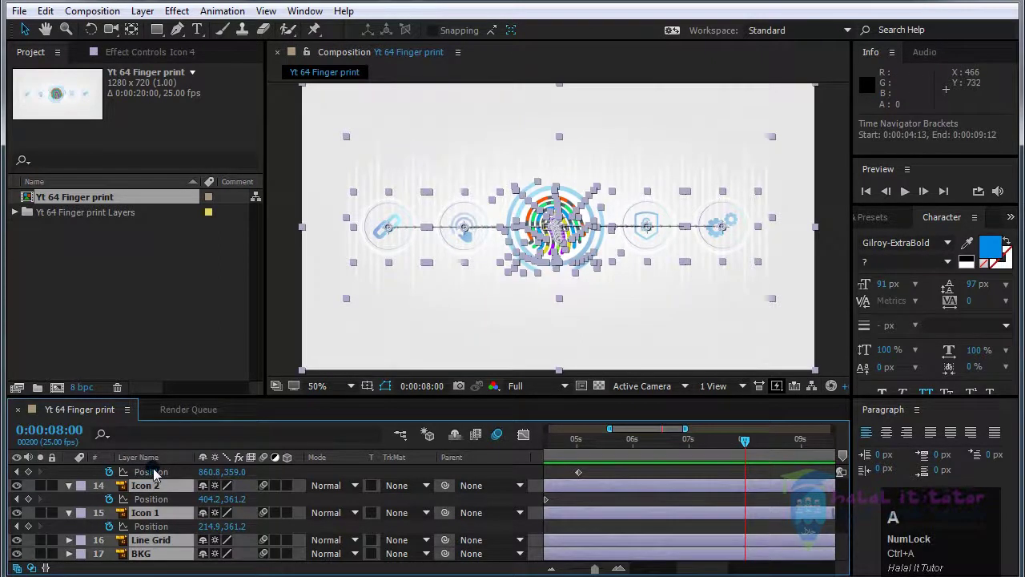
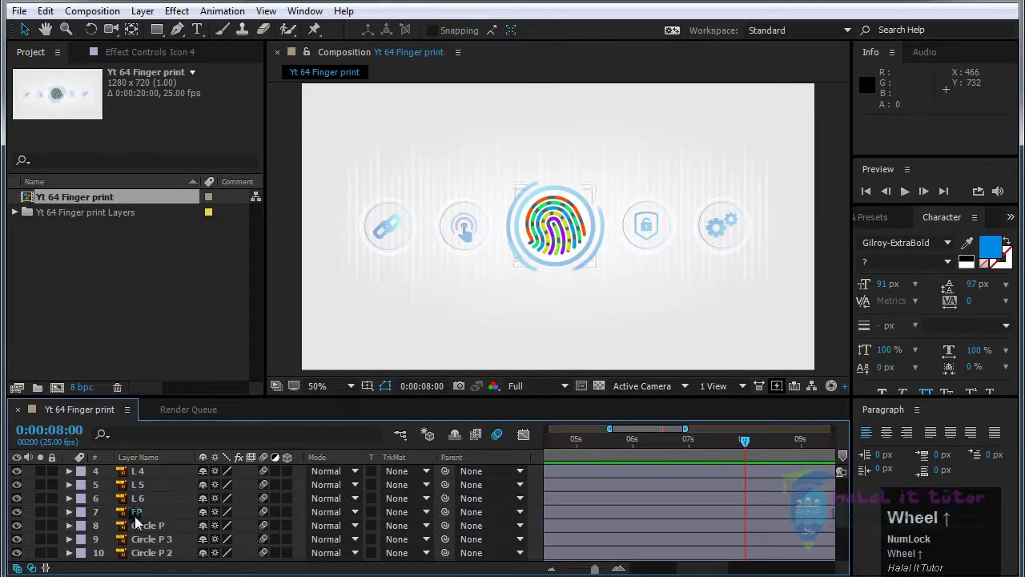
# Move the in-points of layers L1 through FP to the current time at 8 seconds
pyautogui.click(139, 520)
pyautogui.scroll(3)
pyautogui.click(145, 478)
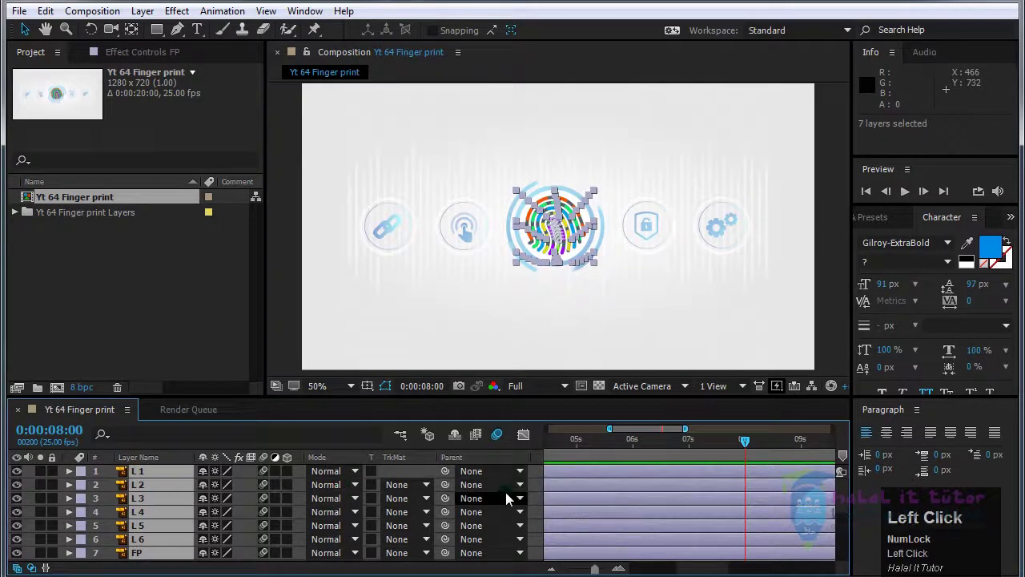
pyautogui.press('[')
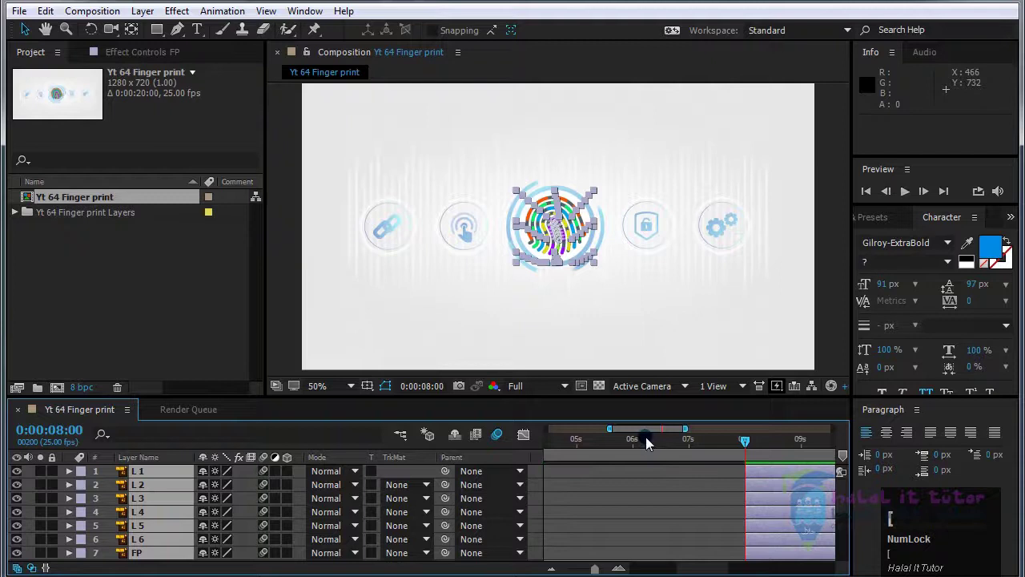
# Slide the FP layer alone back to begin at 6 seconds and park the playhead there
pyautogui.moveTo(649, 434); pyautogui.dragTo(644, 525)
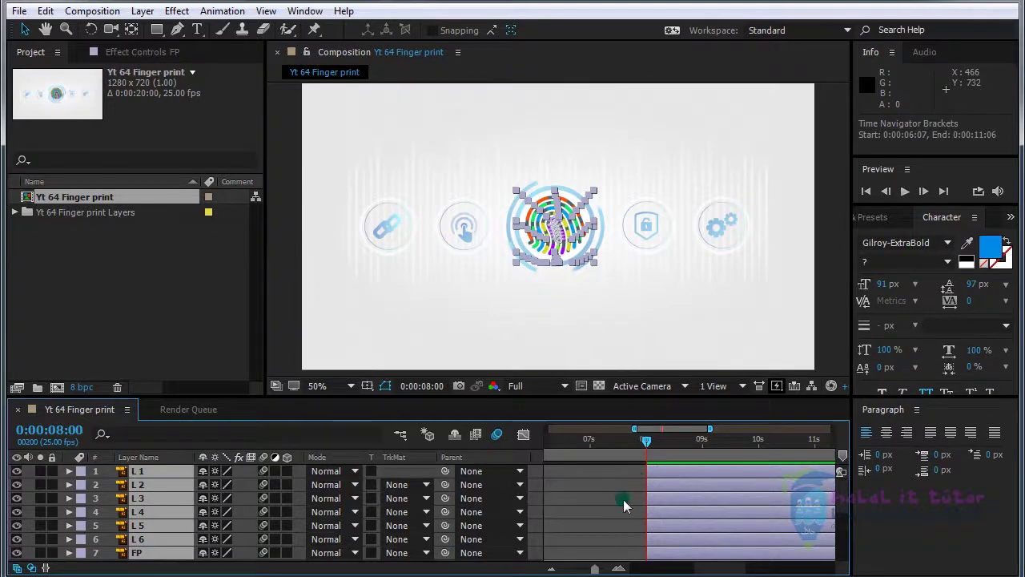
pyautogui.click(624, 503)
pyautogui.scroll(3)
pyautogui.moveTo(578, 451); pyautogui.dragTo(686, 262)
pyautogui.scroll(-3)
pyautogui.moveTo(593, 452); pyautogui.dragTo(644, 545)
pyautogui.click(665, 433)
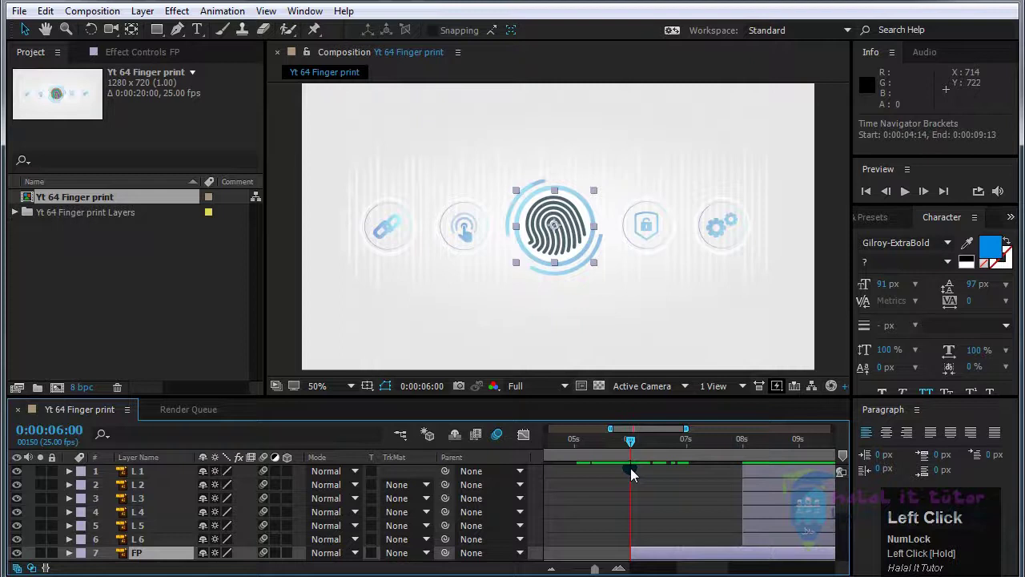
# Re-trim the FP layer's in-point at the playhead around 6 seconds
pyautogui.click(661, 502)
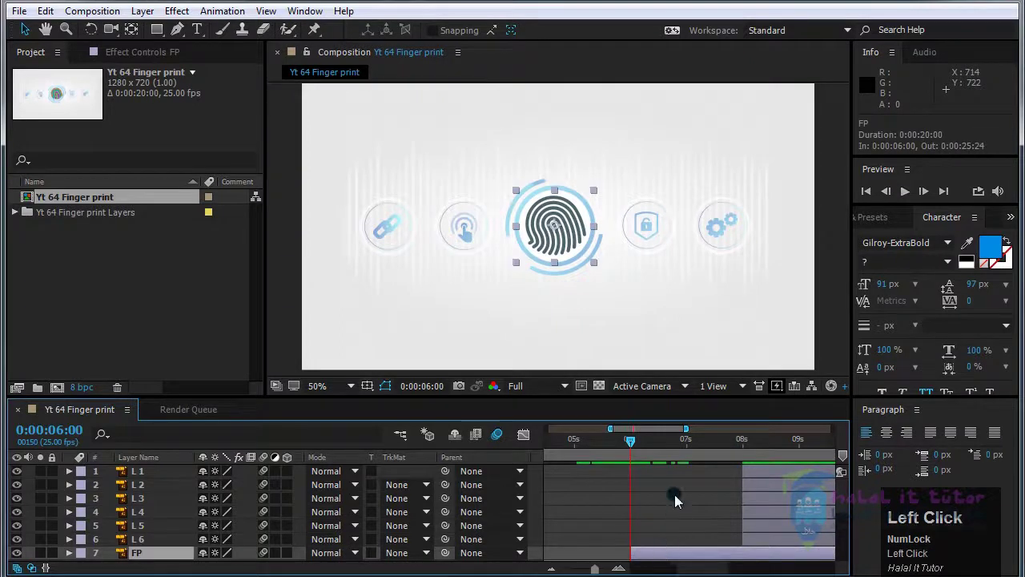
pyautogui.press('[')
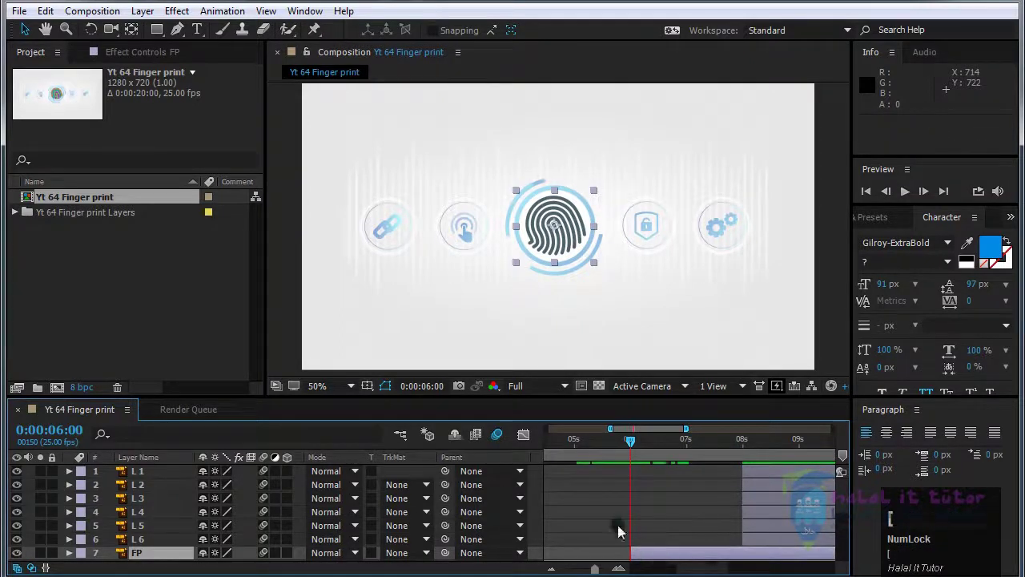
pyautogui.click(675, 435)
pyautogui.scroll(-3)
pyautogui.click(619, 491)
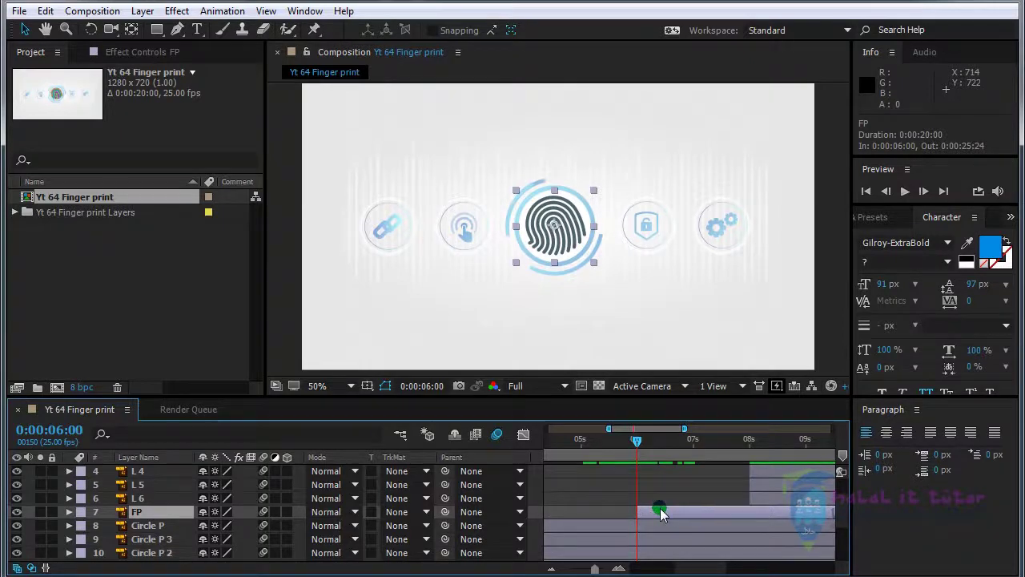
# Keyframe FP's Opacity at 6:00 and again at 6:20 for a fade-in
pyautogui.click(664, 507)
pyautogui.press('t')
pyautogui.click(110, 534)
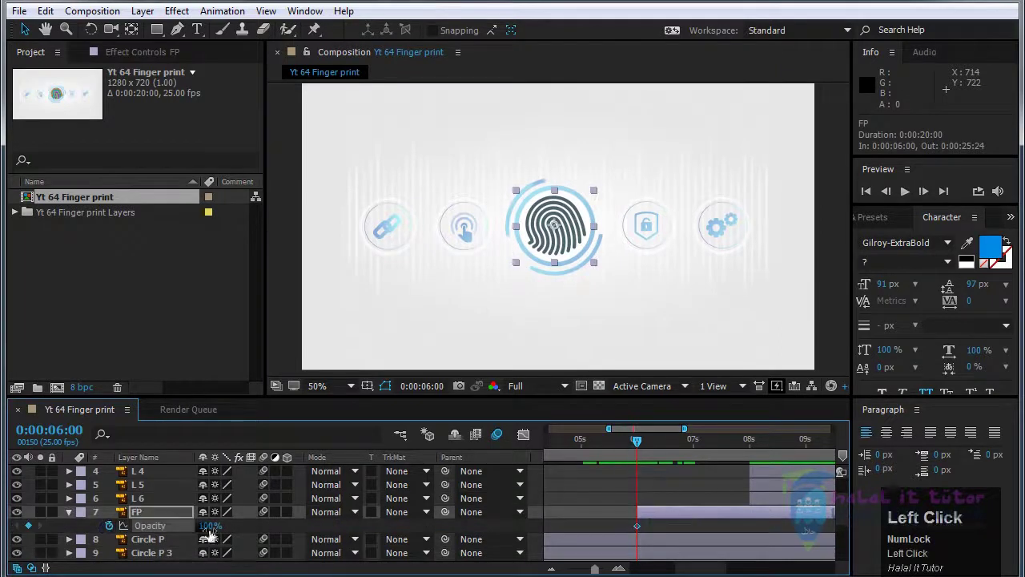
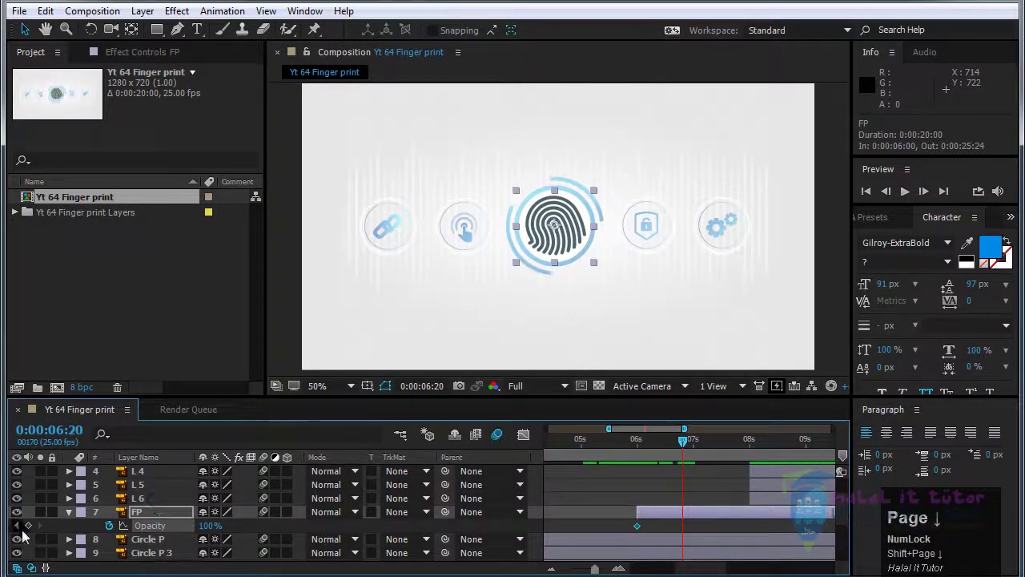
pyautogui.click(33, 534)
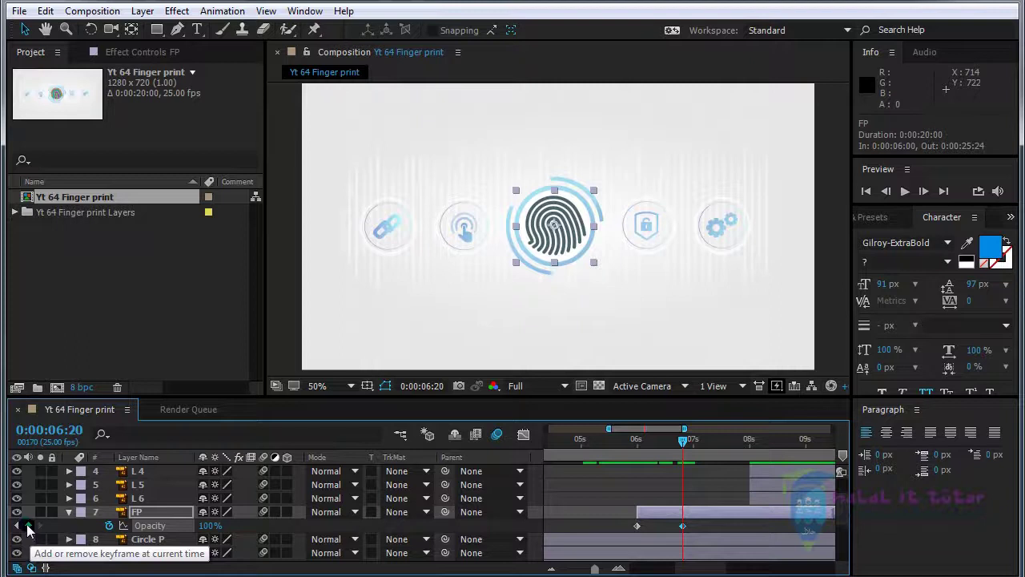
pyautogui.click(20, 533)
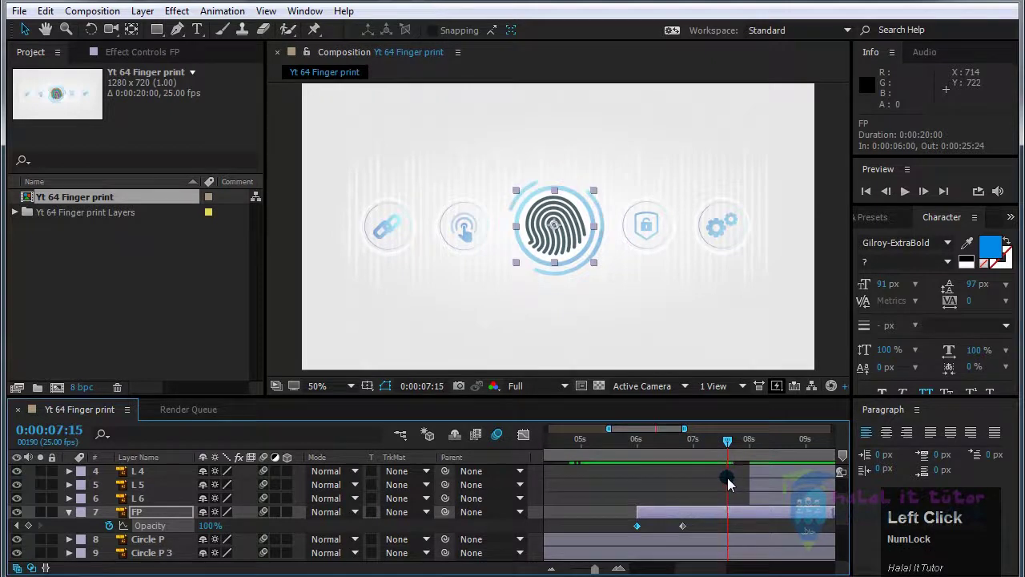
# Collapse FP's properties and select the line layers L1 through L6
pyautogui.click(776, 505)
pyautogui.scroll(3)
pyautogui.click(784, 473)
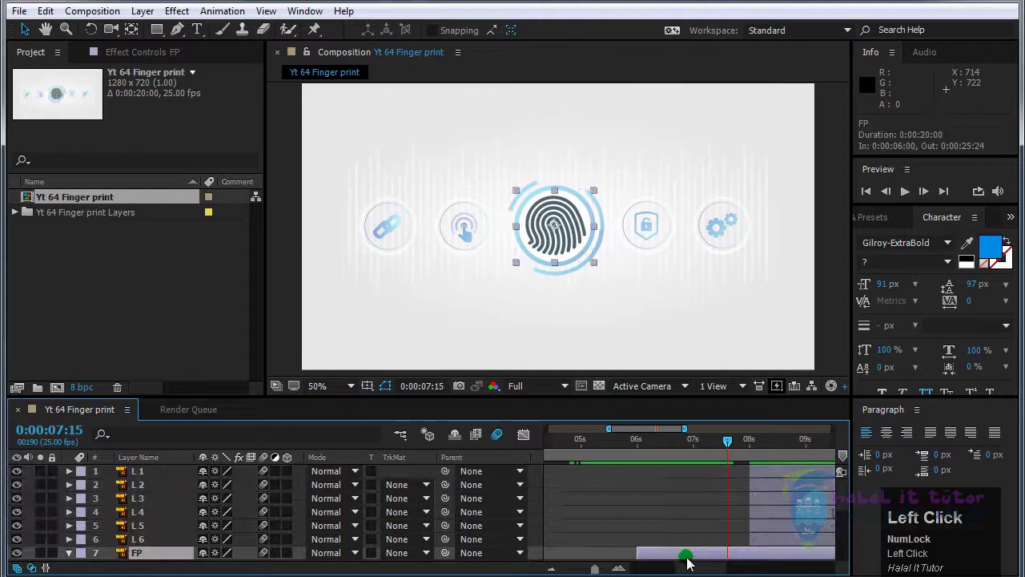
pyautogui.press('e')
pyautogui.scroll(-3)
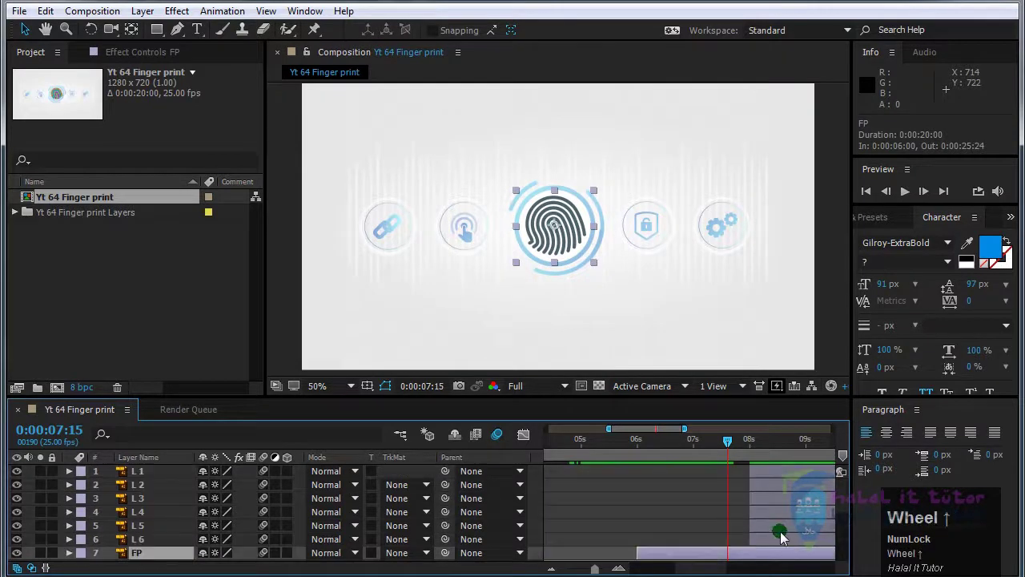
pyautogui.click(780, 546)
pyautogui.scroll(3)
pyautogui.click(780, 471)
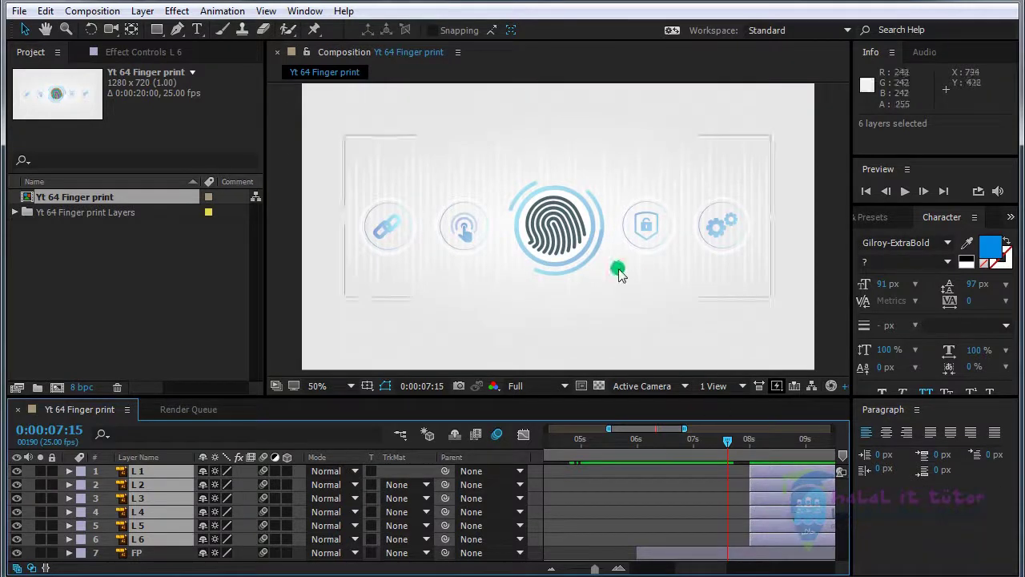
# Shift the in-points of lines L1–L6 to 7:15 so they appear over the grey fingerprint
pyautogui.scroll(3)
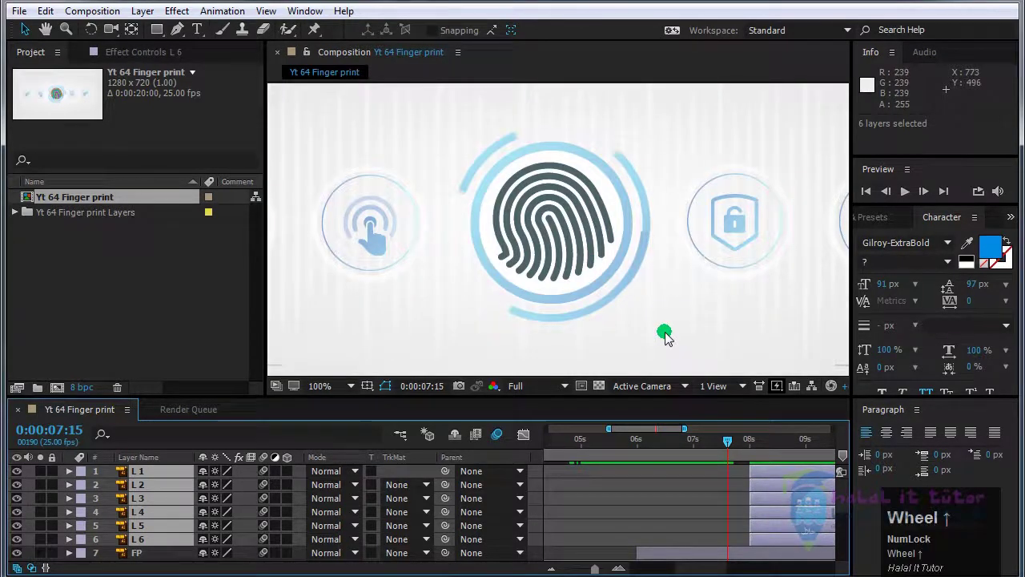
pyautogui.press('[')
pyautogui.click(679, 517)
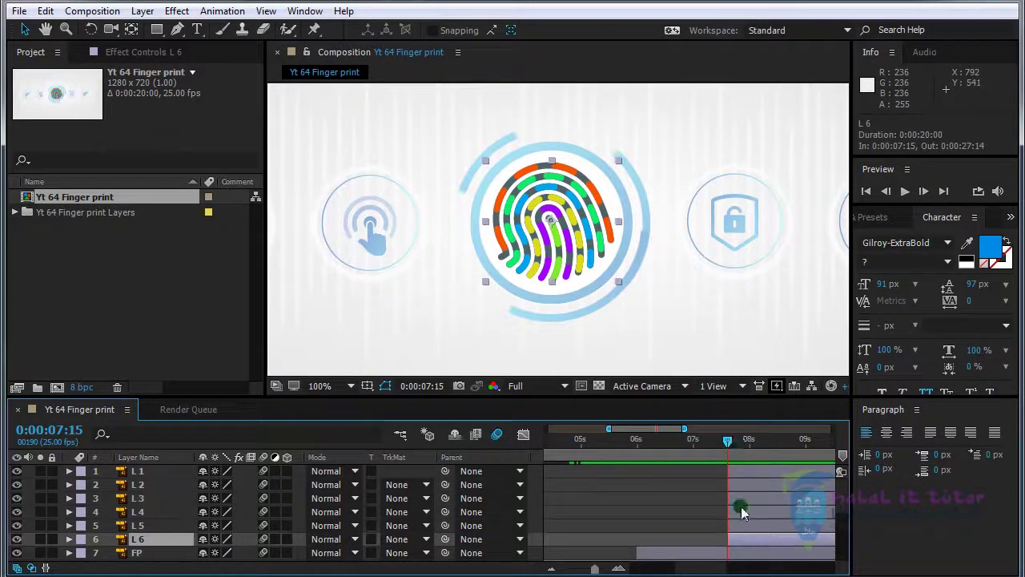
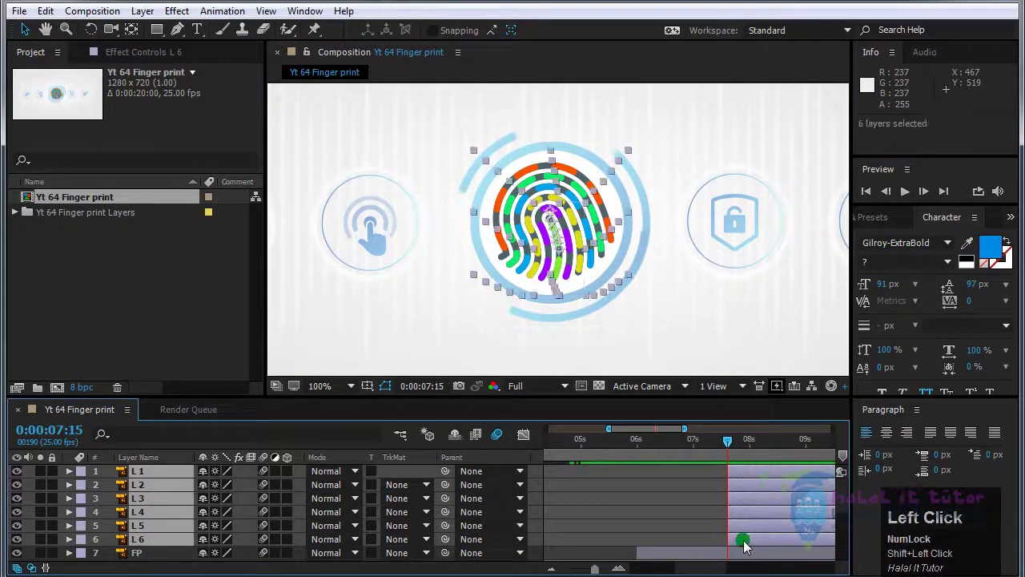
pyautogui.scroll(3)
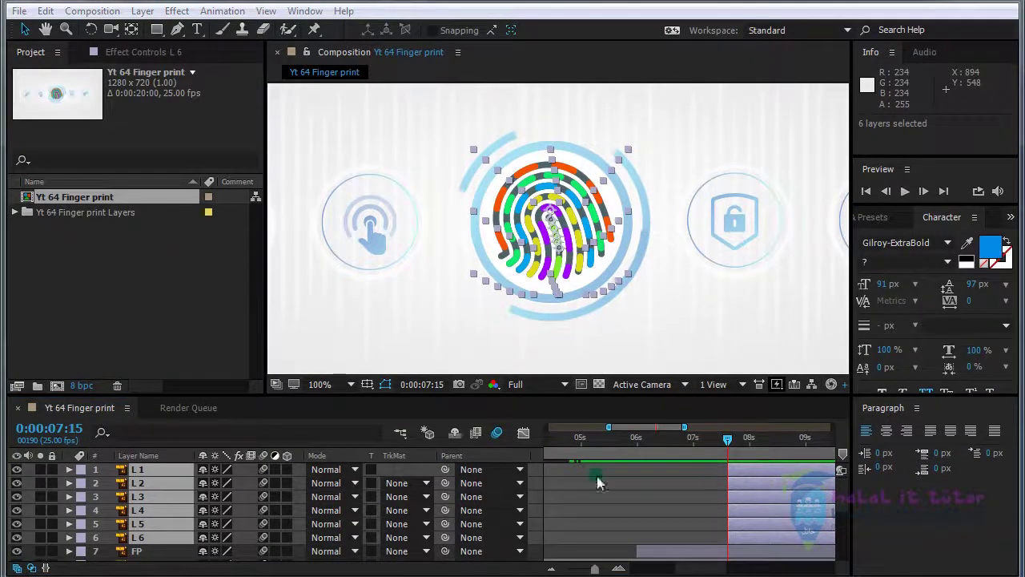
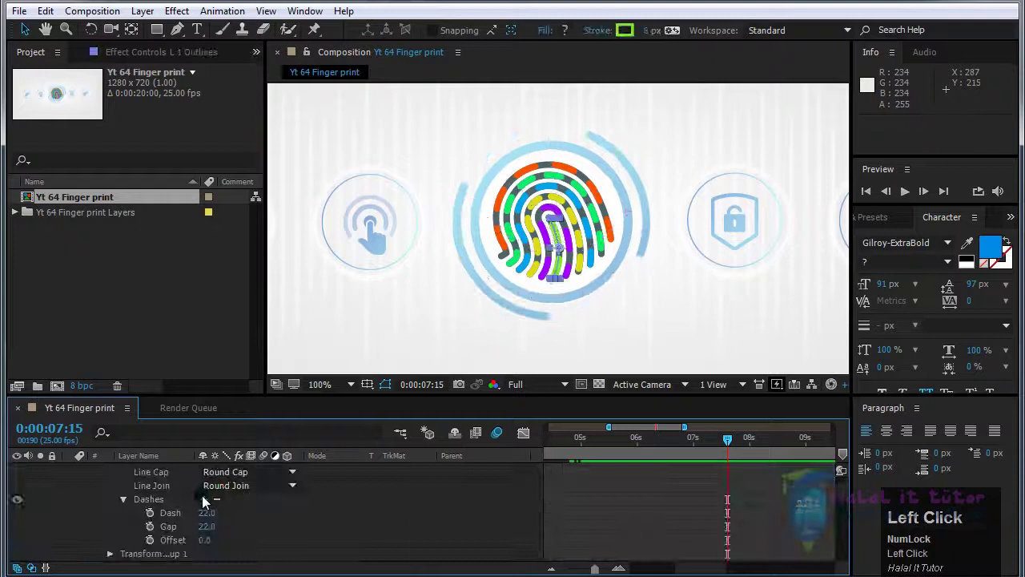
# Create L 1–L 6 Outlines shape layers from the vector lines and check their dashed strokes
pyautogui.scroll(-3)
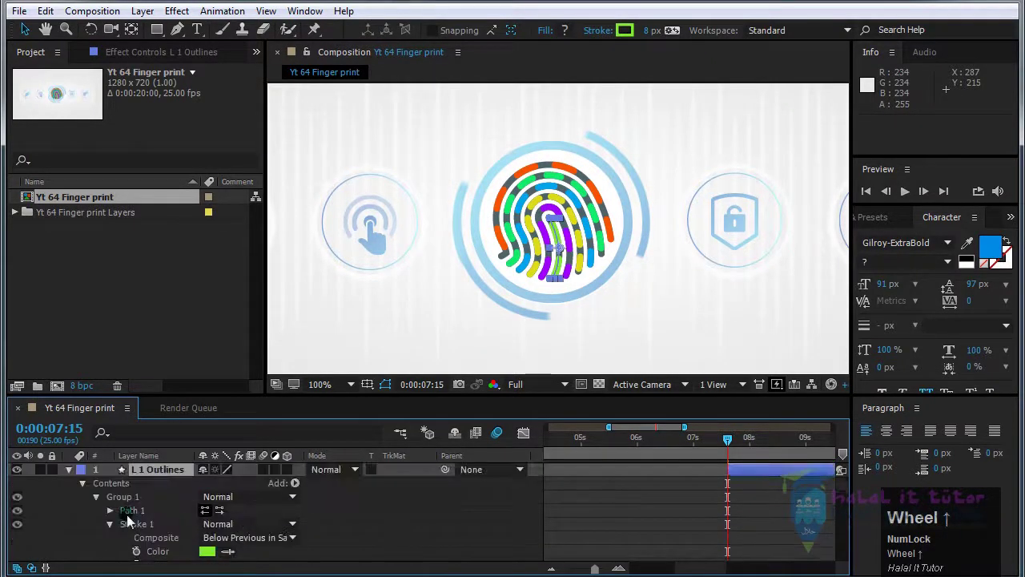
pyautogui.click(72, 475)
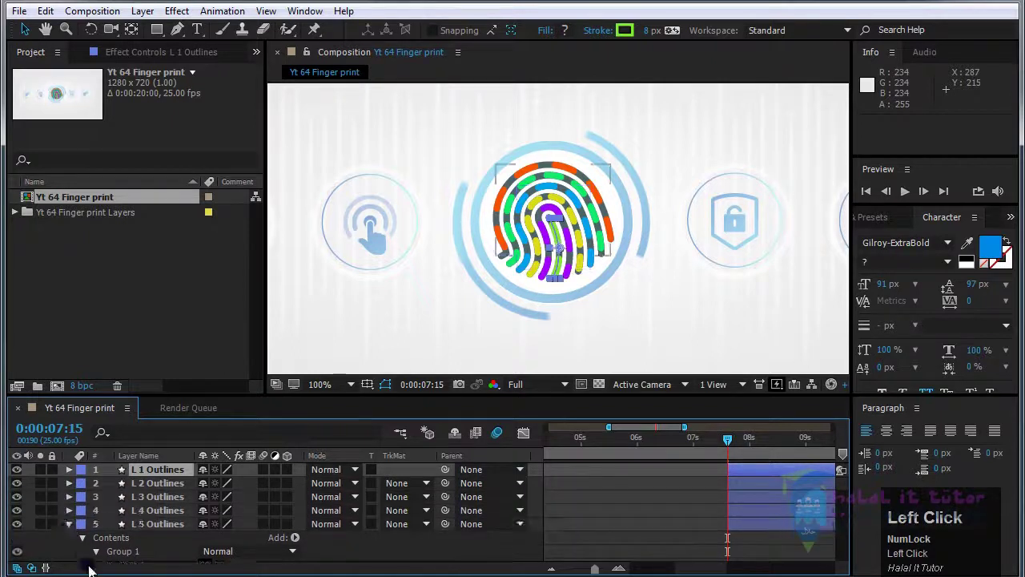
pyautogui.scroll(-3)
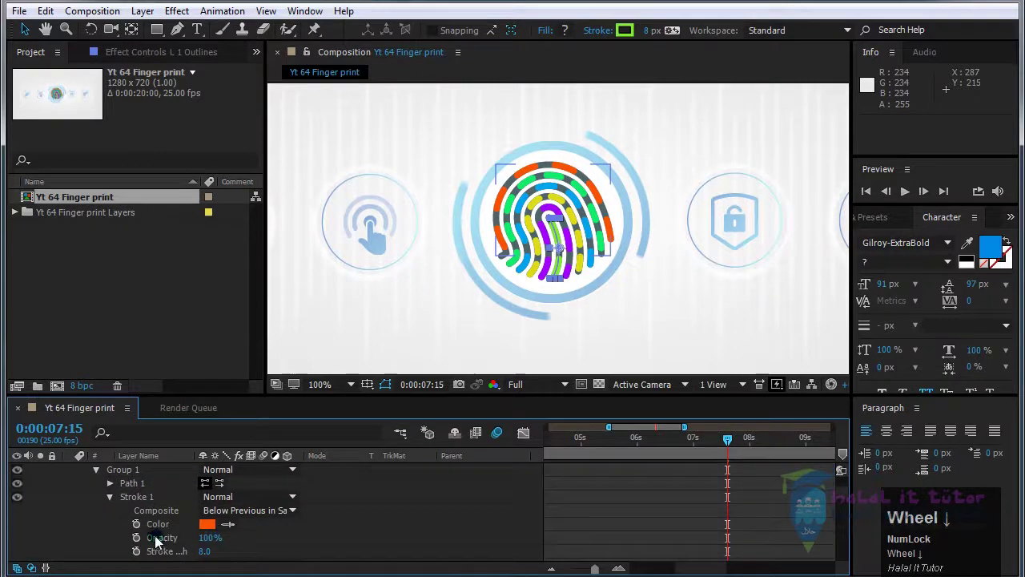
pyautogui.click(73, 479)
pyautogui.scroll(3)
pyautogui.click(72, 488)
pyautogui.scroll(3)
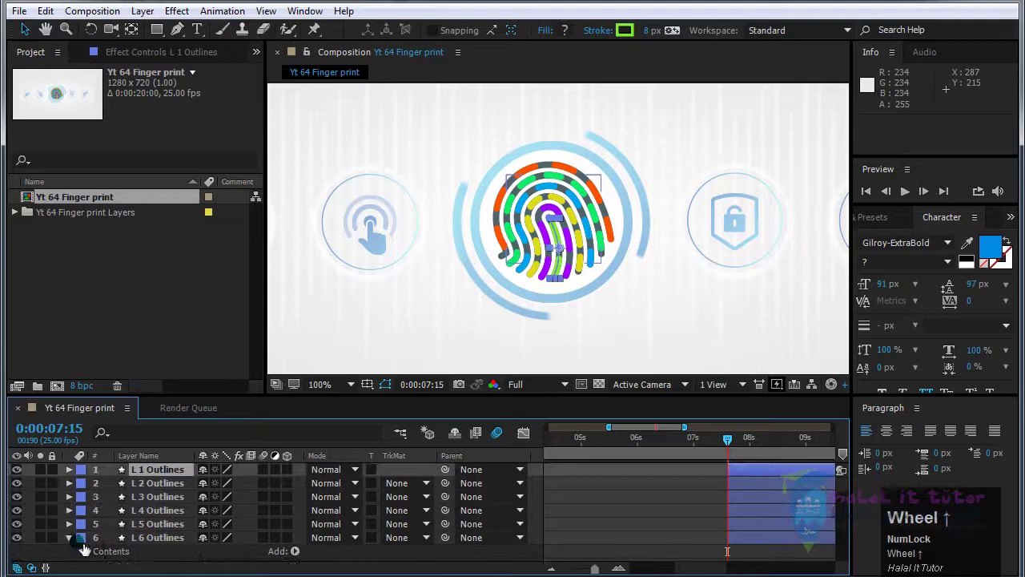
pyautogui.click(69, 545)
pyautogui.scroll(-3)
# Hide the original L1–L6 line layers and flag them as shy
pyautogui.click(141, 521)
pyautogui.scroll(-3)
pyautogui.click(143, 543)
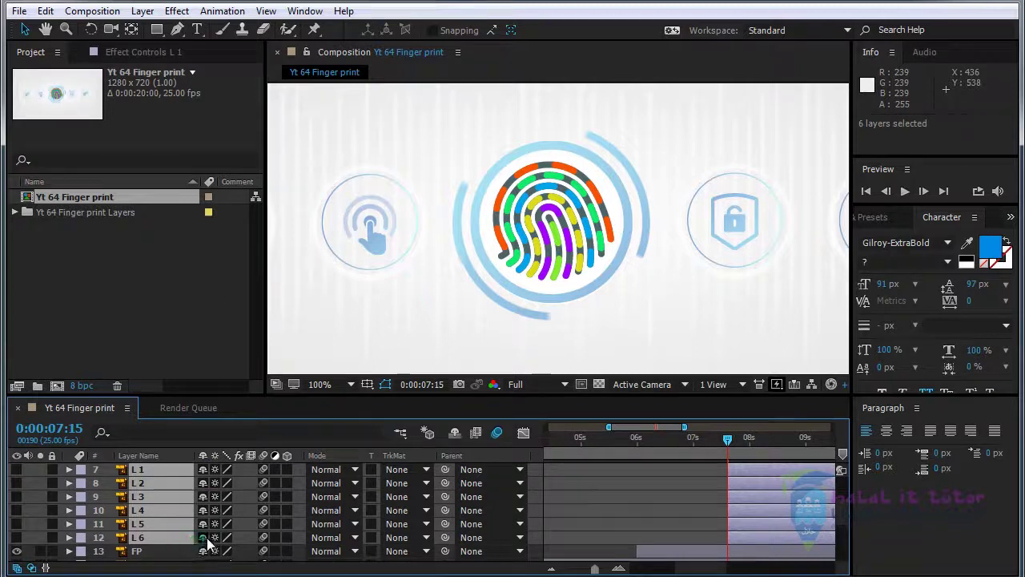
pyautogui.click(206, 542)
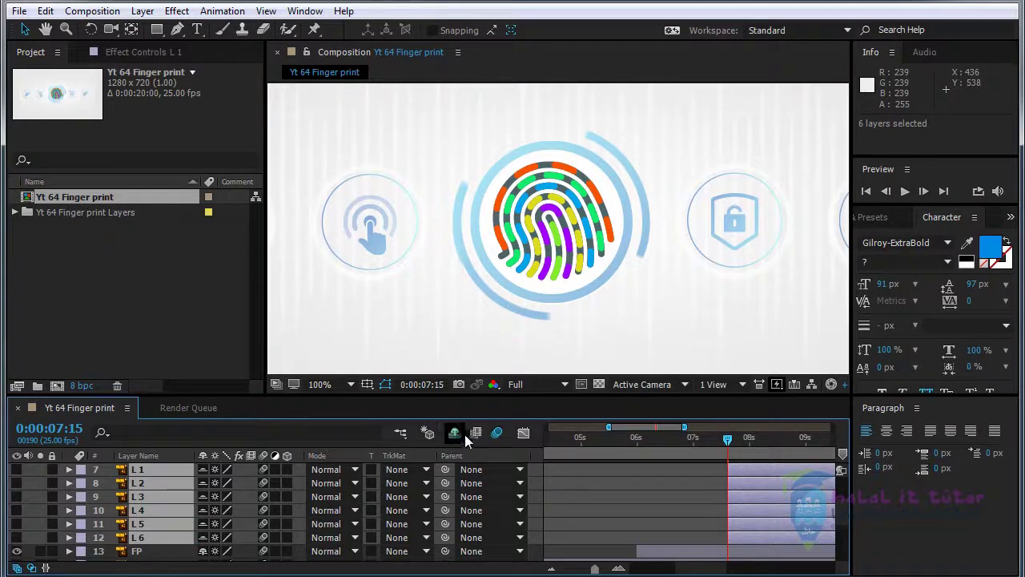
# Conceal the shy layers and reveal the contents of the L 6 Outlines layer
pyautogui.click(461, 438)
pyautogui.scroll(3)
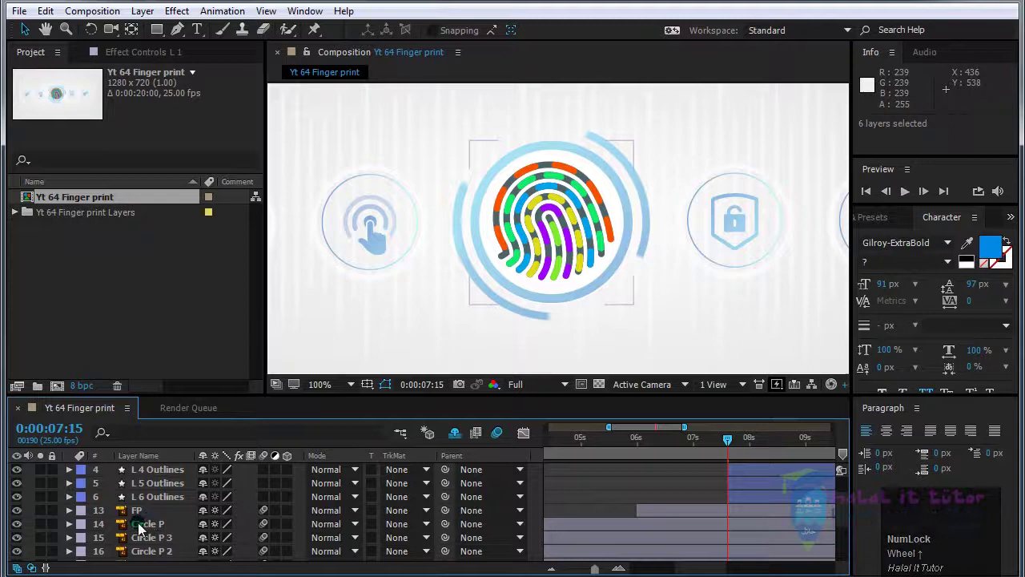
pyautogui.scroll(3)
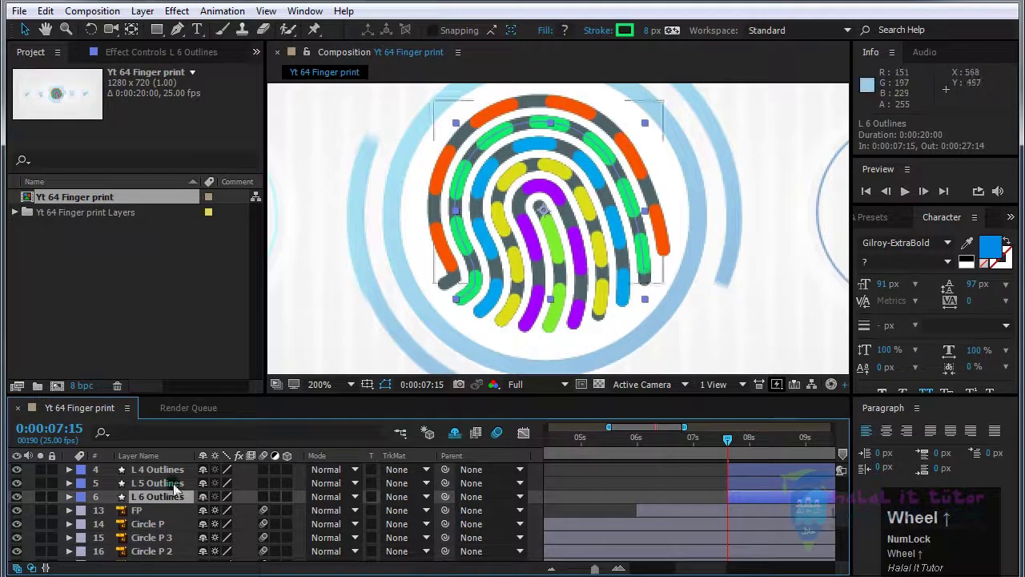
pyautogui.click(72, 500)
pyautogui.press('ctrl+z')
pyautogui.scroll(3)
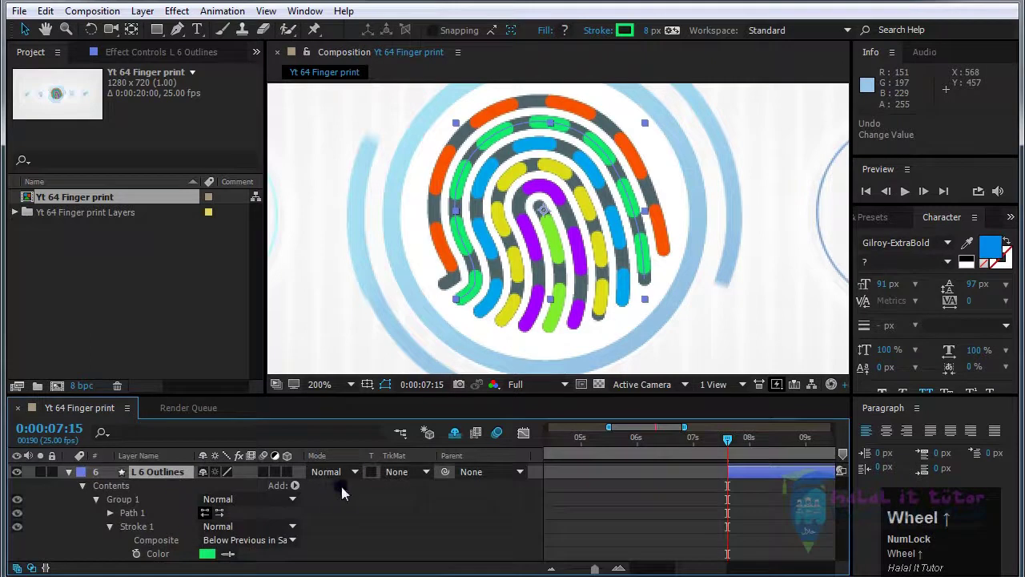
# Add Trim Paths to L 6 Outlines with Start 100% keyed at 7:15, then jump ahead to 8:10
pyautogui.click(299, 491)
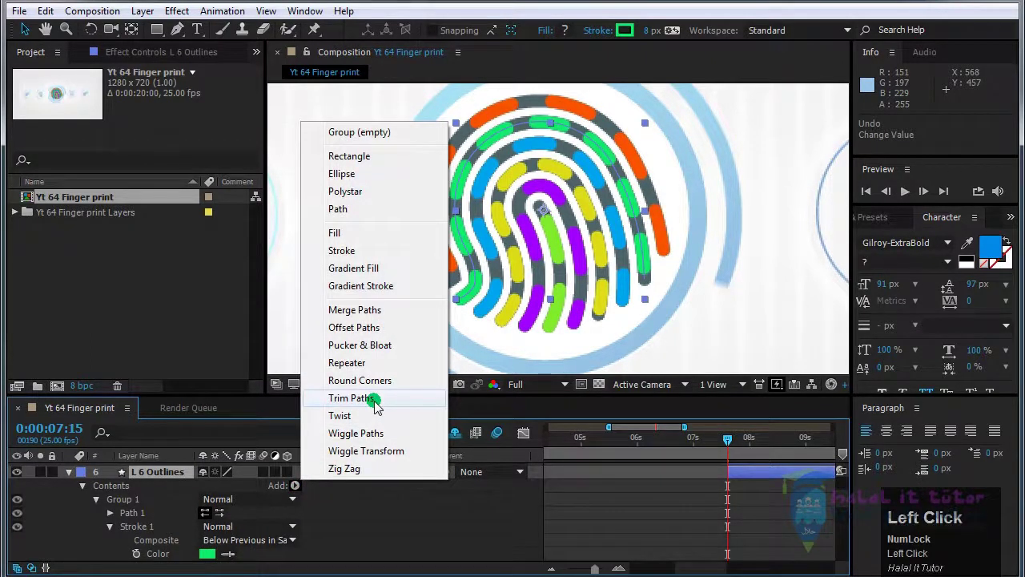
pyautogui.scroll(-3)
pyautogui.scroll(3)
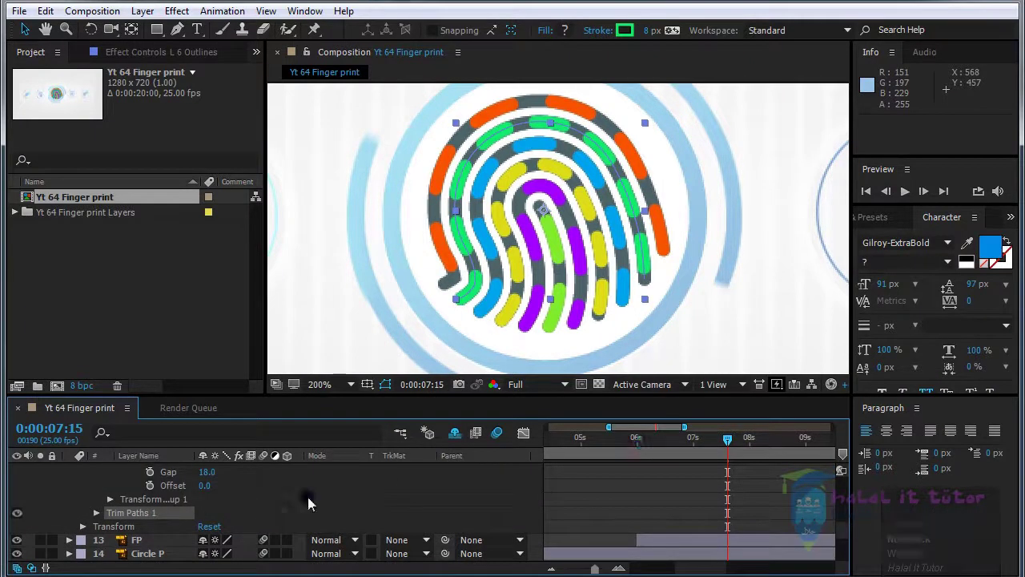
pyautogui.moveTo(656, 445); pyautogui.dragTo(681, 511)
pyautogui.scroll(3)
pyautogui.click(750, 491)
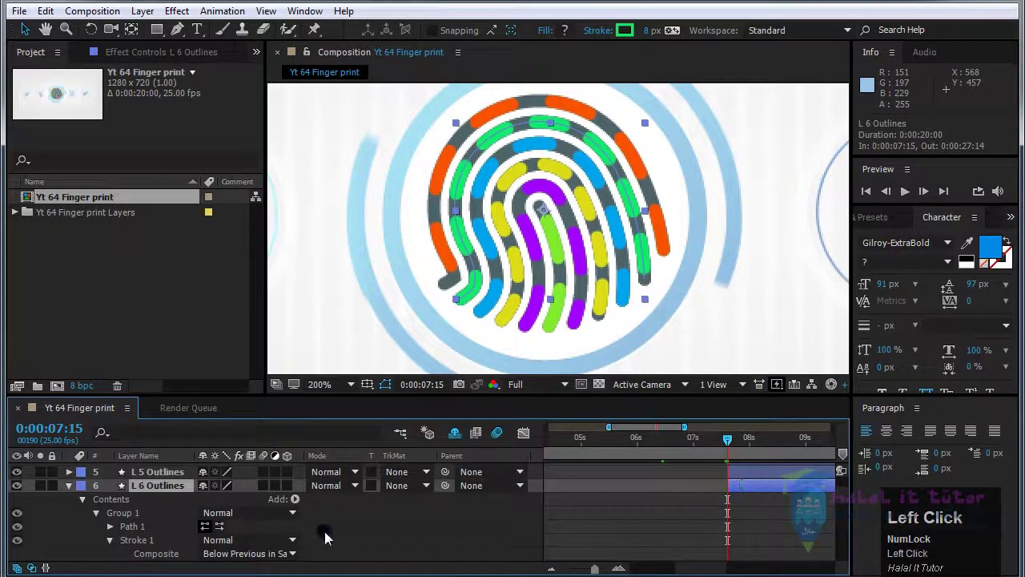
pyautogui.scroll(-3)
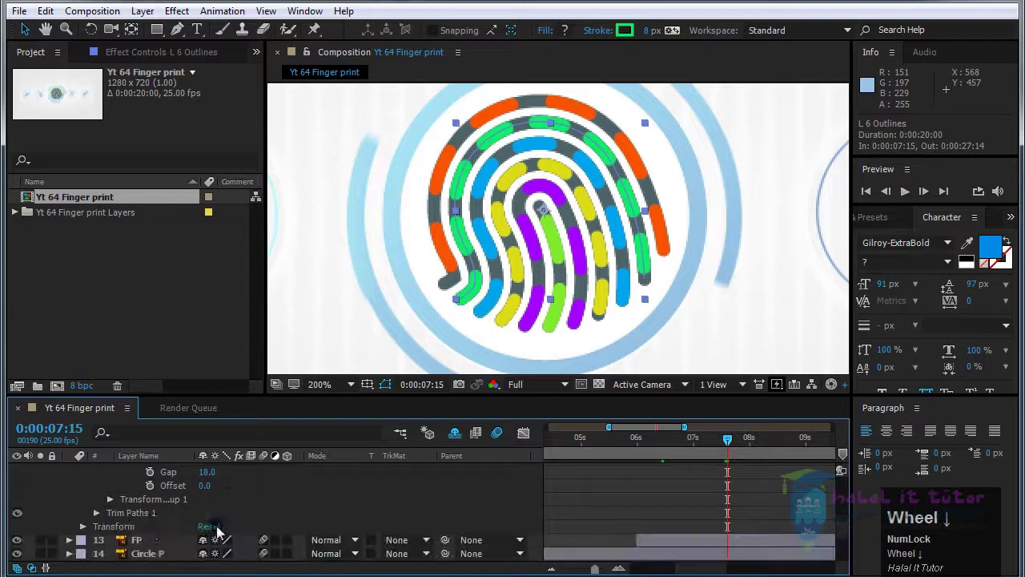
pyautogui.click(100, 519)
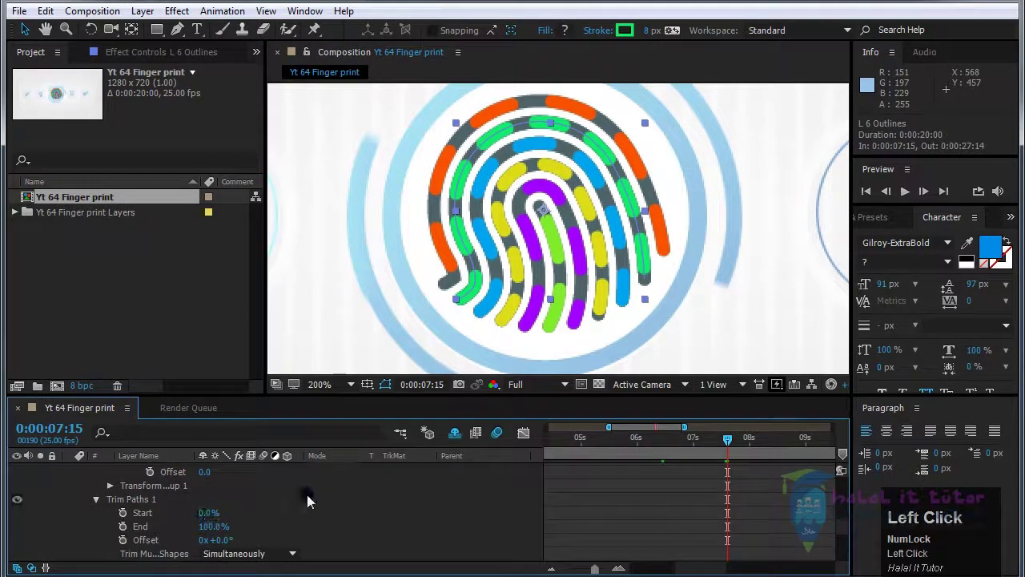
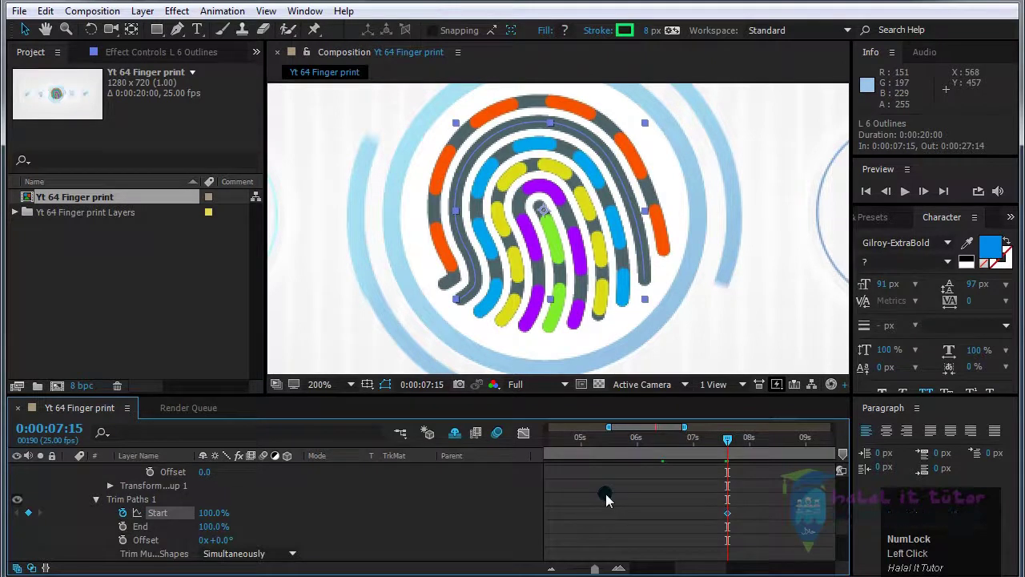
pyautogui.press('shift+Page_Down')
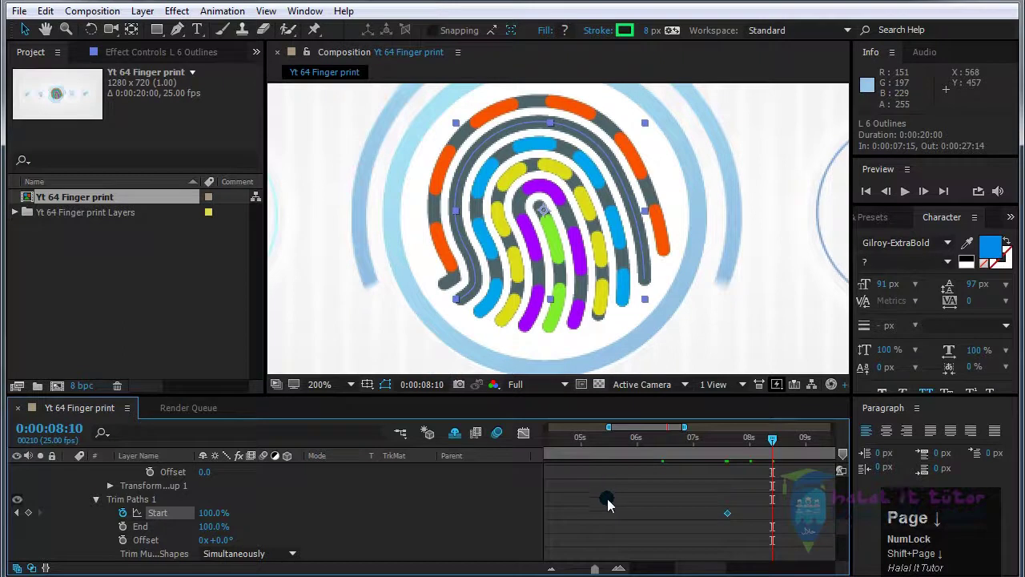
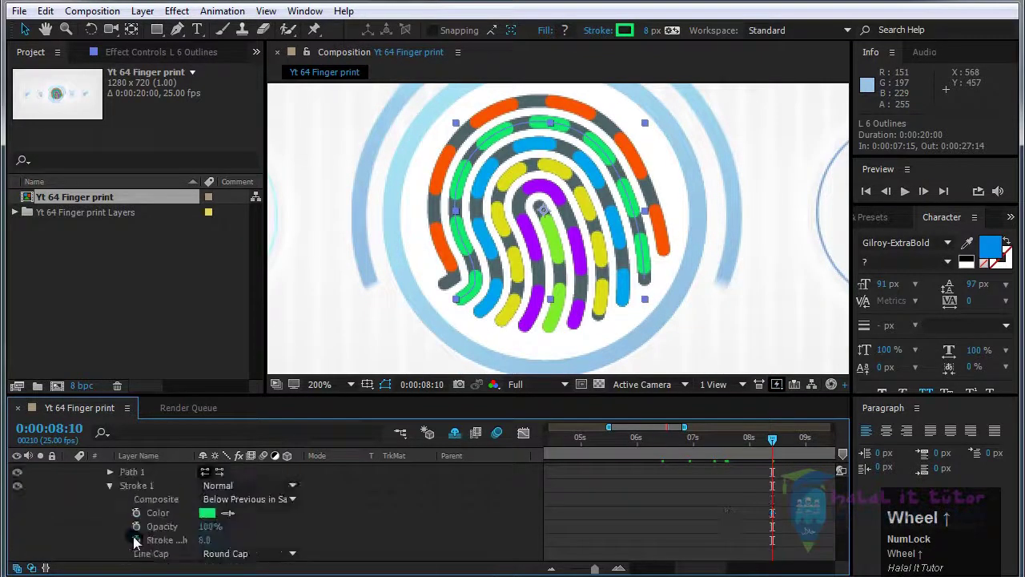
# Start the orange L 5 Outlines layer at the current time of 8:10
pyautogui.click(169, 519)
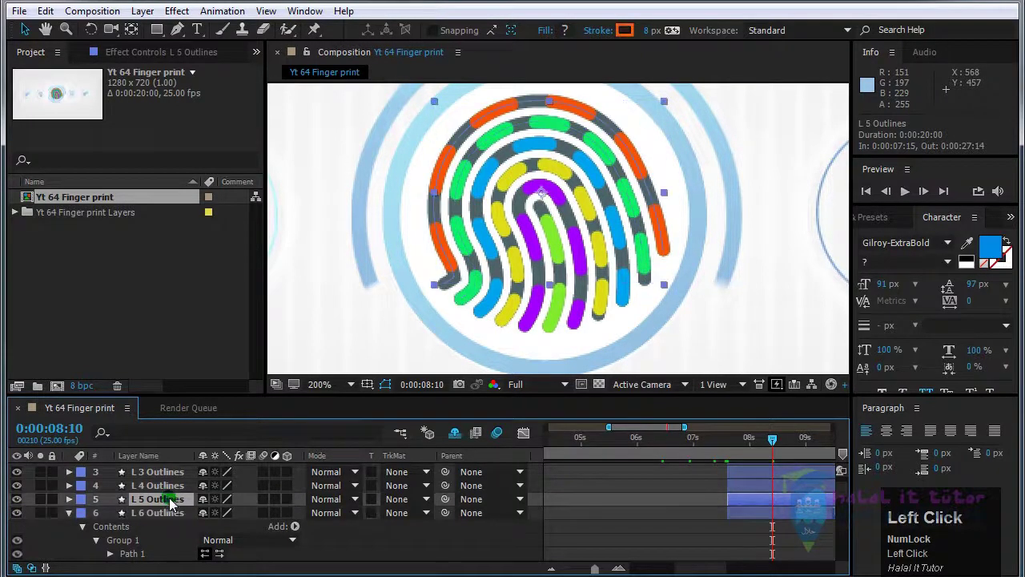
pyautogui.scroll(3)
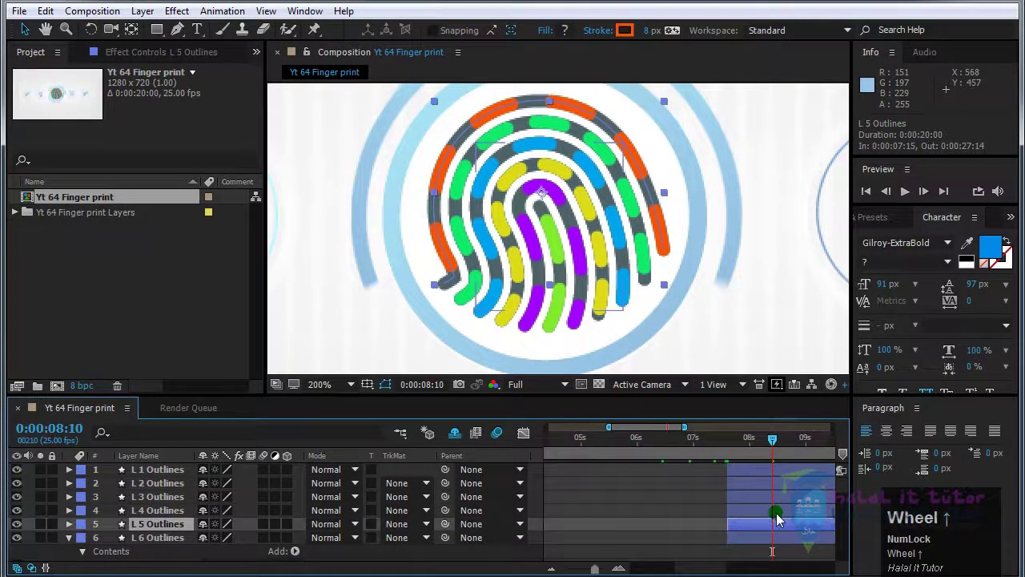
pyautogui.press('[')
pyautogui.scroll(-3)
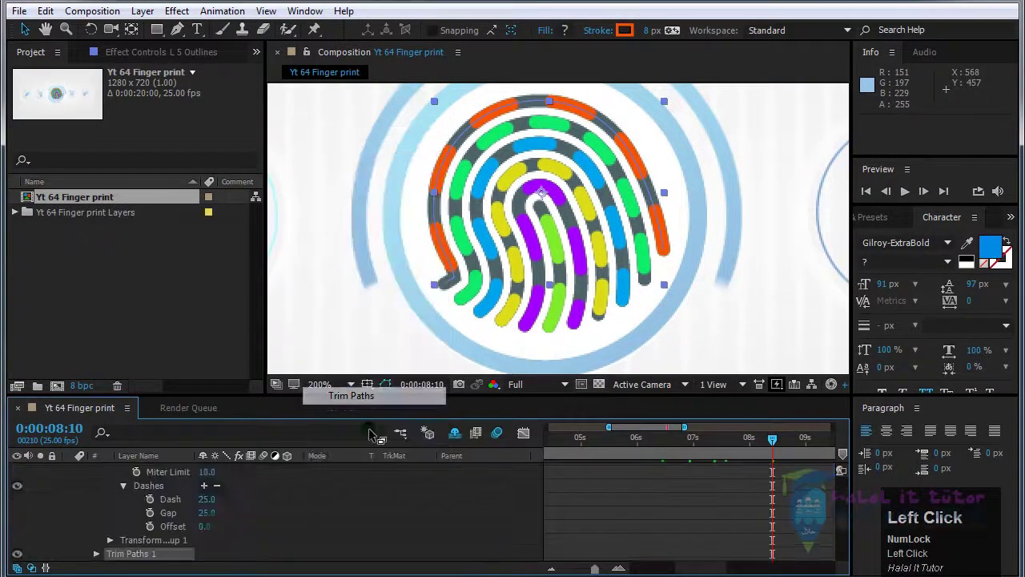
pyautogui.scroll(-3)
# Keyframe L 5 Outlines' Trim Paths Start at 100% and jump ahead toward 9:05 for the end key
pyautogui.click(100, 519)
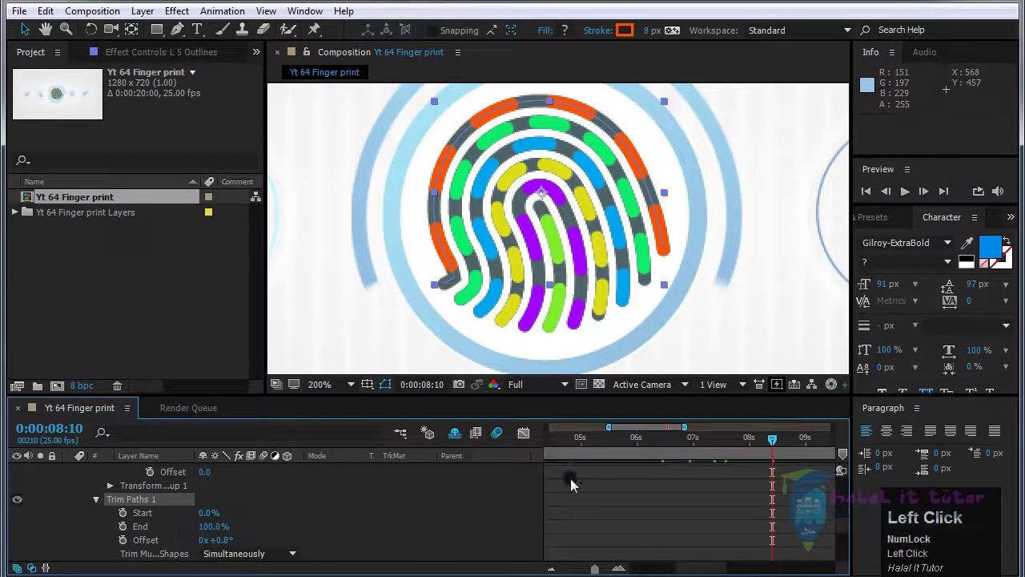
pyautogui.scroll(3)
pyautogui.click(802, 517)
pyautogui.scroll(-3)
pyautogui.moveTo(127, 517); pyautogui.dragTo(688, 512)
pyautogui.press('Page_Down')
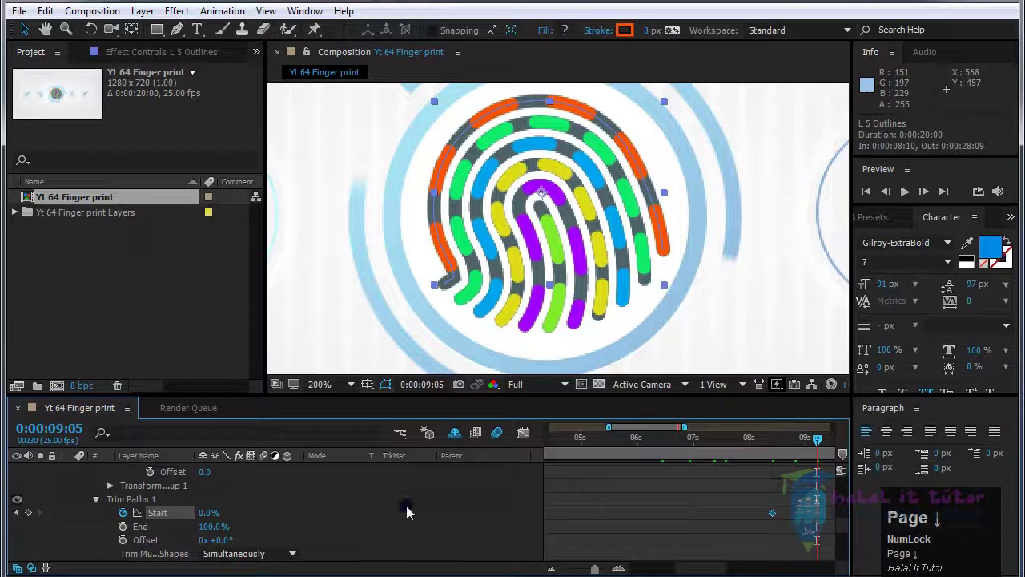
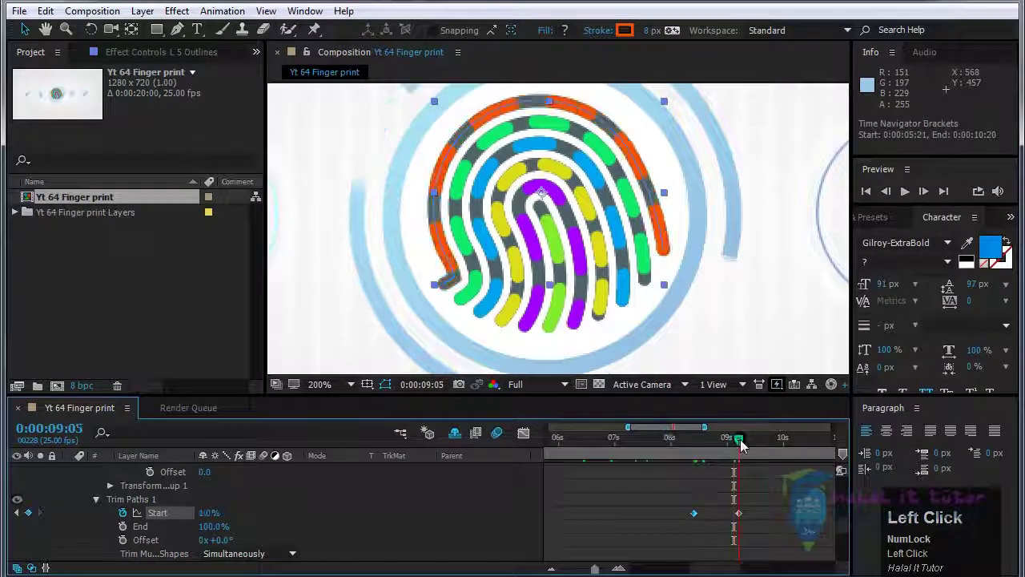
pyautogui.scroll(3)
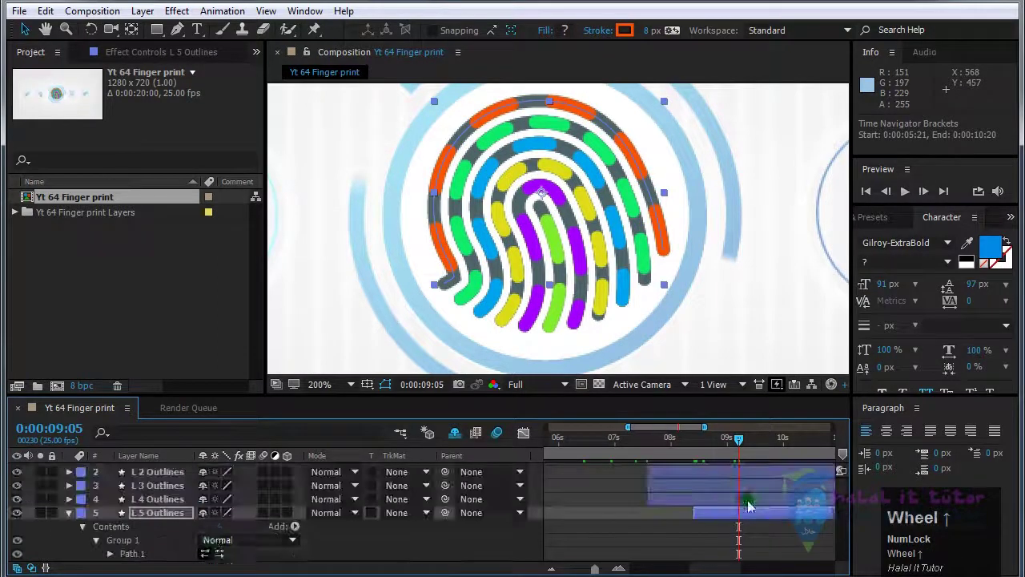
# Start blue L 4 Outlines at 9:05 with Trim Paths Start 100%, then jump ahead to 10:00
pyautogui.click(69, 517)
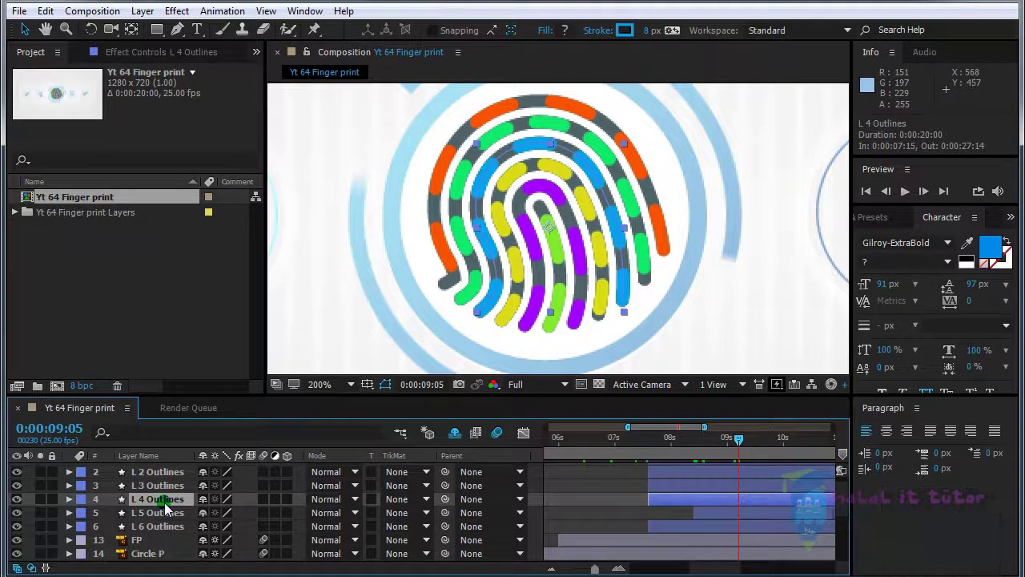
pyautogui.press('[')
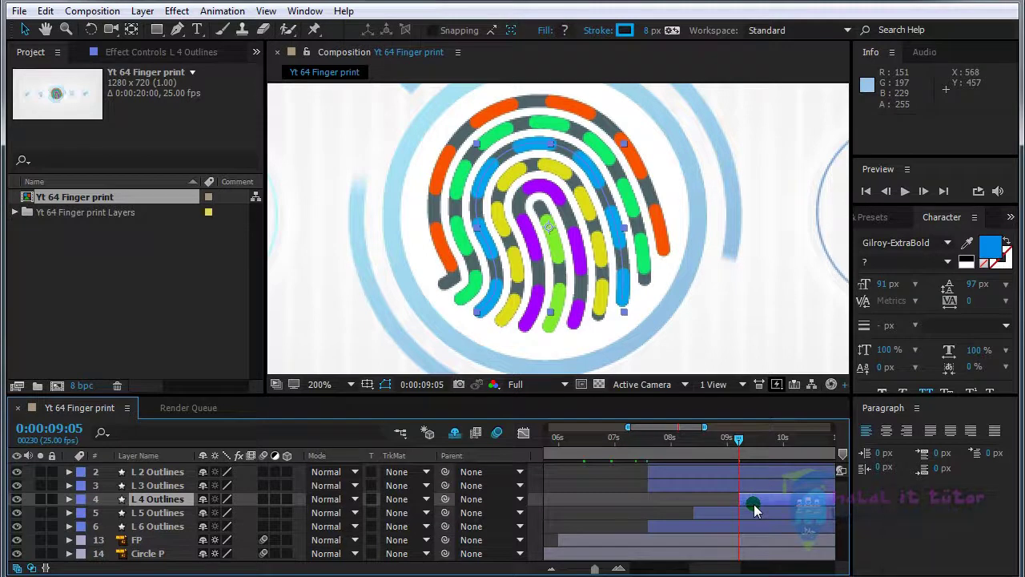
pyautogui.moveTo(74, 504); pyautogui.dragTo(124, 521)
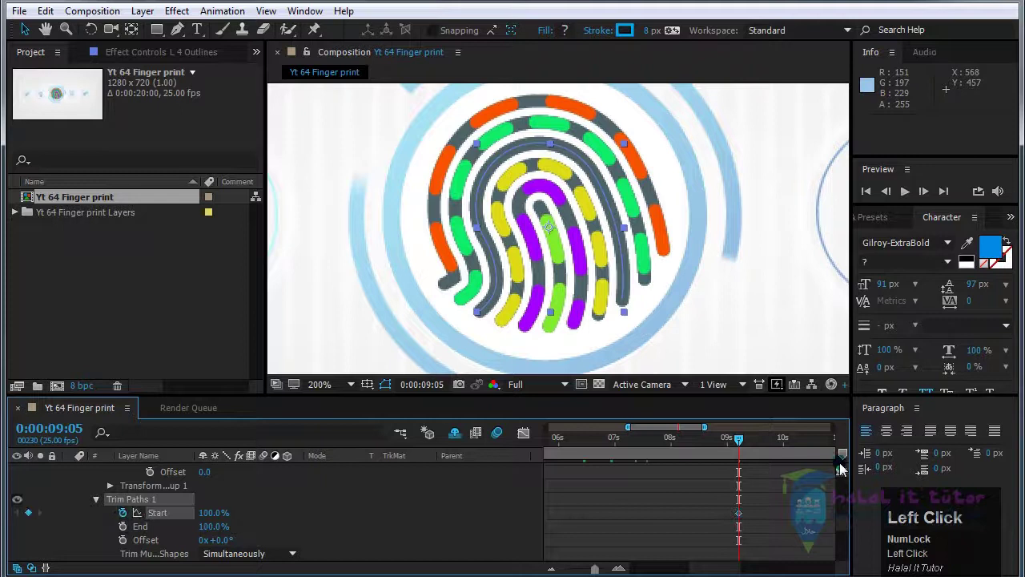
pyautogui.press('shift+Page_Down')
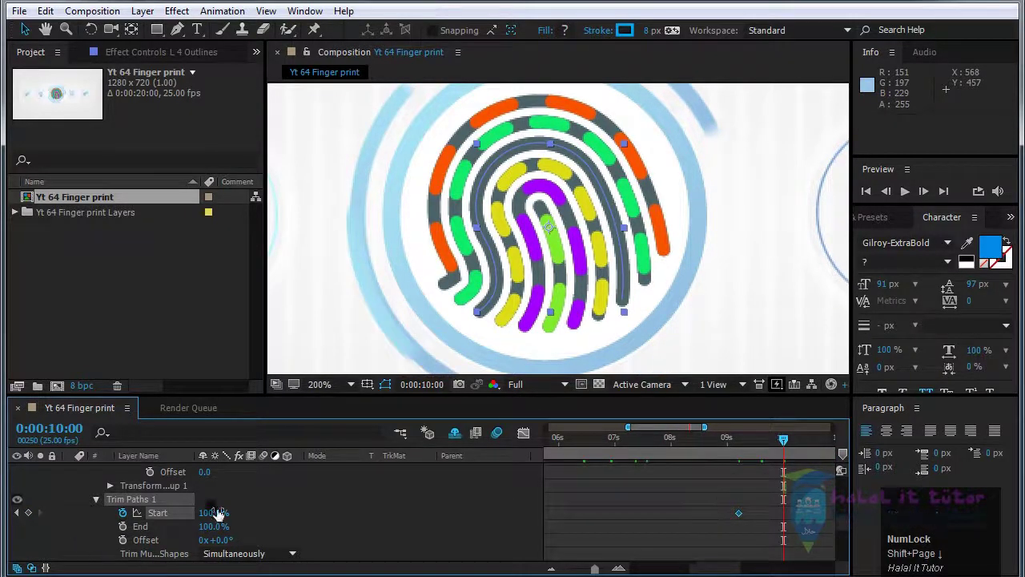
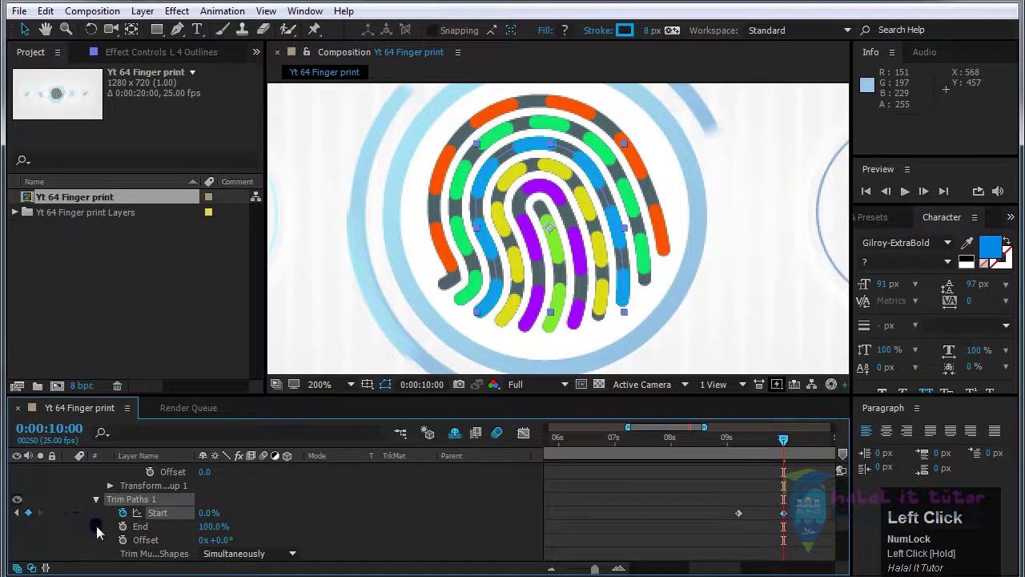
pyautogui.scroll(3)
# Start yellow L 3 Outlines at 10:00 with Trim Paths Start 100%, then jump ahead to 10:20
pyautogui.click(108, 524)
pyautogui.press('[')
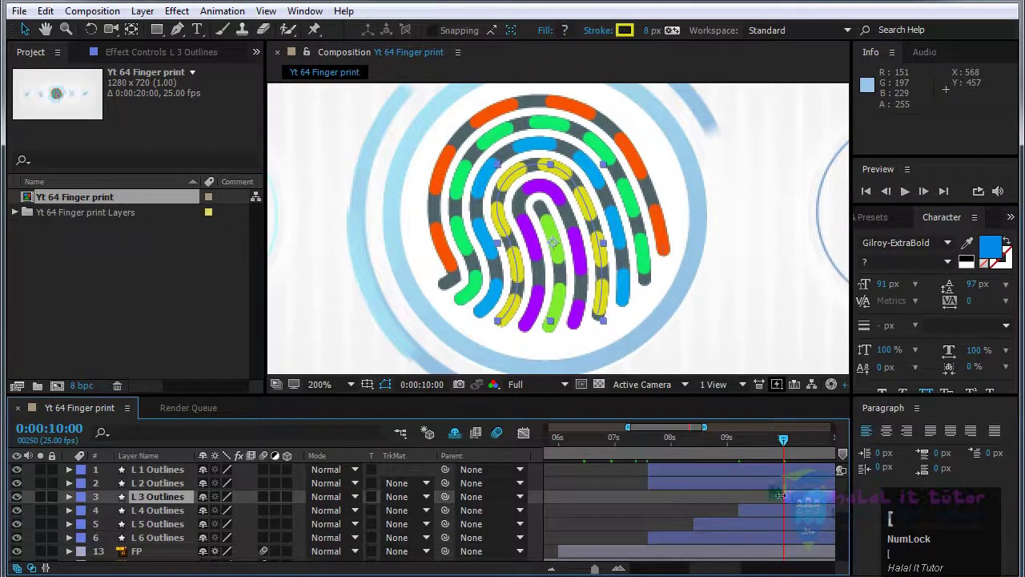
pyautogui.click(75, 500)
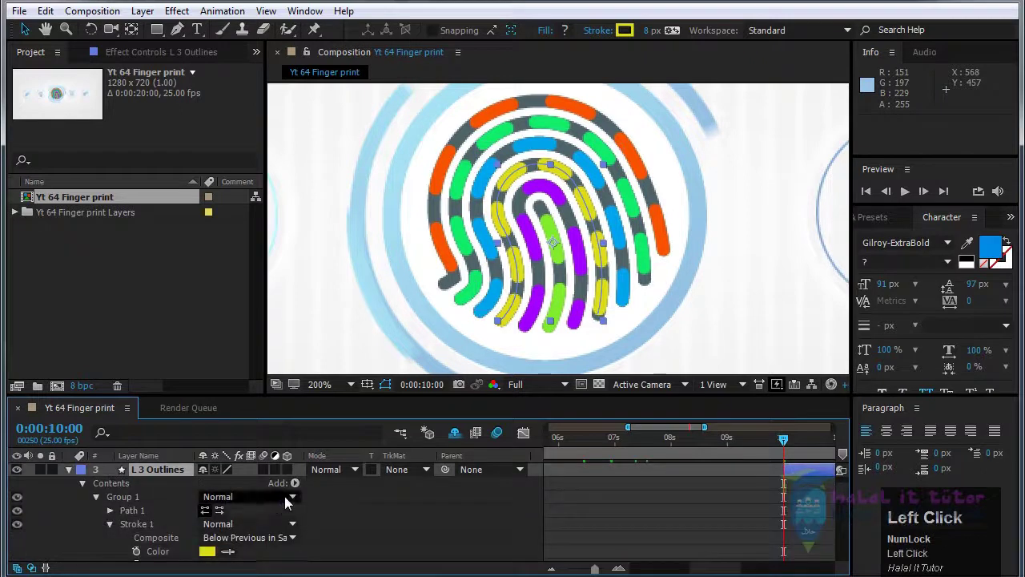
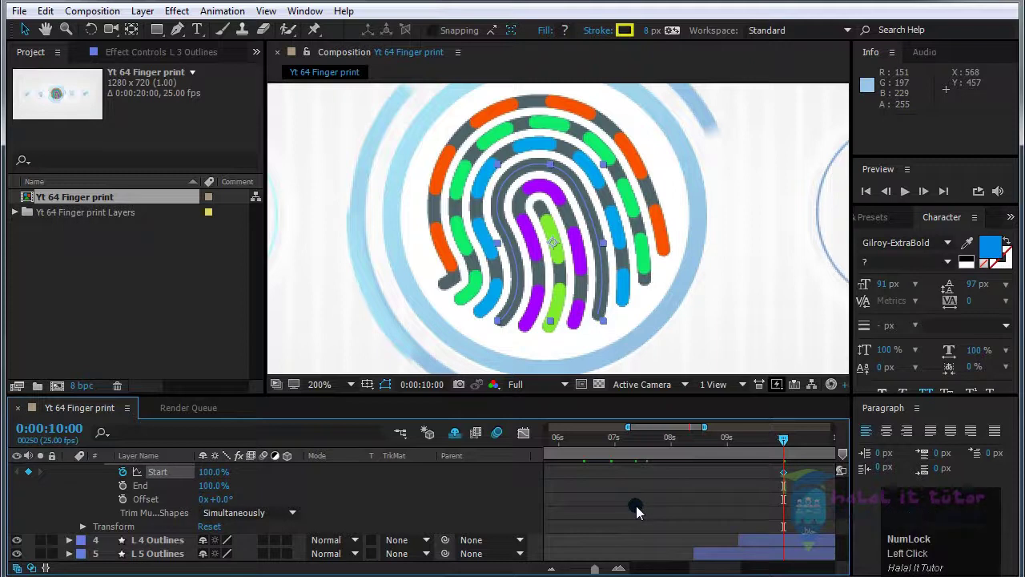
pyautogui.press('Page_Down')
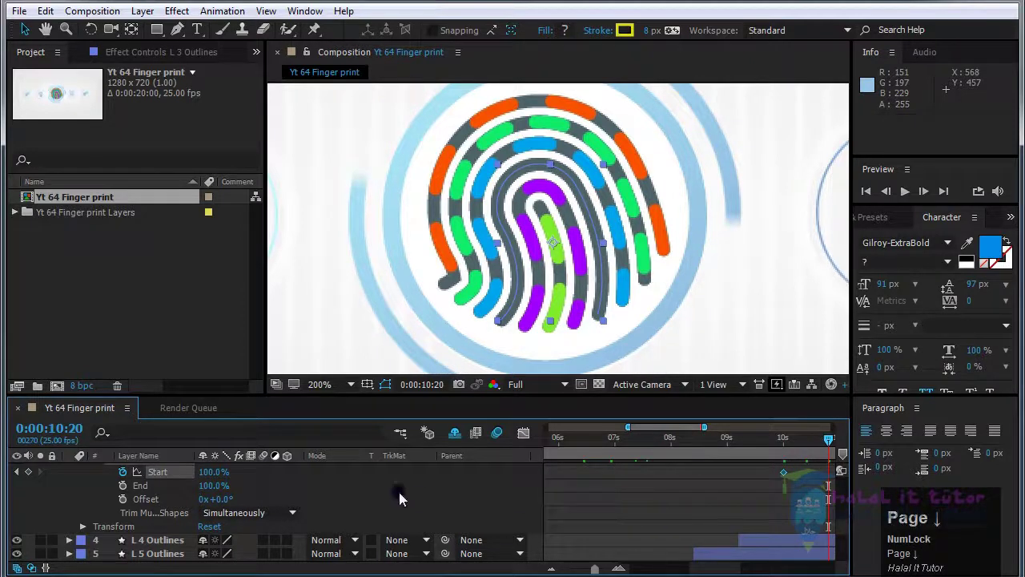
pyautogui.scroll(3)
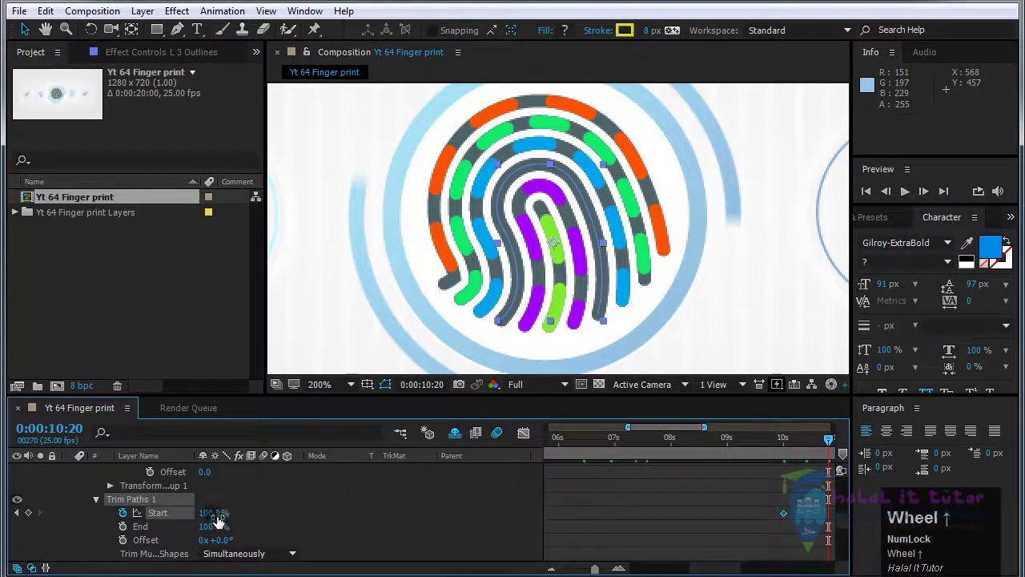
# Scroll the timeline to reach the purple L 2 Outlines layer for the same draw-on
pyautogui.scroll(3)
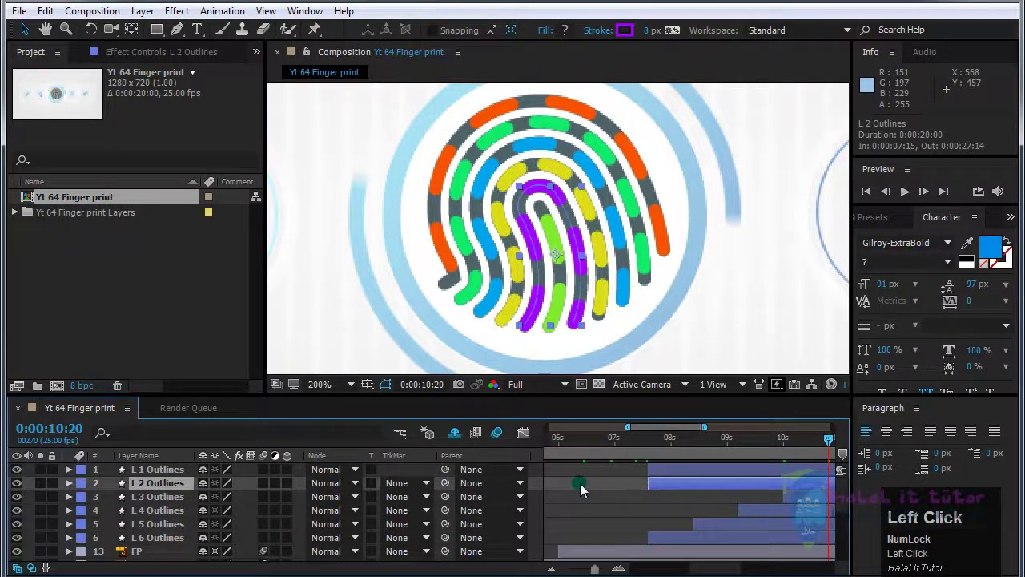
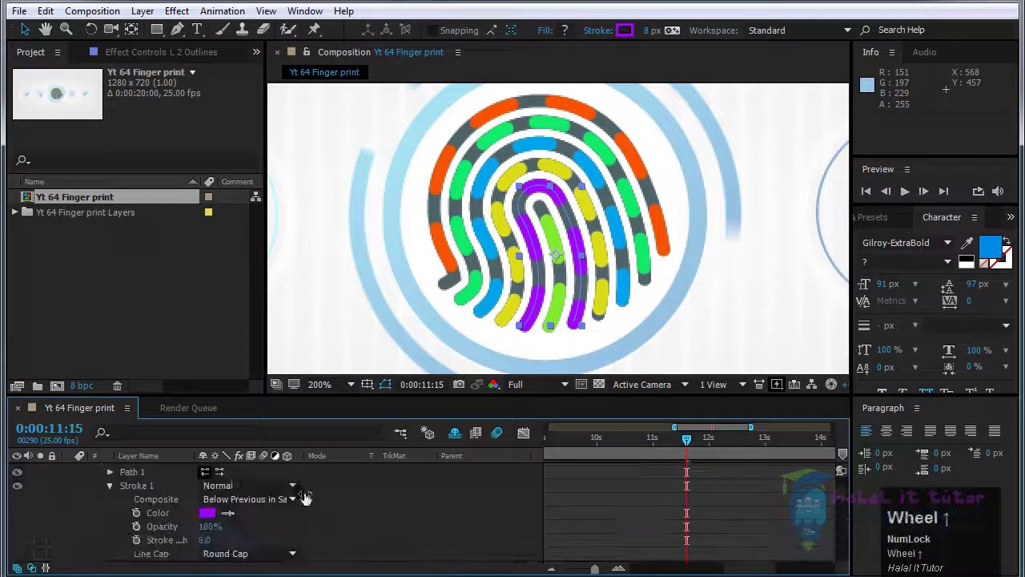
# Add a Trim Paths operator to green L 1 Outlines and reveal its Start and End values at 11:15
pyautogui.click(73, 489)
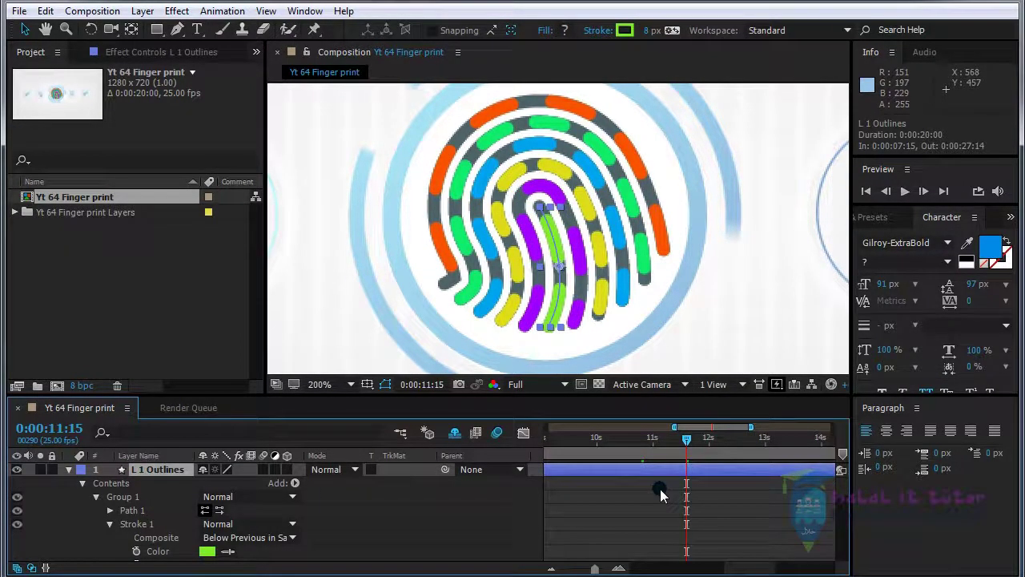
pyautogui.scroll(3)
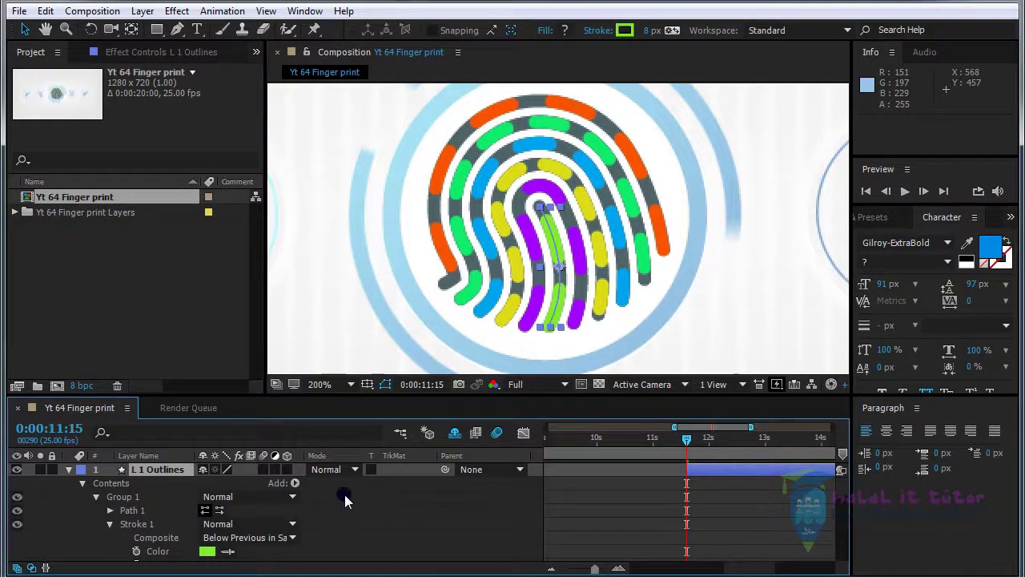
pyautogui.click(295, 488)
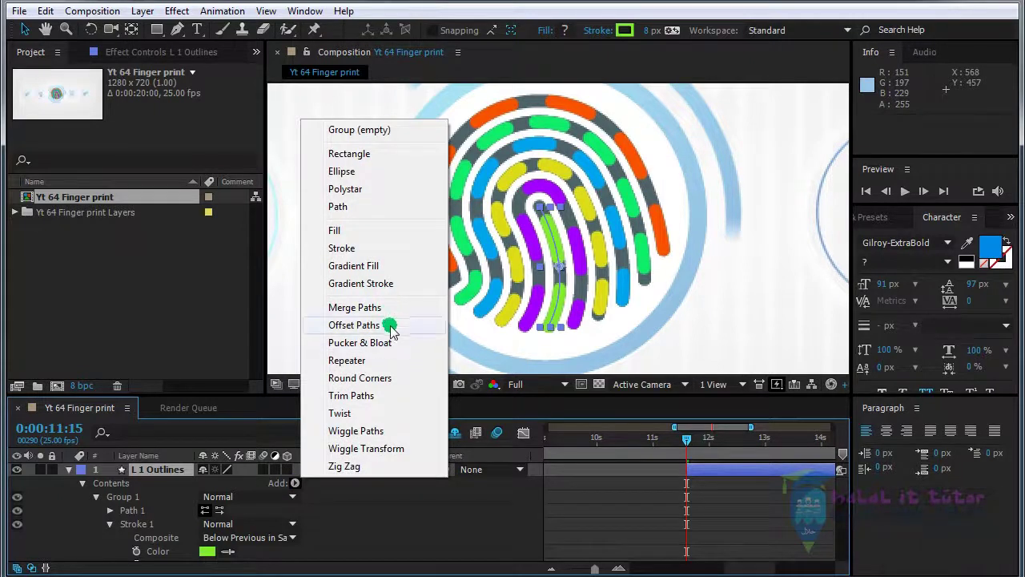
pyautogui.click(389, 405)
pyautogui.scroll(3)
pyautogui.click(104, 519)
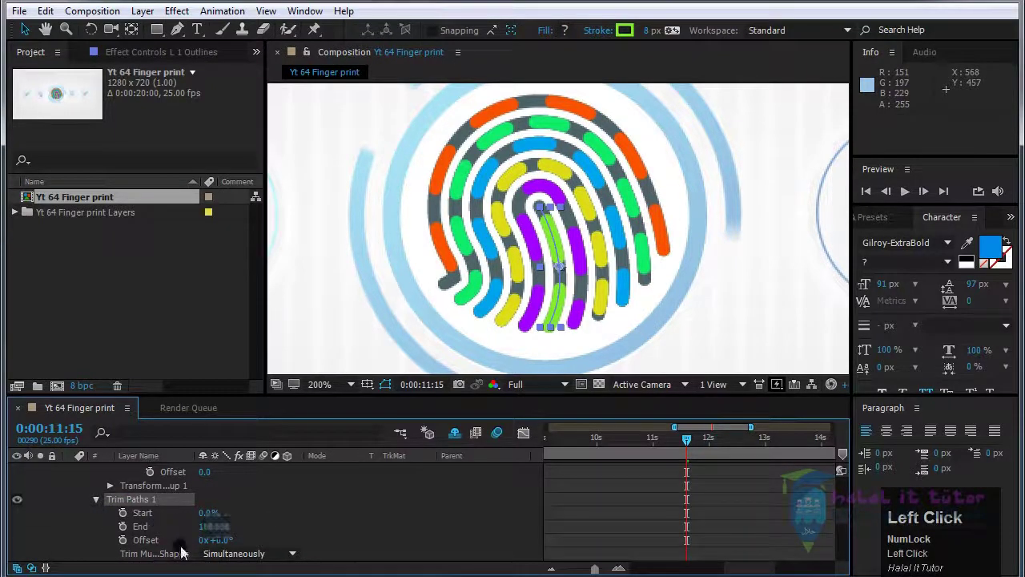